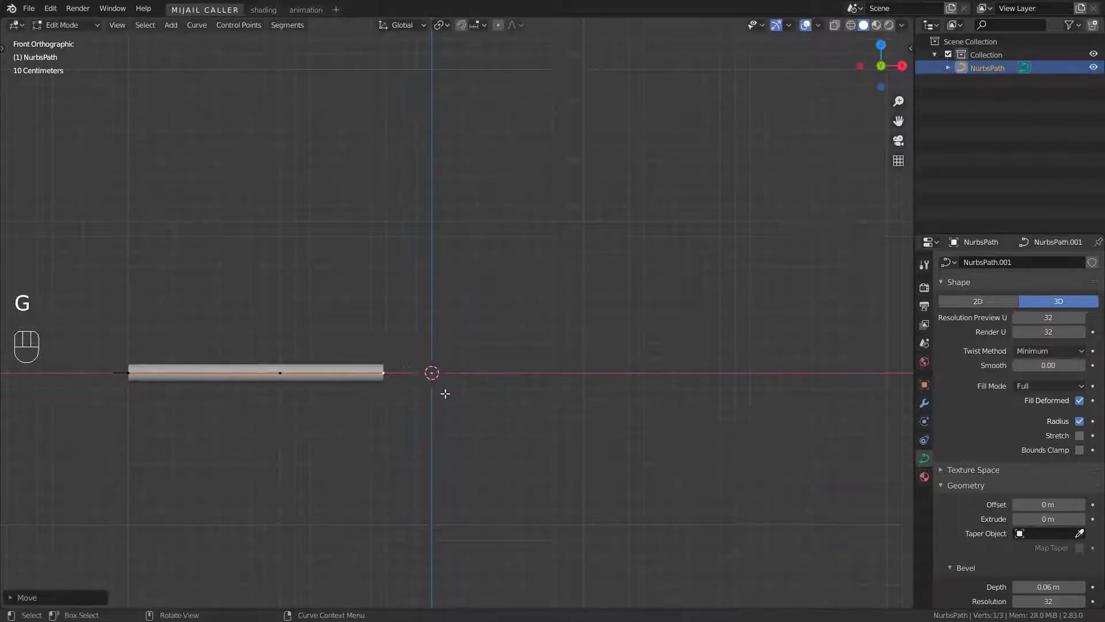
Extrude the tube end up, across the top, back down to the baseline and along the bottom to trace the letters
key("e")
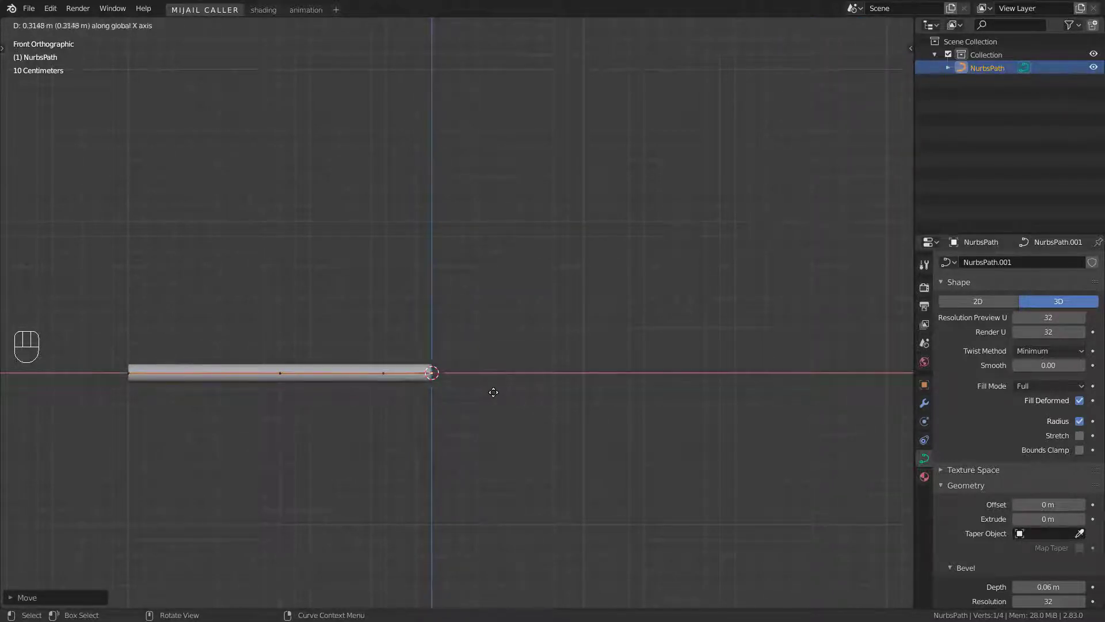
key("e")
key("e")
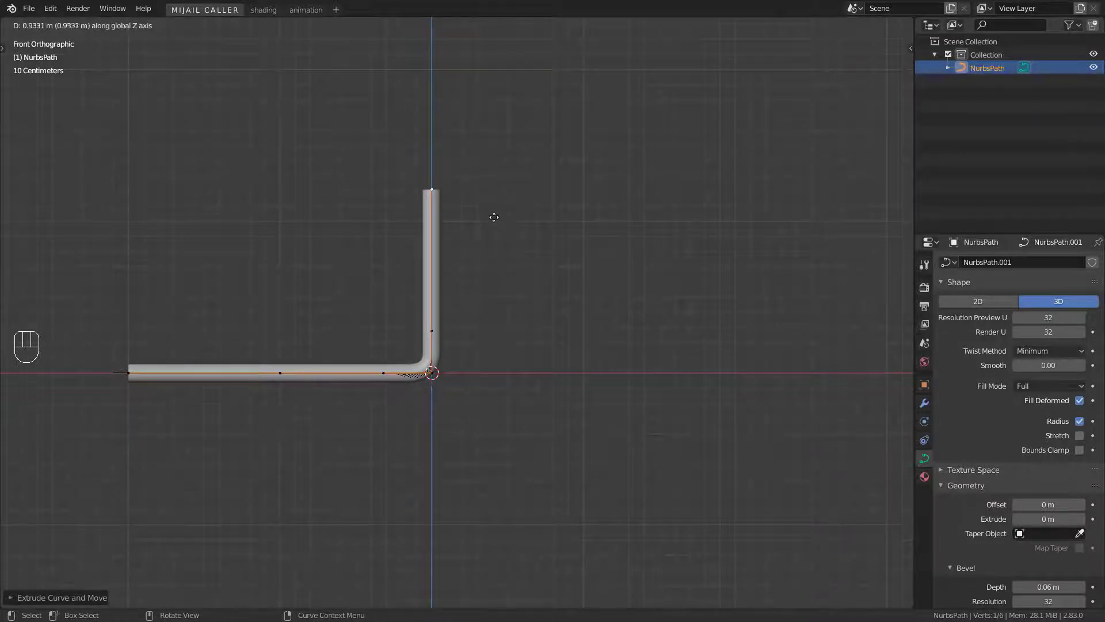
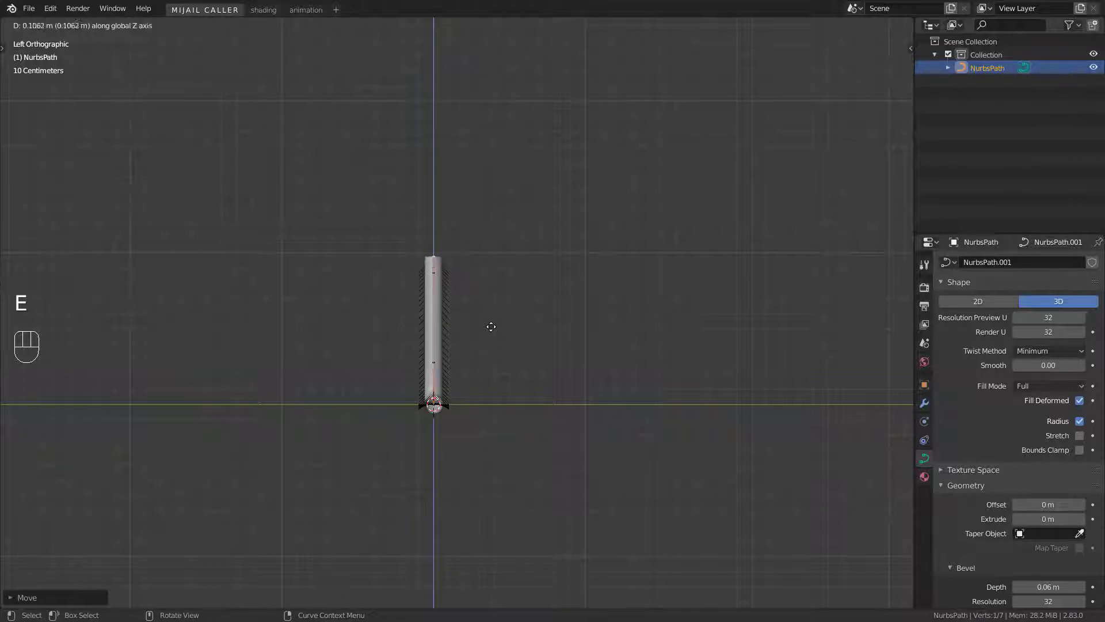
key("e")
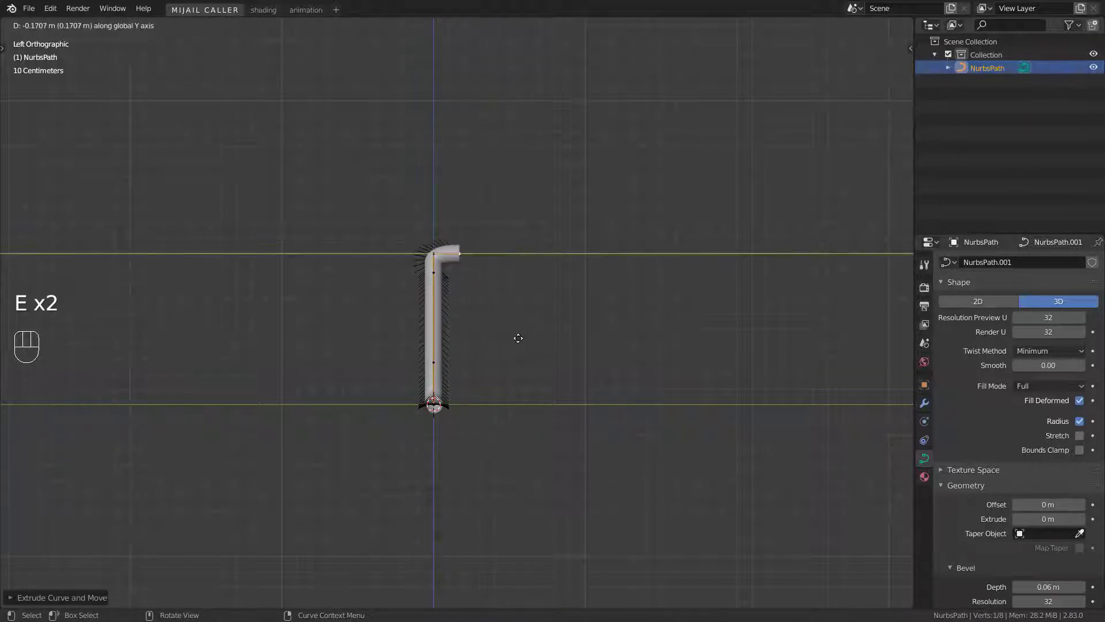
key("e")
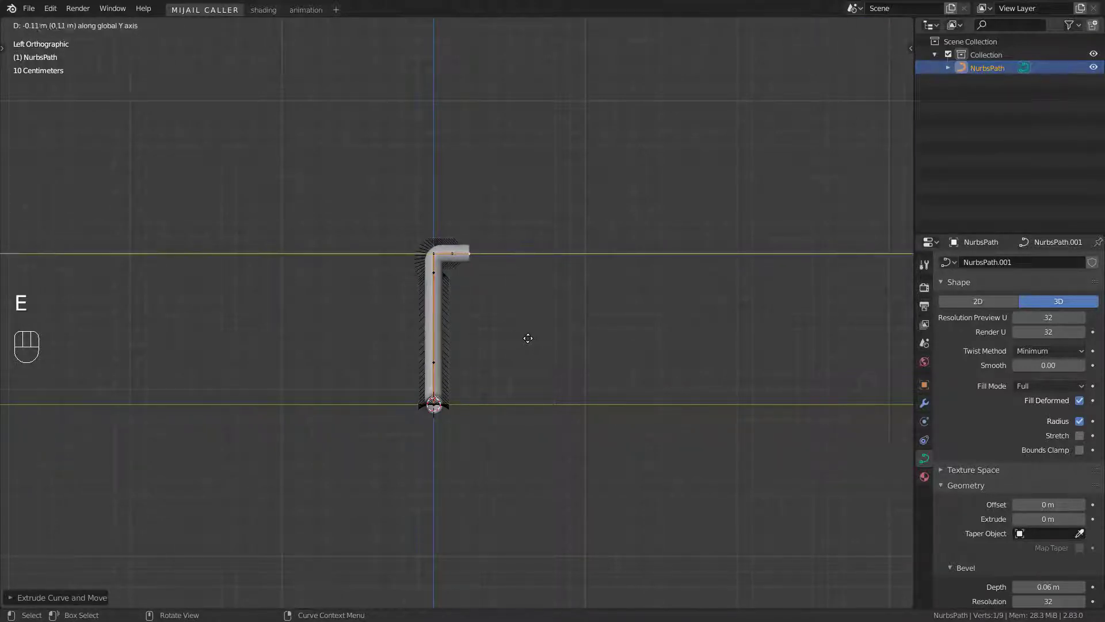
key("e")
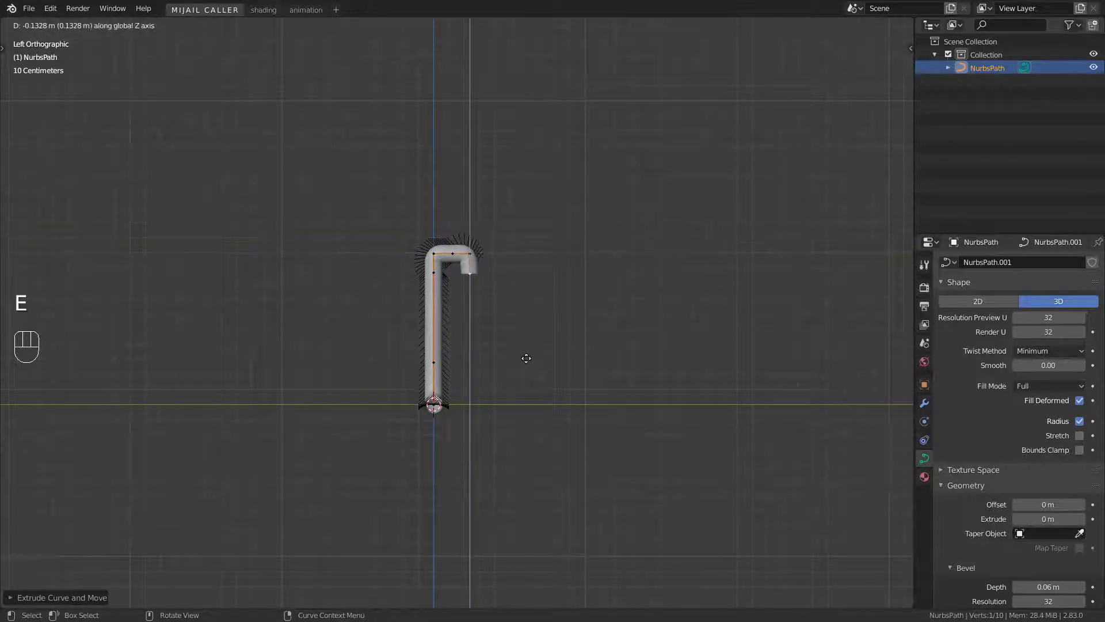
key("e")
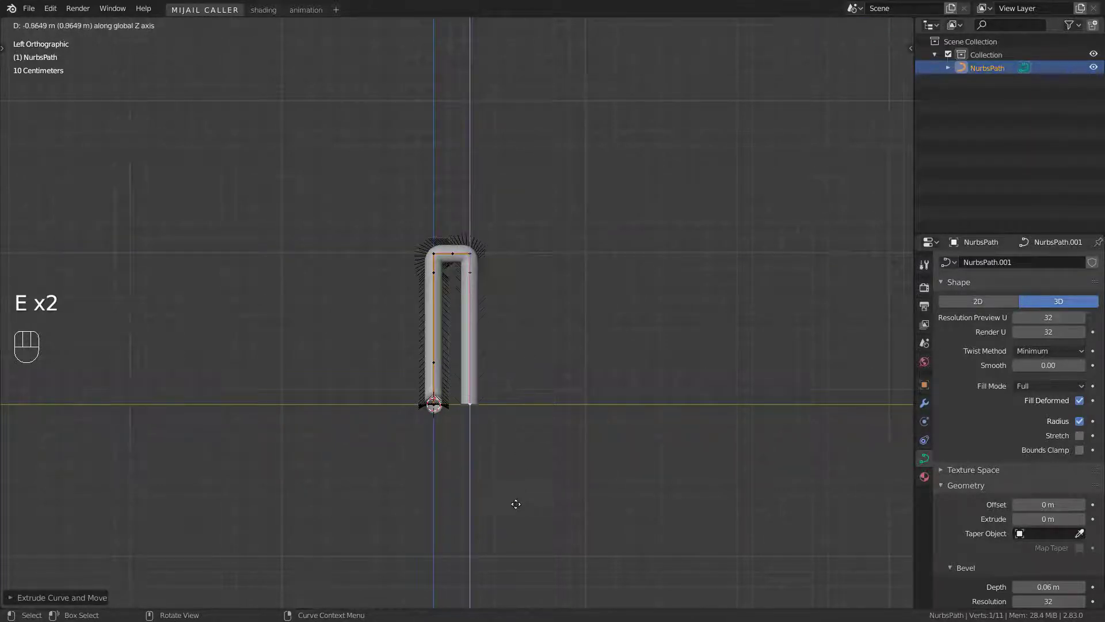
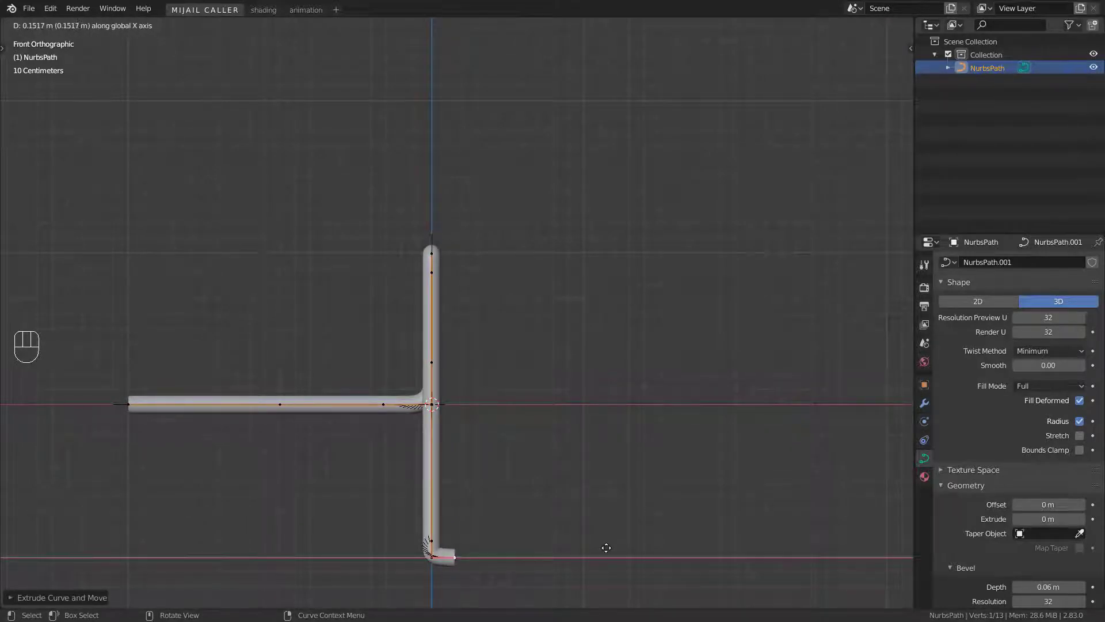
key("e")
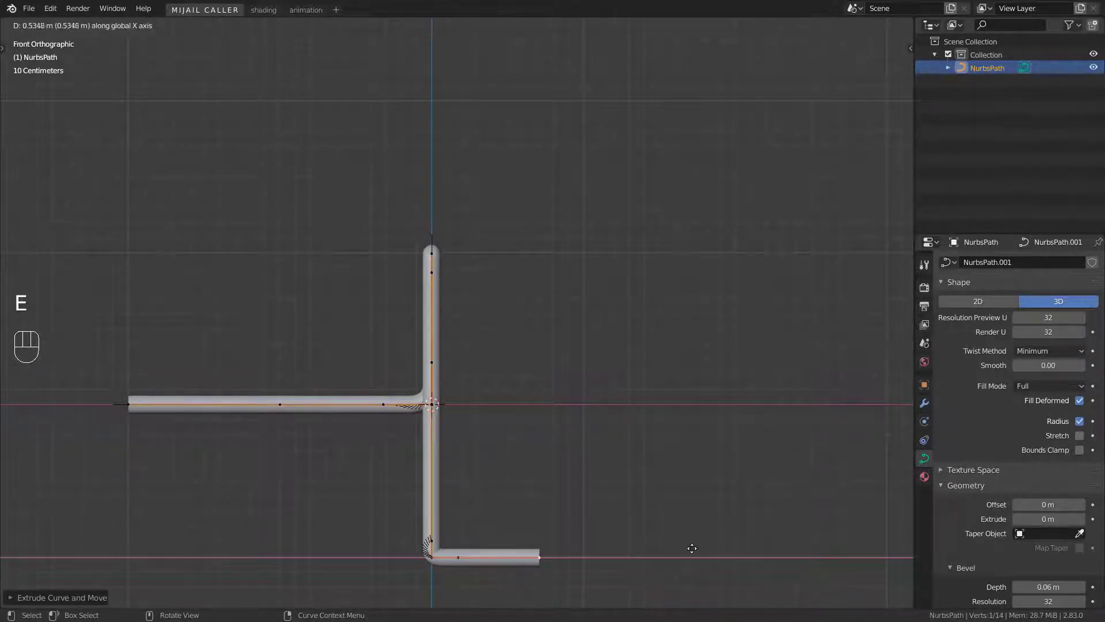
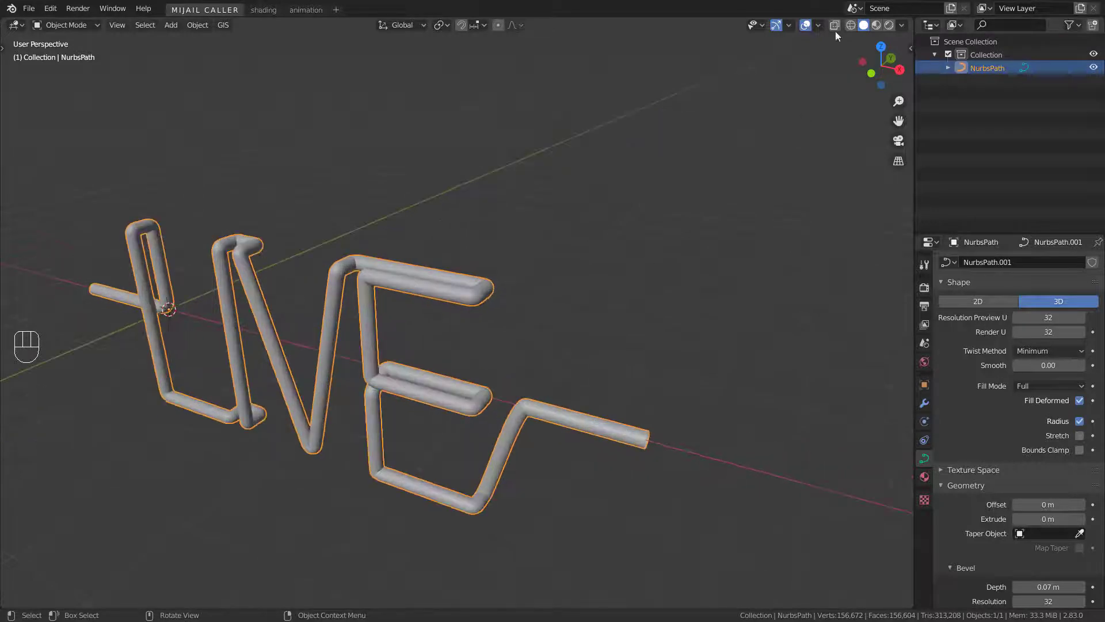
With X-ray shading on, duplicate the LIVE tube and thin the copy's bevel depth to 0.03 m
left_click(838, 23)
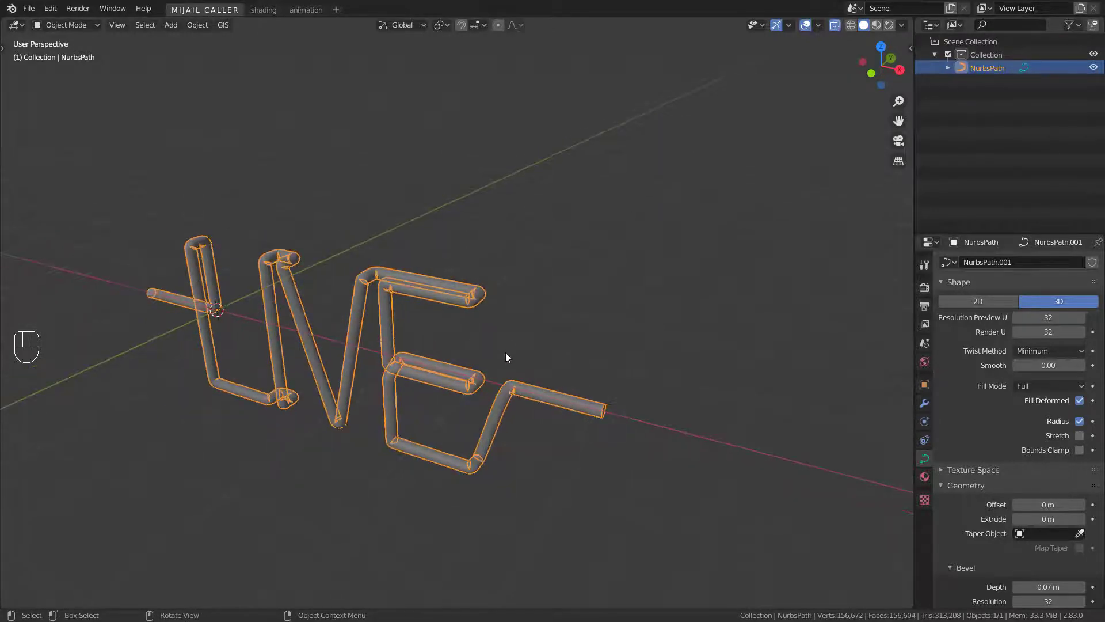
left_click_drag(349, 382, 381, 376)
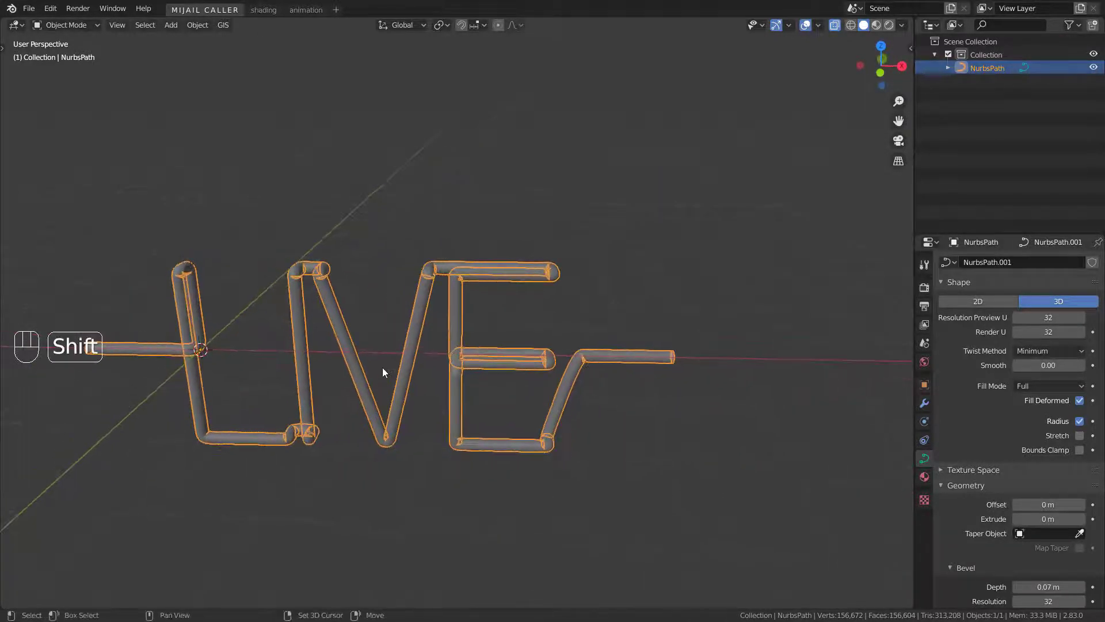
key("shift+d")
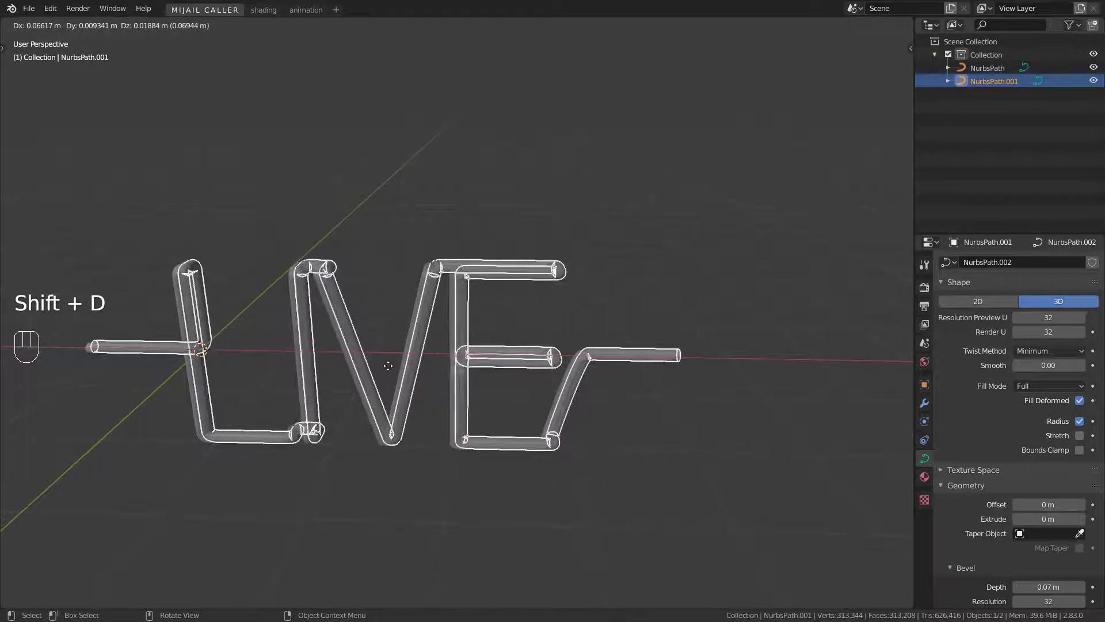
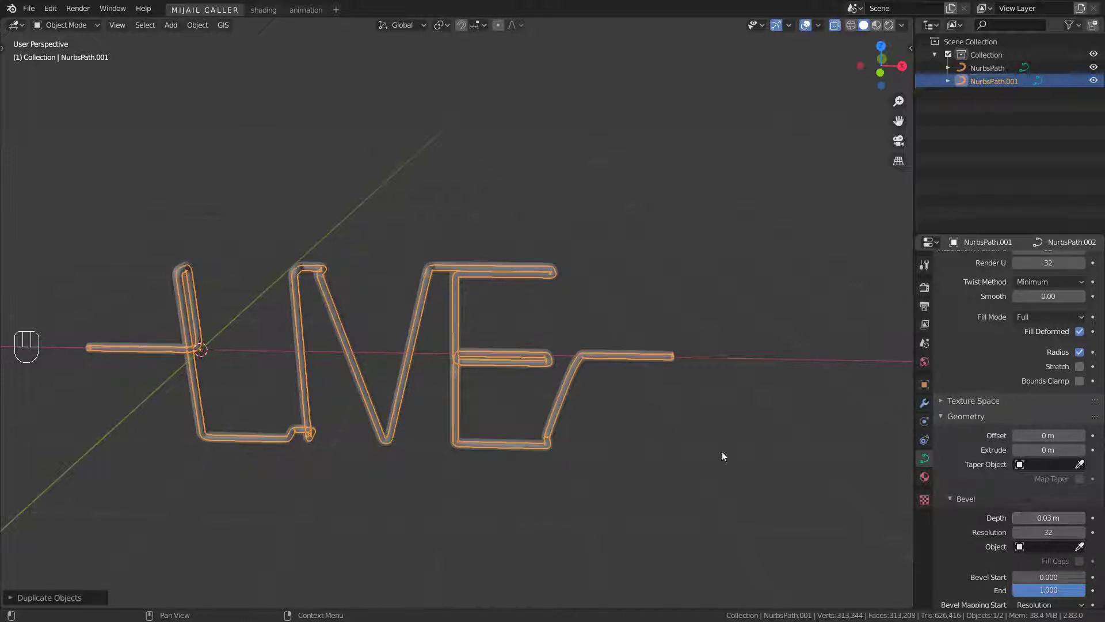
left_click_drag(423, 397, 499, 398)
key("alt+a")
Select the original thick LIVE tube and bring up the command search for it
middle_click(417, 409)
left_click_drag(558, 452, 489, 463)
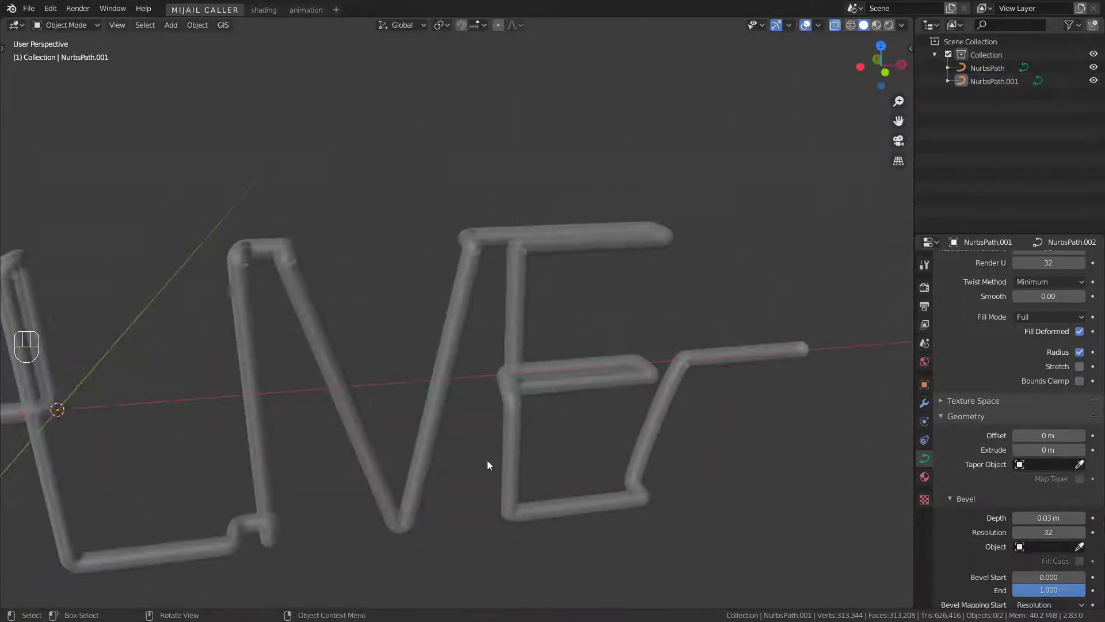
left_click_drag(756, 319, 642, 306)
middle_click(458, 318)
left_click(488, 352)
middle_click(496, 357)
left_click_drag(539, 395, 562, 370)
left_click(515, 366)
left_click_drag(565, 371, 597, 413)
key("F3")
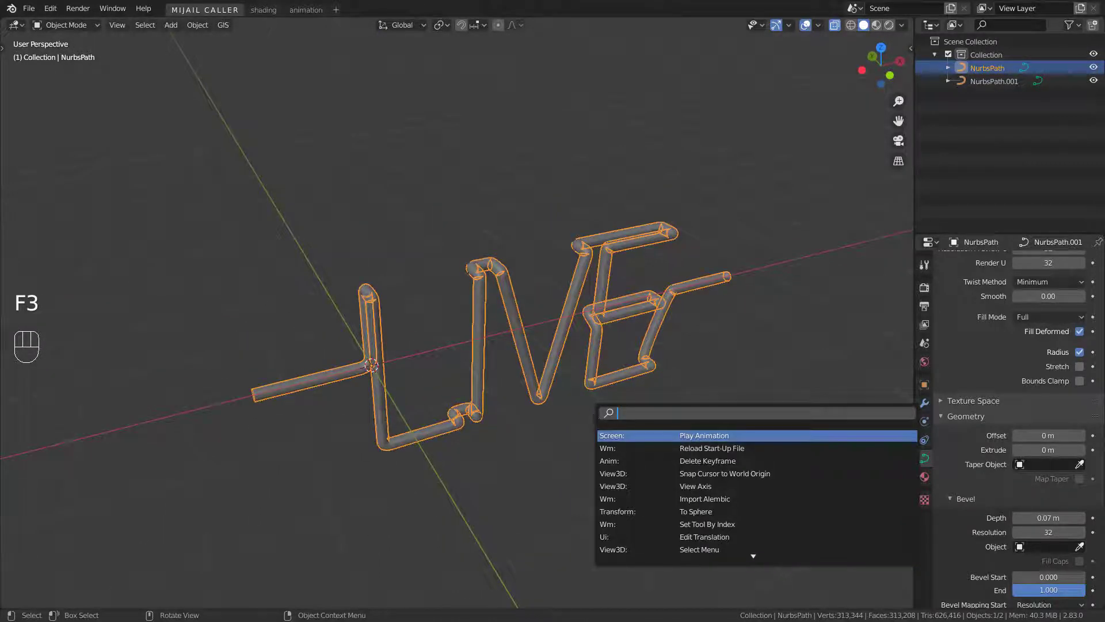
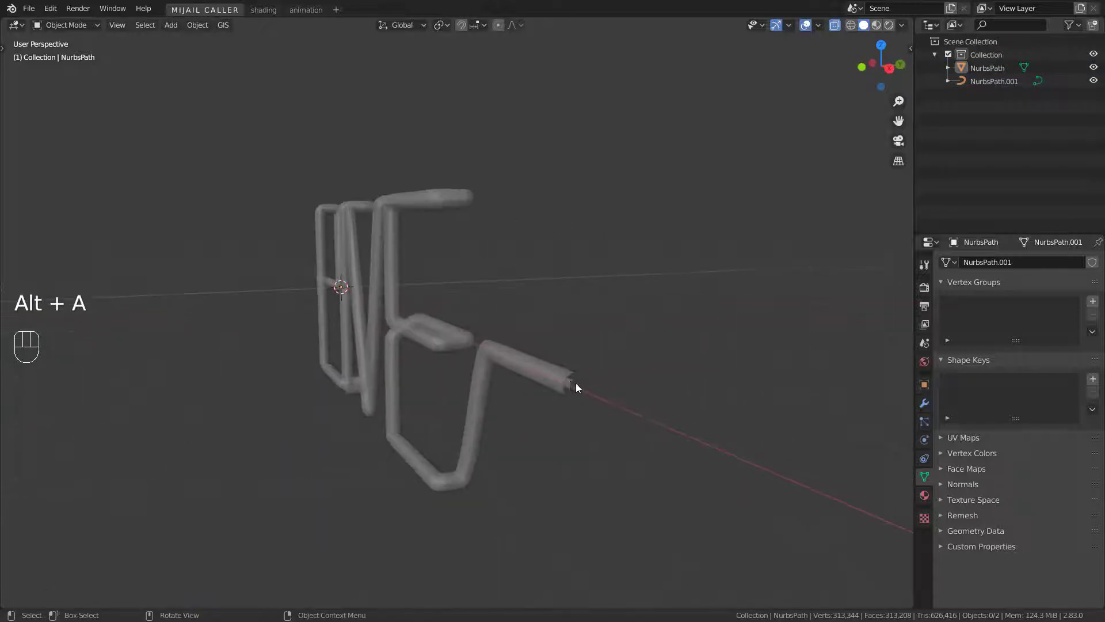
Convert the thick NurbsPath tube to a mesh and turn X-ray shading back off
left_click(574, 391)
left_click_drag(451, 397, 490, 396)
middle_click(530, 393)
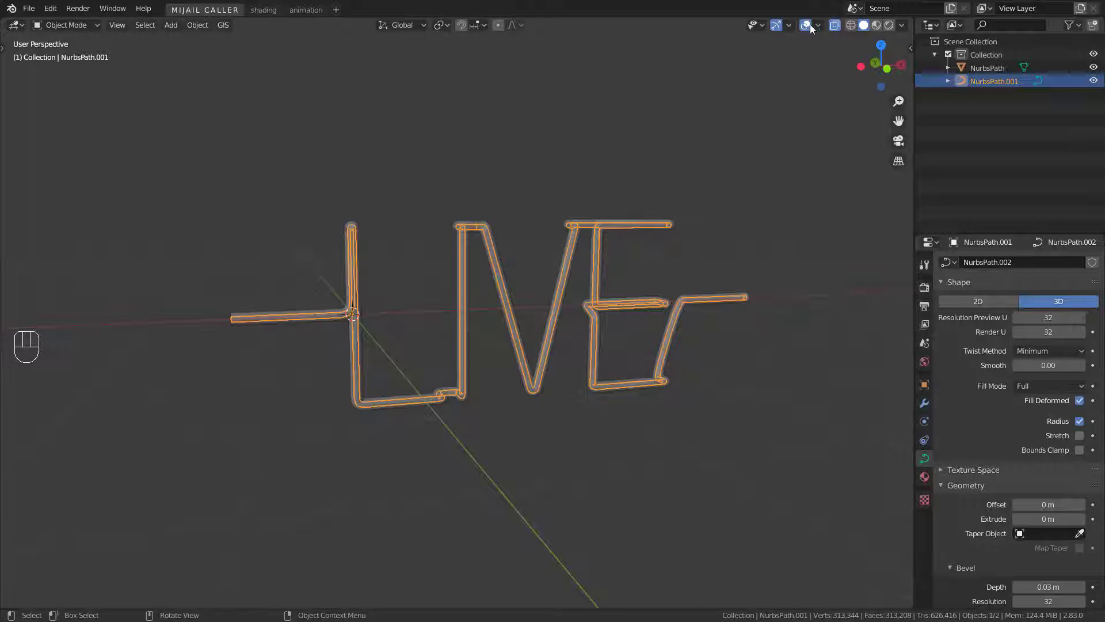
left_click(838, 26)
left_click_drag(564, 270, 593, 292)
left_click_drag(528, 270, 493, 254)
left_click_drag(661, 319, 574, 315)
Switch the viewport to rendered shading to preview the sign
middle_click(433, 367)
middle_click(422, 354)
key("shift+a")
left_click(466, 225)
middle_click(567, 243)
middle_click(407, 260)
middle_click(472, 277)
Face the sign straight on in front orthographic view
key("z")
key("z")
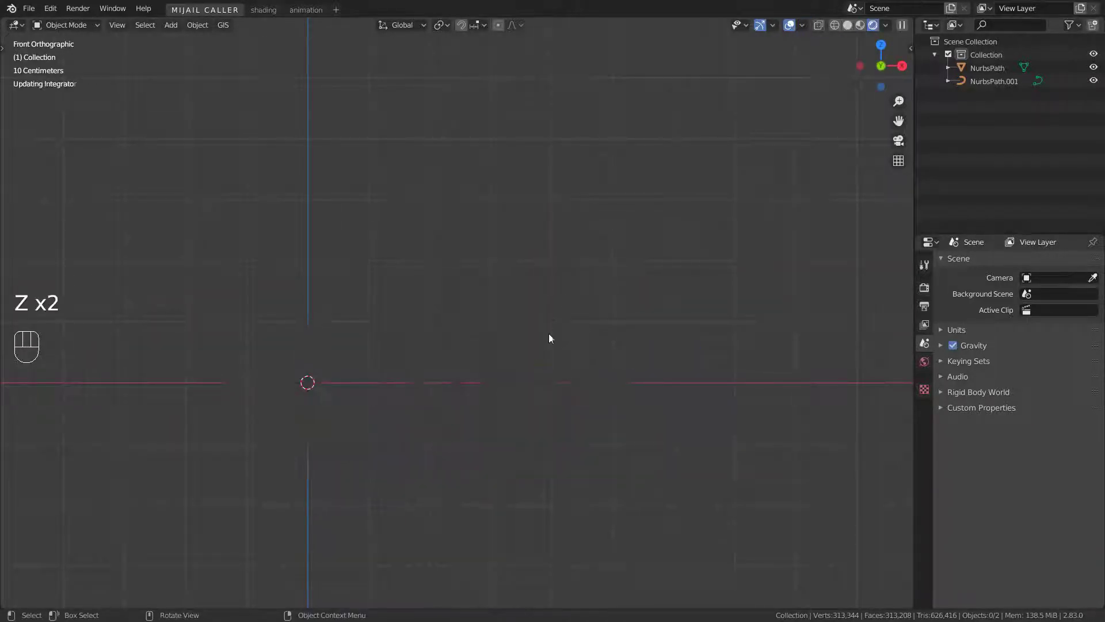
left_click_drag(530, 375, 495, 412)
key("z")
middle_click(535, 397)
middle_click(467, 384)
middle_click(537, 374)
Add a cube, scale it up, move it along X over the lettering and stretch it into a wide panel, then select all its geometry for editing
key("shift+a")
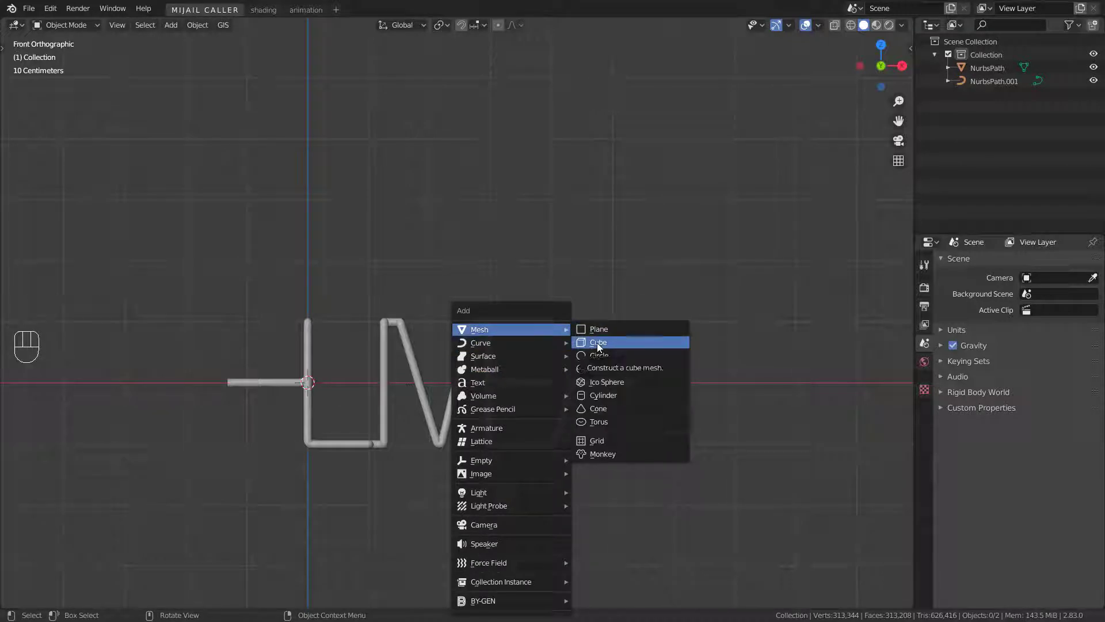
left_click_drag(481, 337, 552, 300)
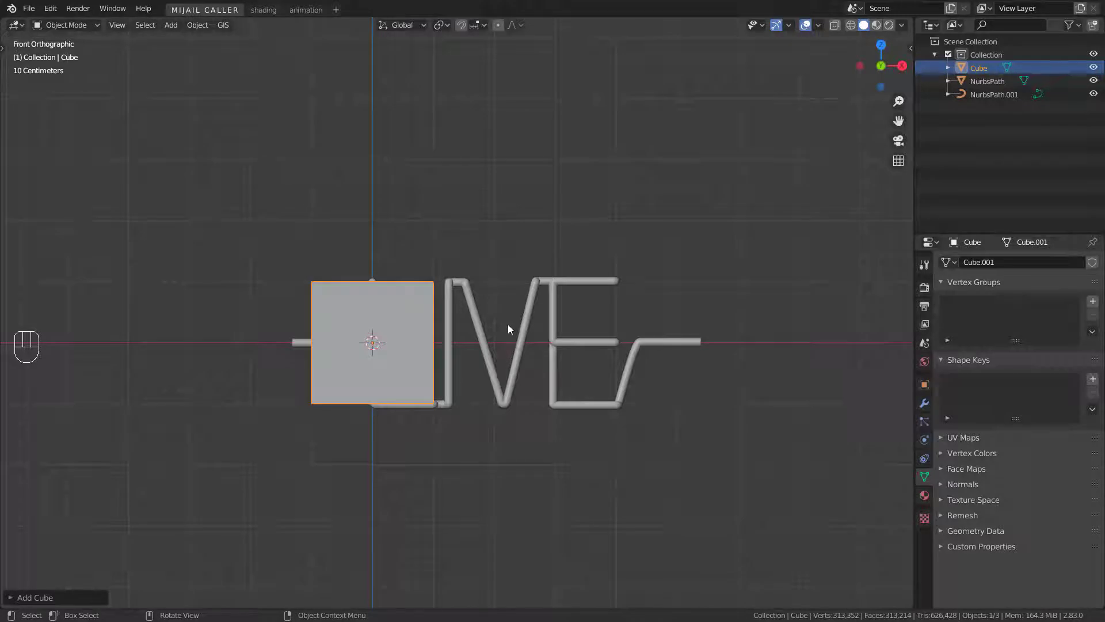
key("s")
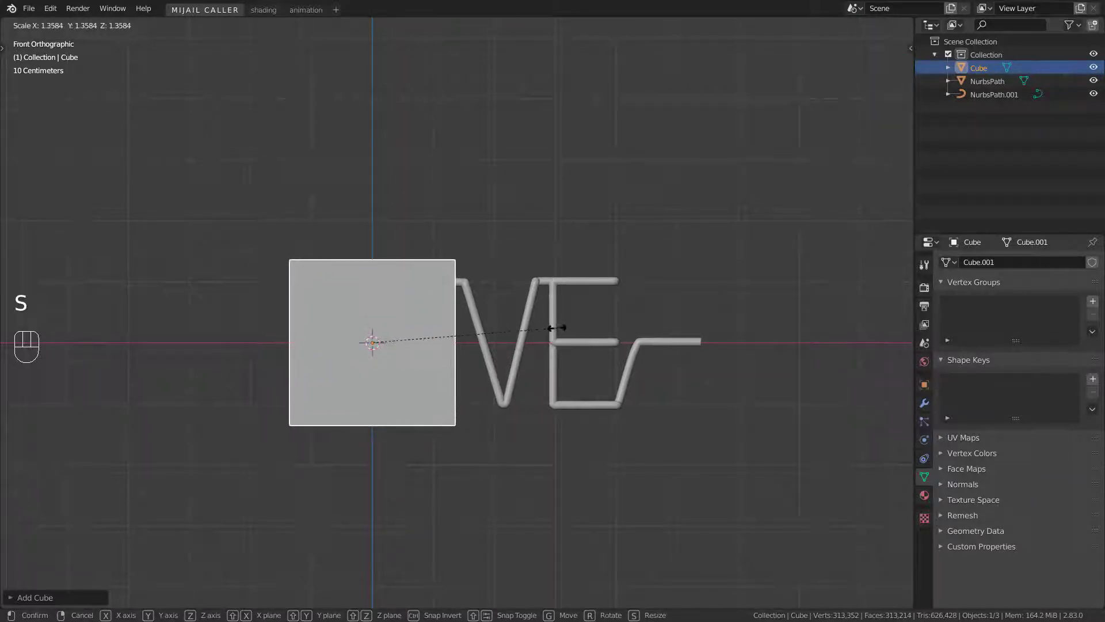
left_click(836, 29)
key("g")
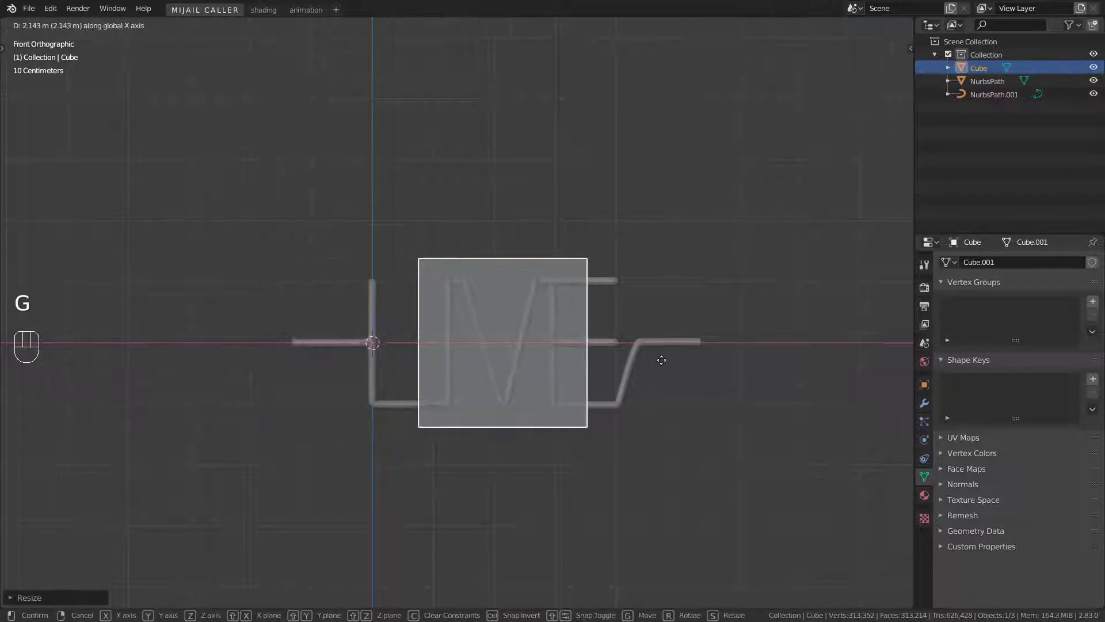
key("s")
key("Tab")
key("s")
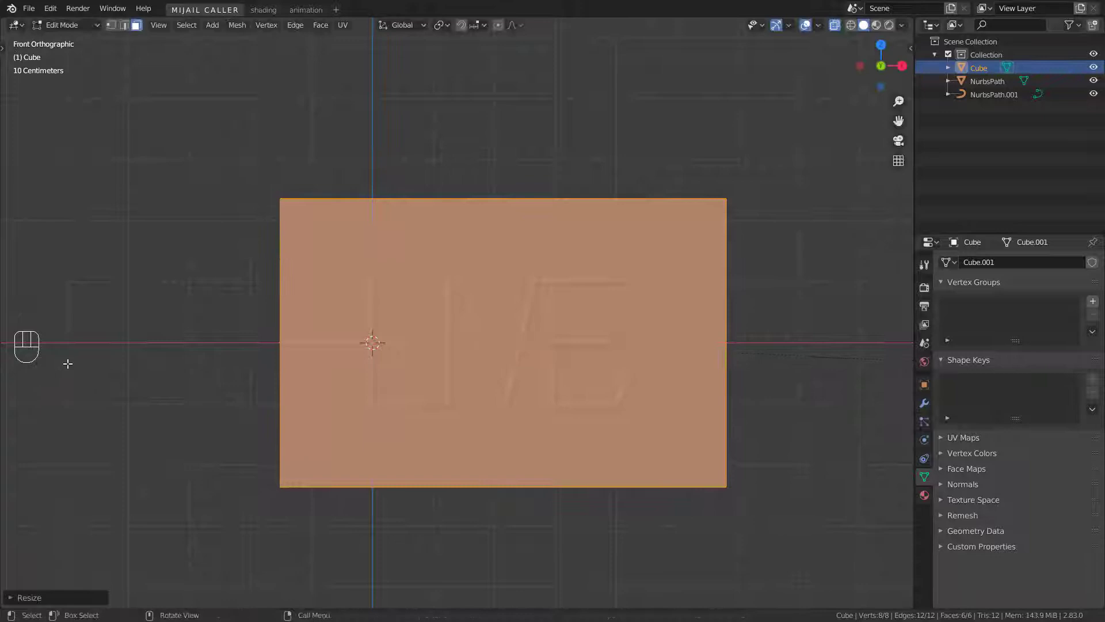
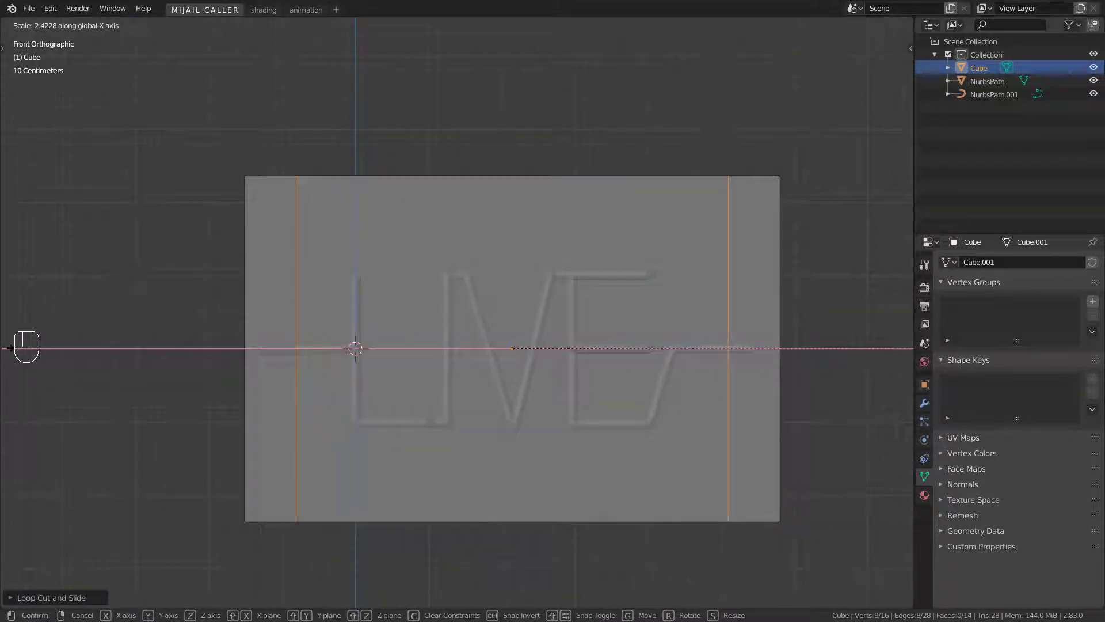
Add horizontal loop cuts across the box and spread them toward the top and bottom edges
key("ctrl+r")
key("s")
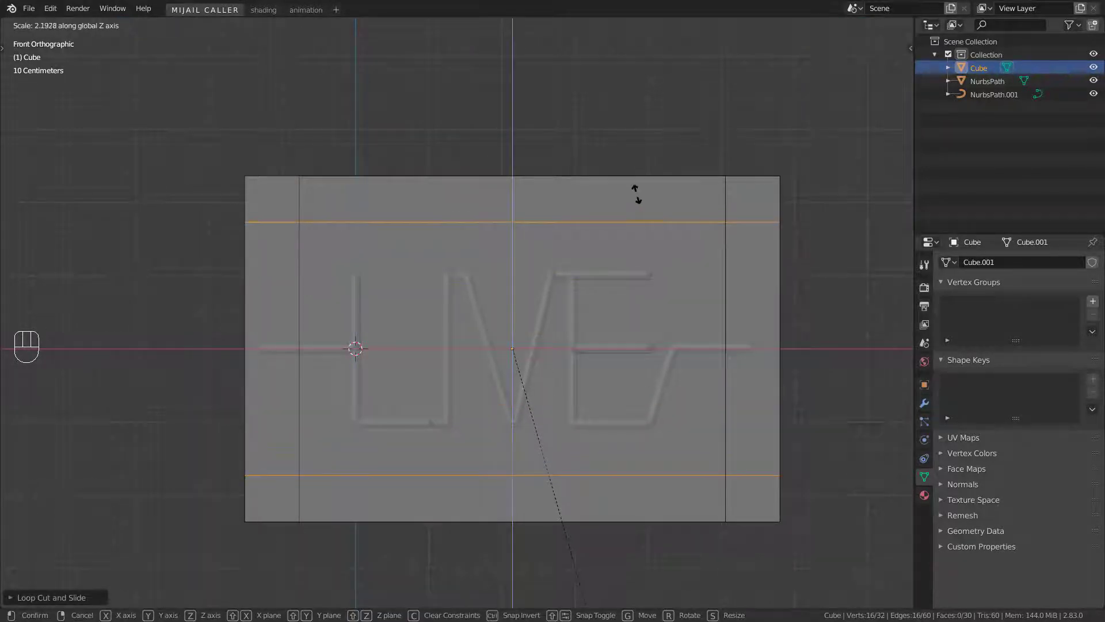
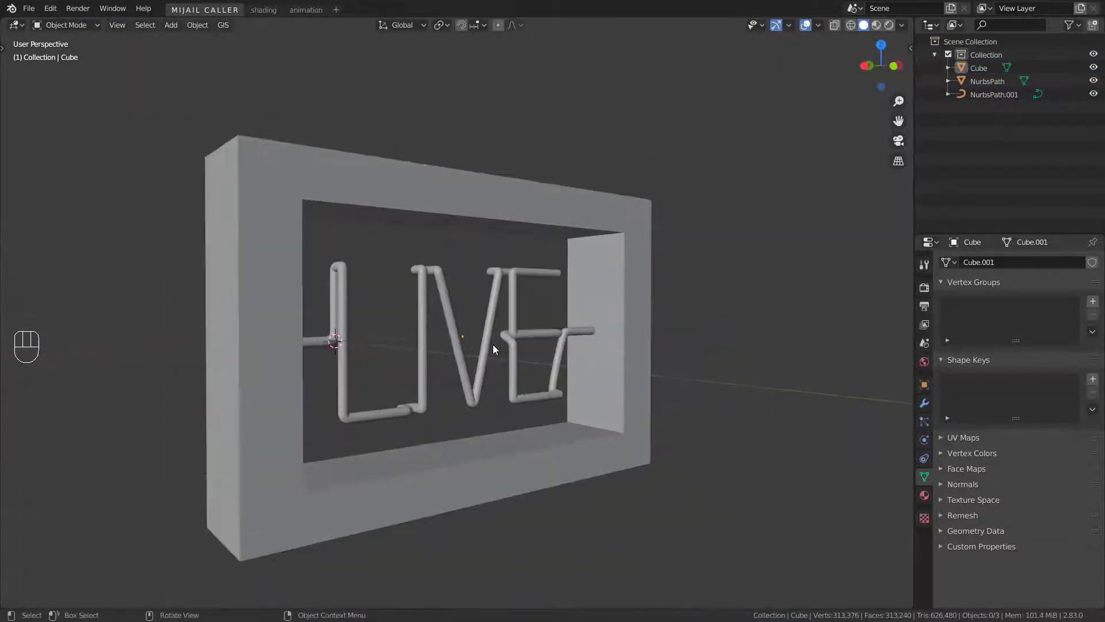
Hide the frame box and the thin NurbsPath.001 tube copy
key("h")
left_click_drag(303, 322, 358, 307)
middle_click(569, 274)
left_click_drag(553, 289, 535, 301)
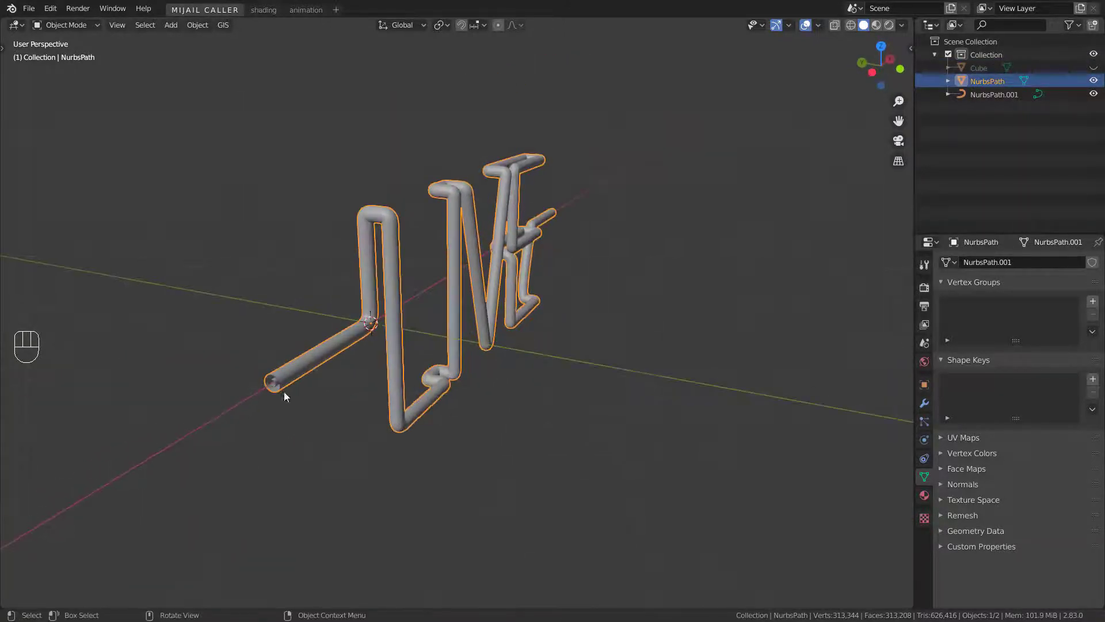
left_click(278, 388)
key("h")
Select the thick LIVE tube mesh and enter edit mode on it
middle_click(560, 379)
middle_click(633, 372)
middle_click(579, 388)
left_click_drag(619, 245, 587, 266)
left_click(588, 266)
key("Tab")
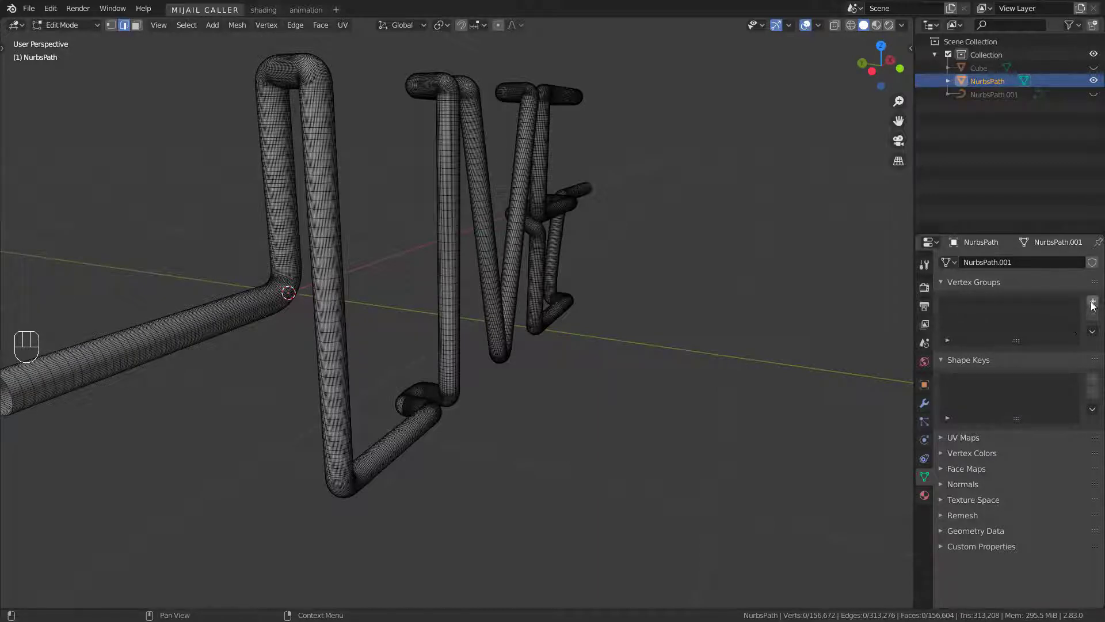
Add a vertex group 'back', assign the selected rear tube sections to it, and return to object mode
left_click(1093, 308)
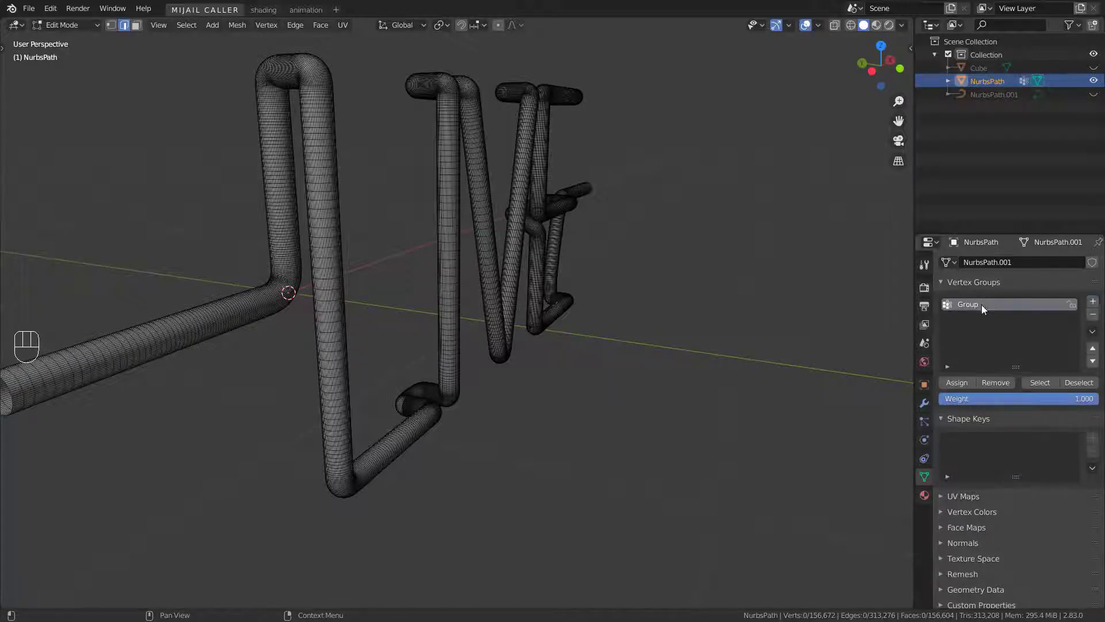
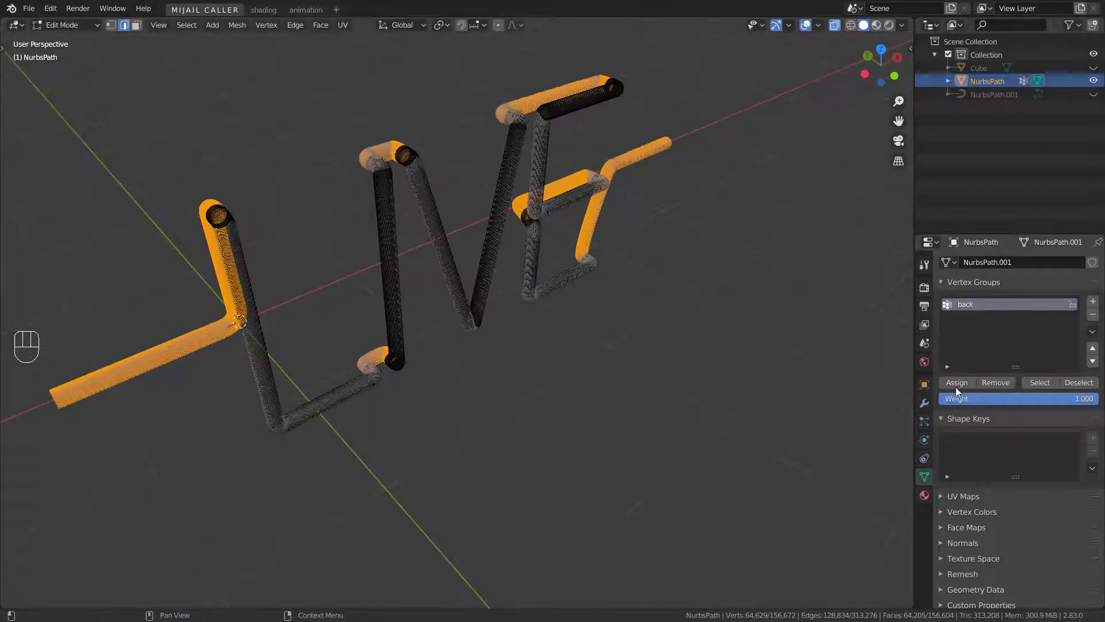
left_click(959, 389)
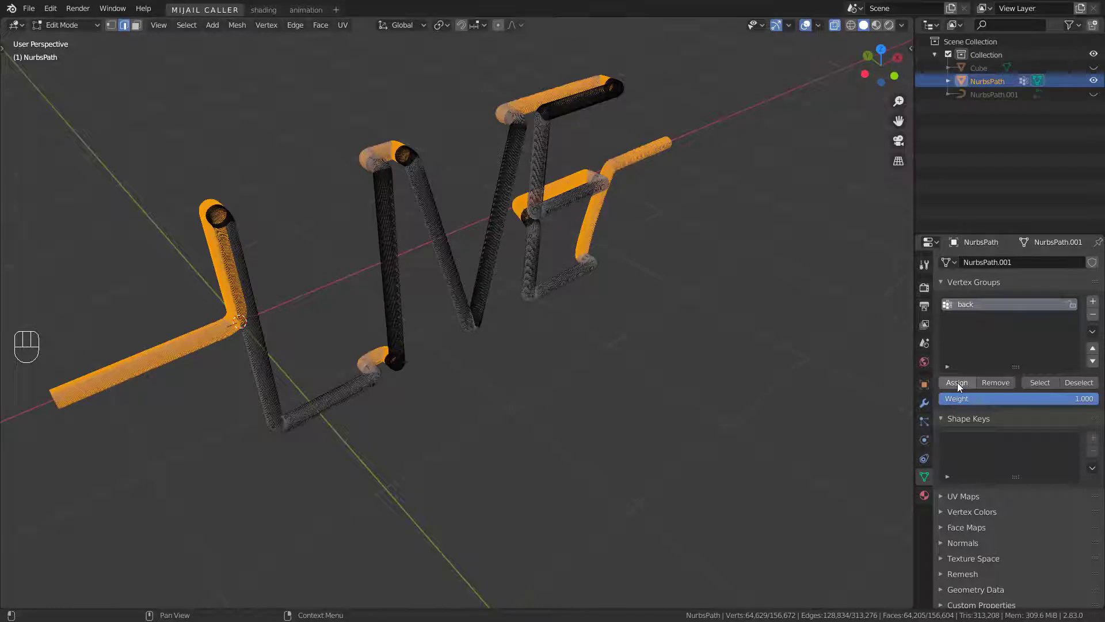
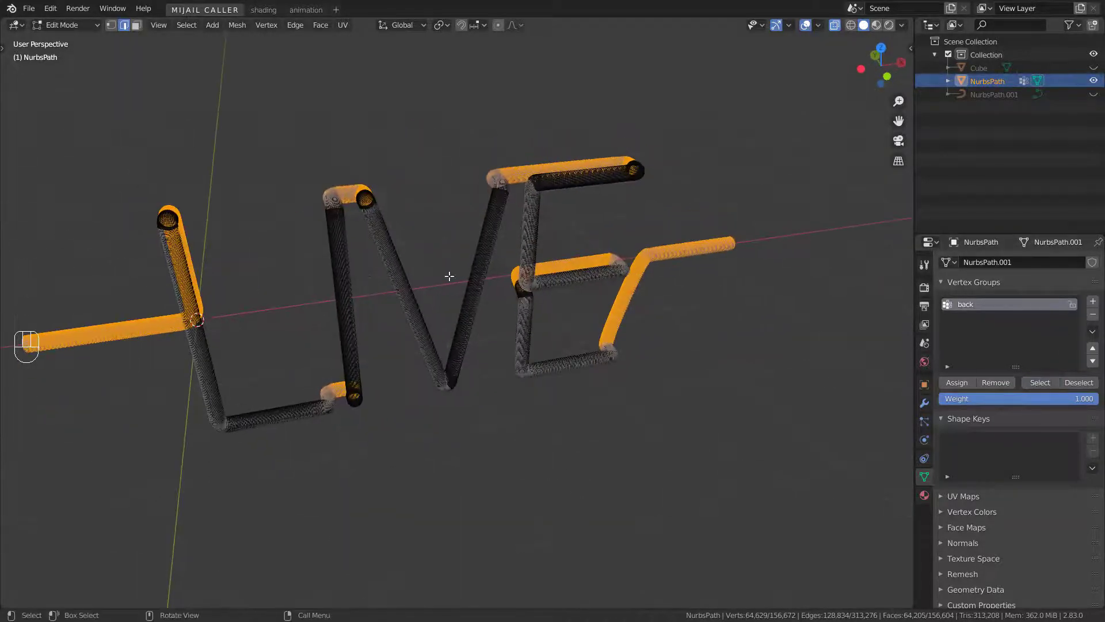
key("Tab")
key("alt+a")
left_click_drag(425, 289, 441, 282)
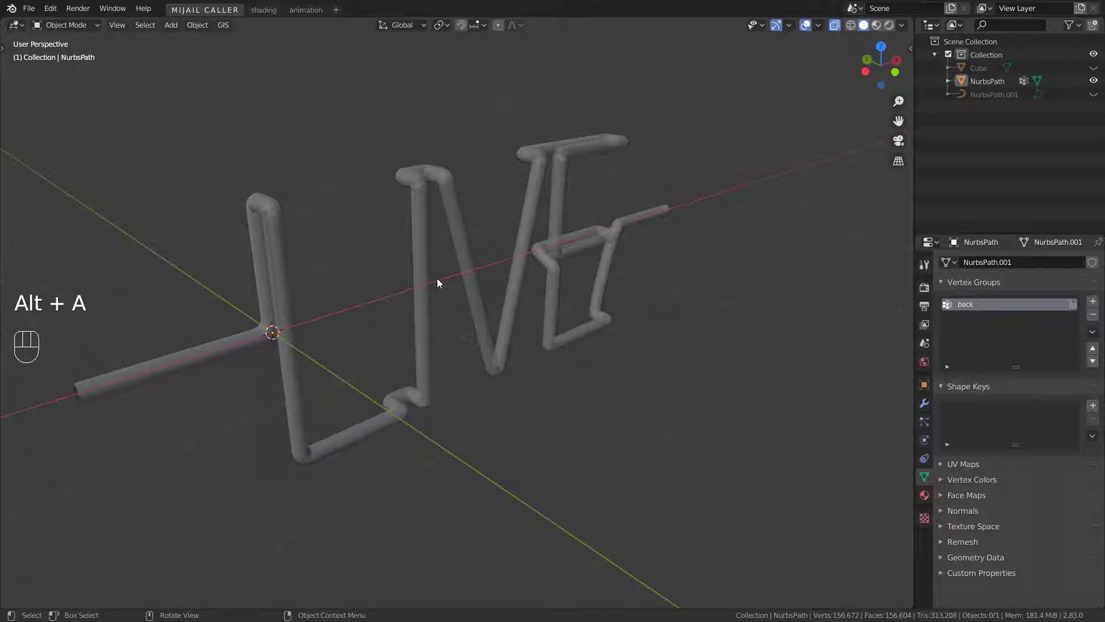
Unhide all objects so the Cube frame and NurbsPath.001 reappear around the LIVE mesh
middle_click(519, 263)
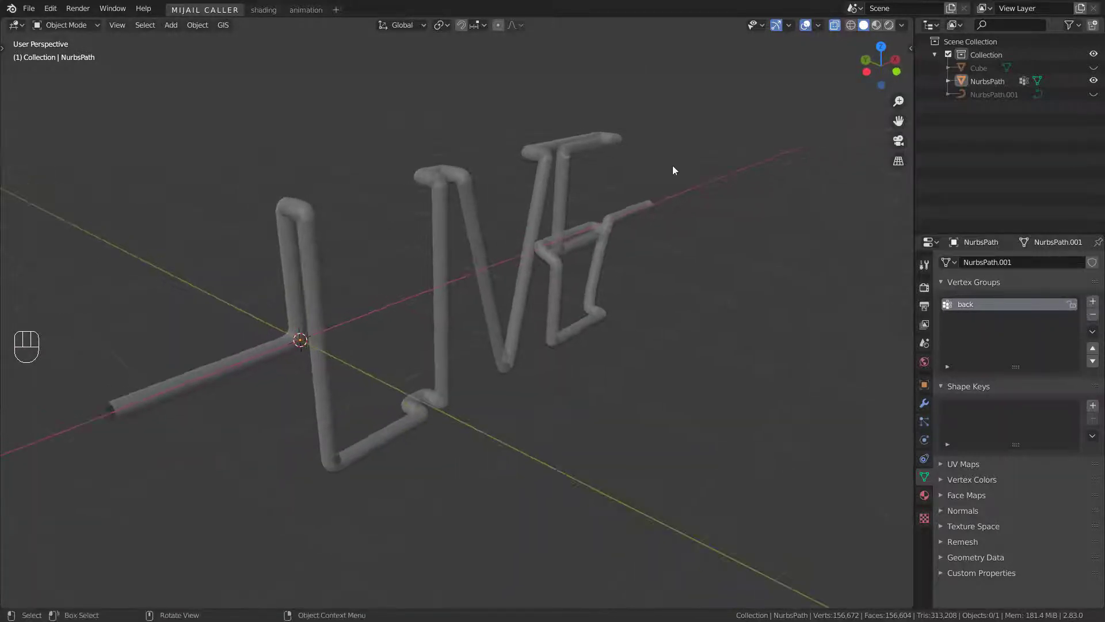
middle_click(545, 270)
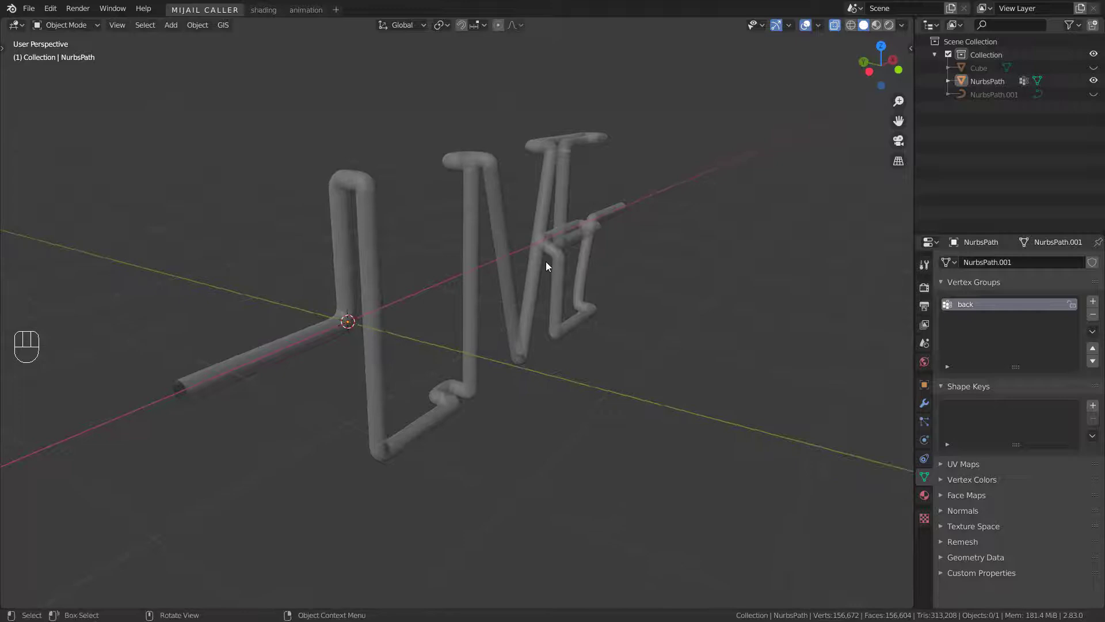
key("alt+h")
key("alt+a")
left_click_drag(594, 261, 548, 257)
middle_click(548, 256)
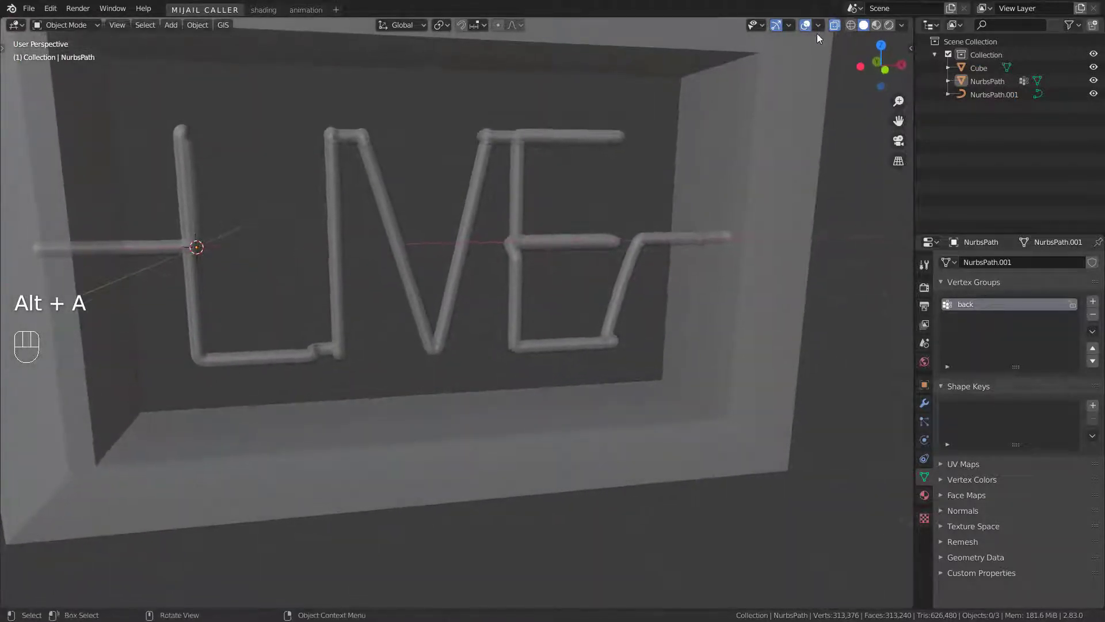
left_click(837, 26)
Create a new material for the LIVE tube mesh in the Shading workspace
left_click_drag(282, 335, 325, 335)
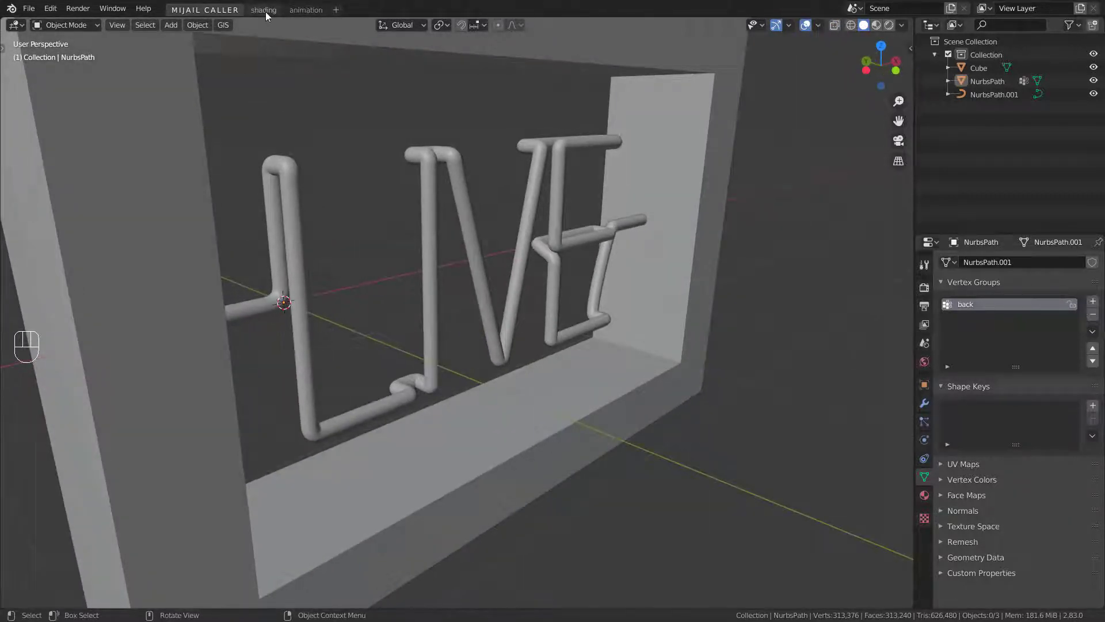
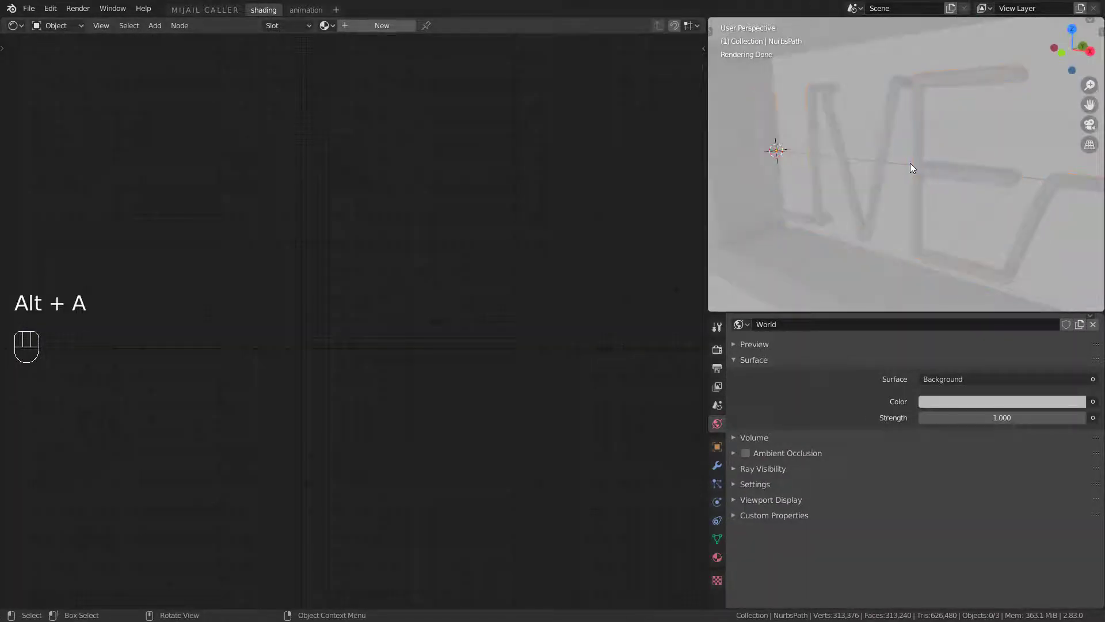
left_click(722, 557)
Set the Principled BSDF to Transmission 1, Roughness 0 and IOR 1.15, and switch the render engine to Eevee
left_click(877, 375)
double_click(415, 261)
middle_click(348, 206)
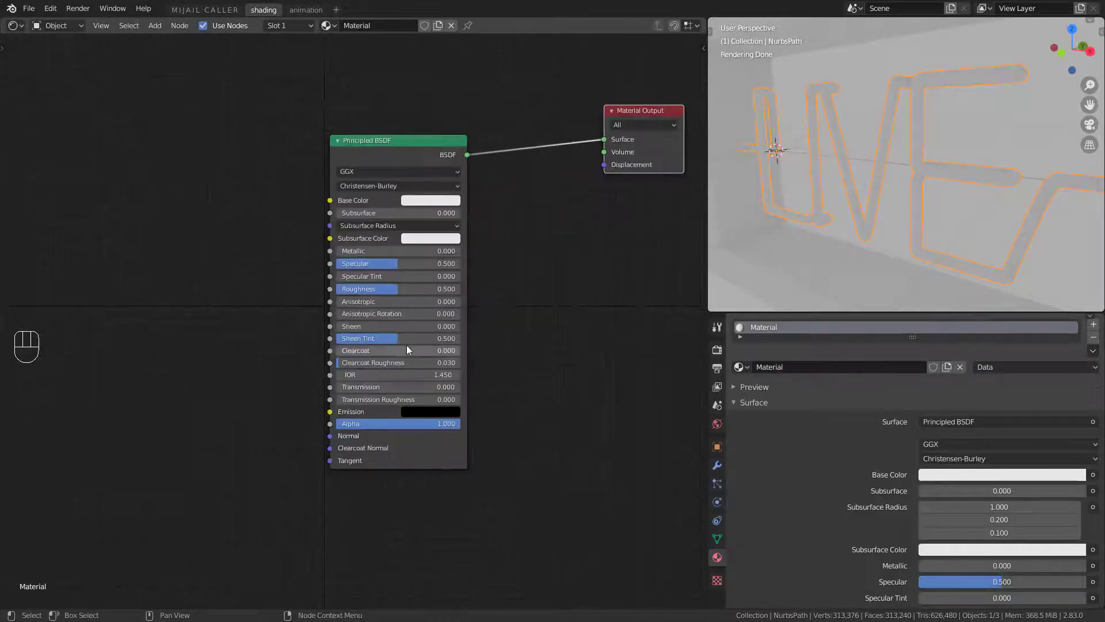
left_click(371, 396)
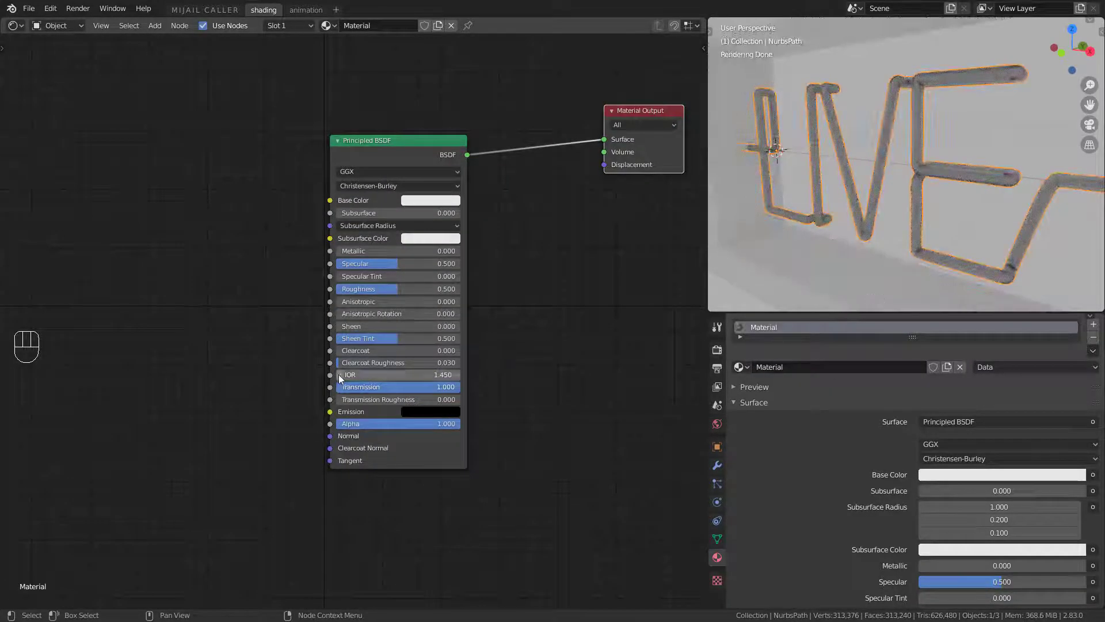
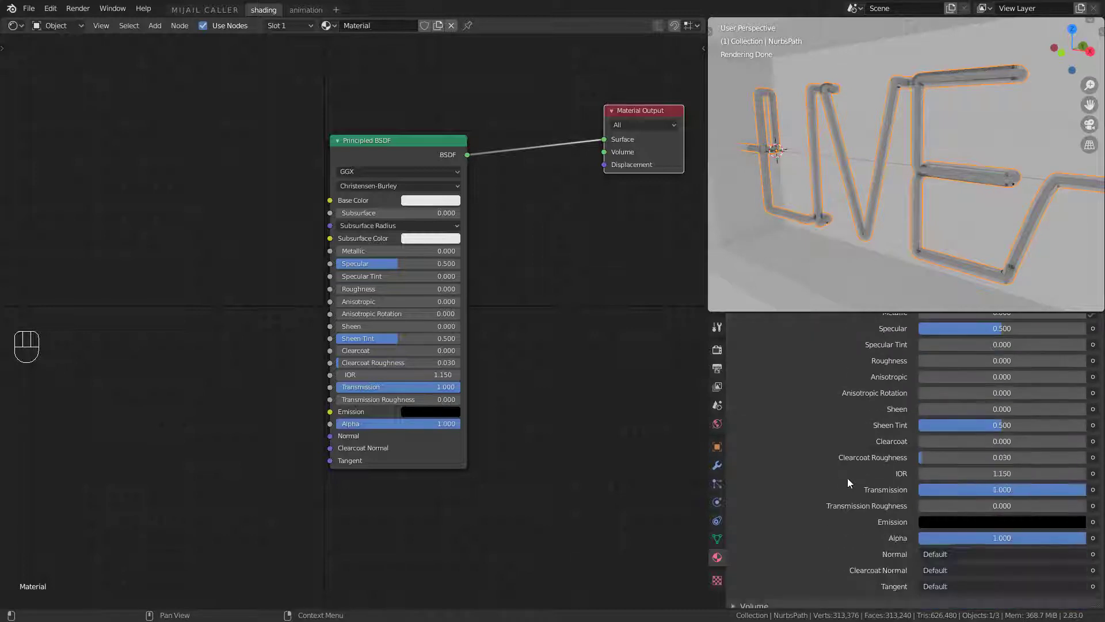
left_click(743, 578)
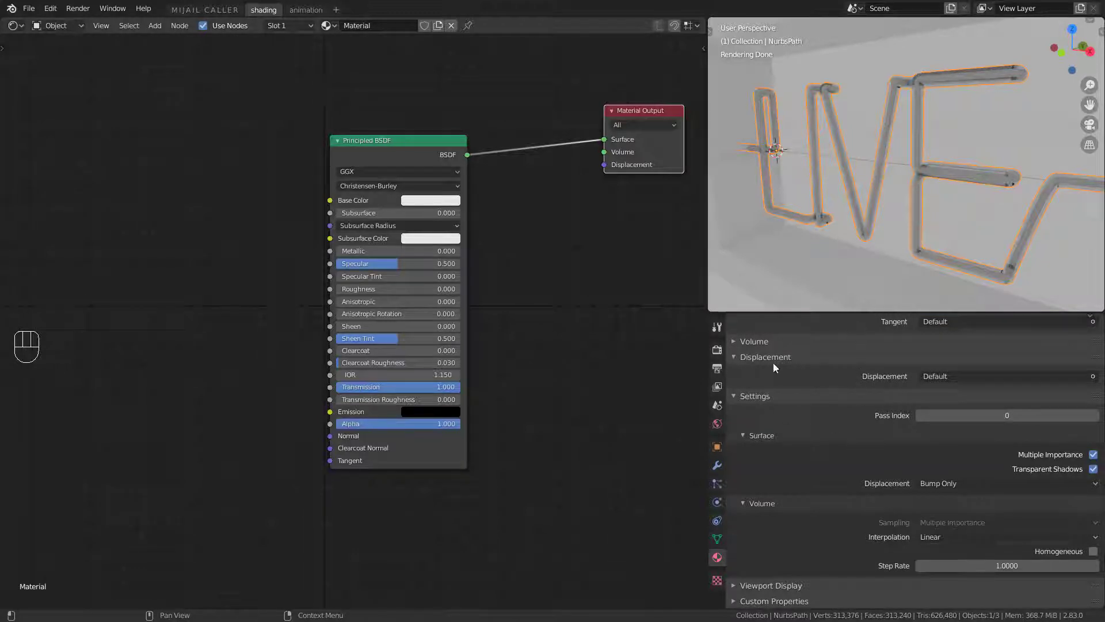
left_click_drag(970, 332, 963, 346)
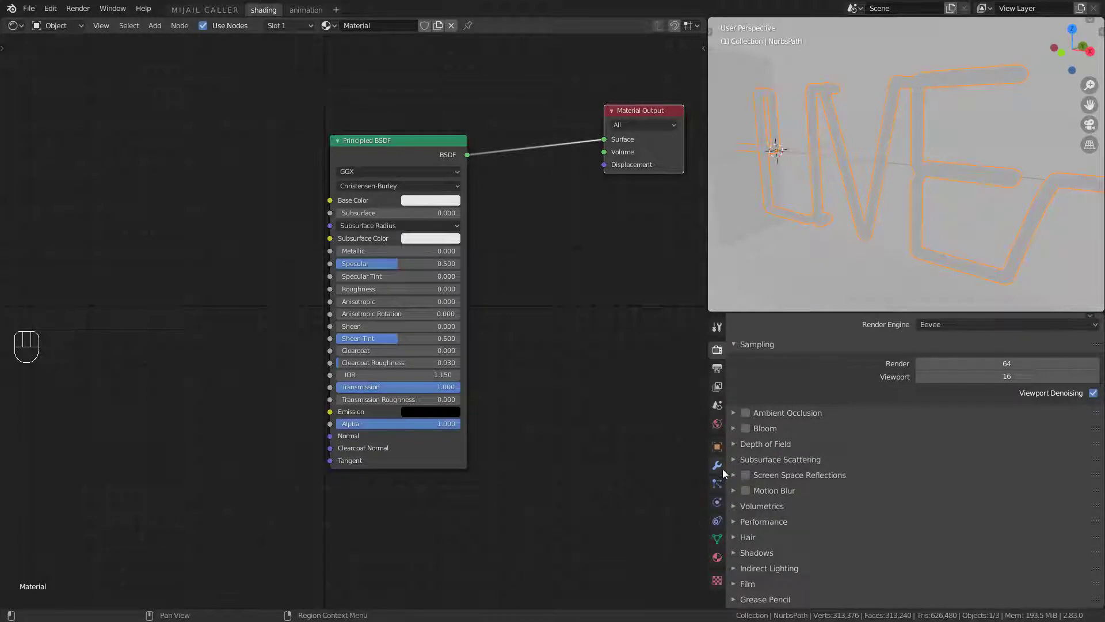
Enable Screen Space Refraction in the glass material's Settings panel
left_click(724, 564)
left_click(1101, 524)
left_click(1098, 560)
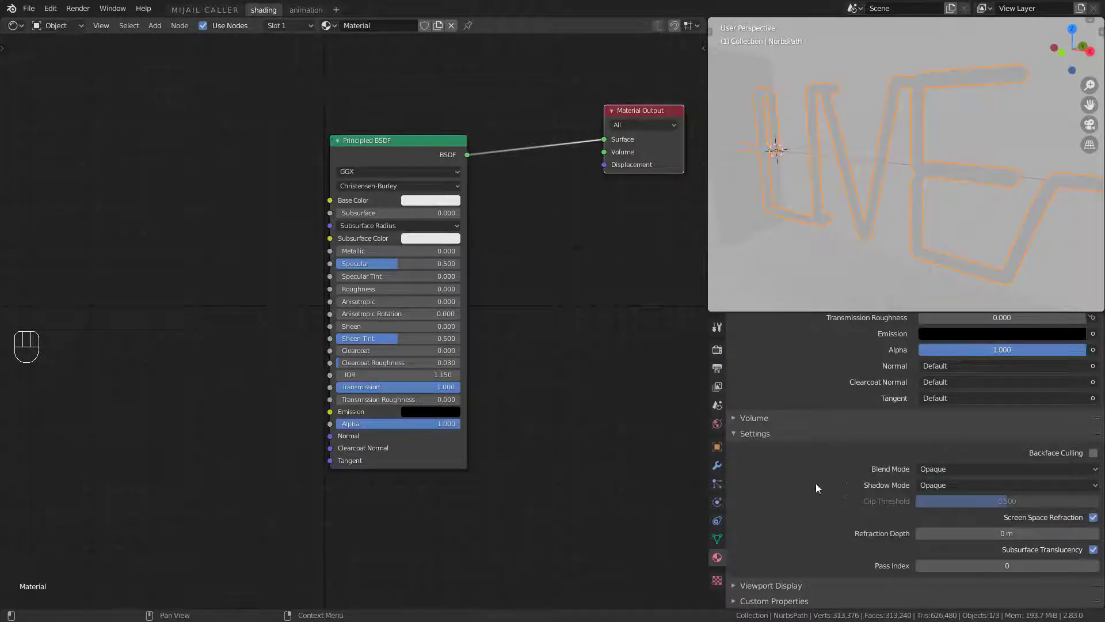
Enable Ambient Occlusion, Bloom and Screen Space Reflections with Refraction in Eevee render properties
left_click(723, 349)
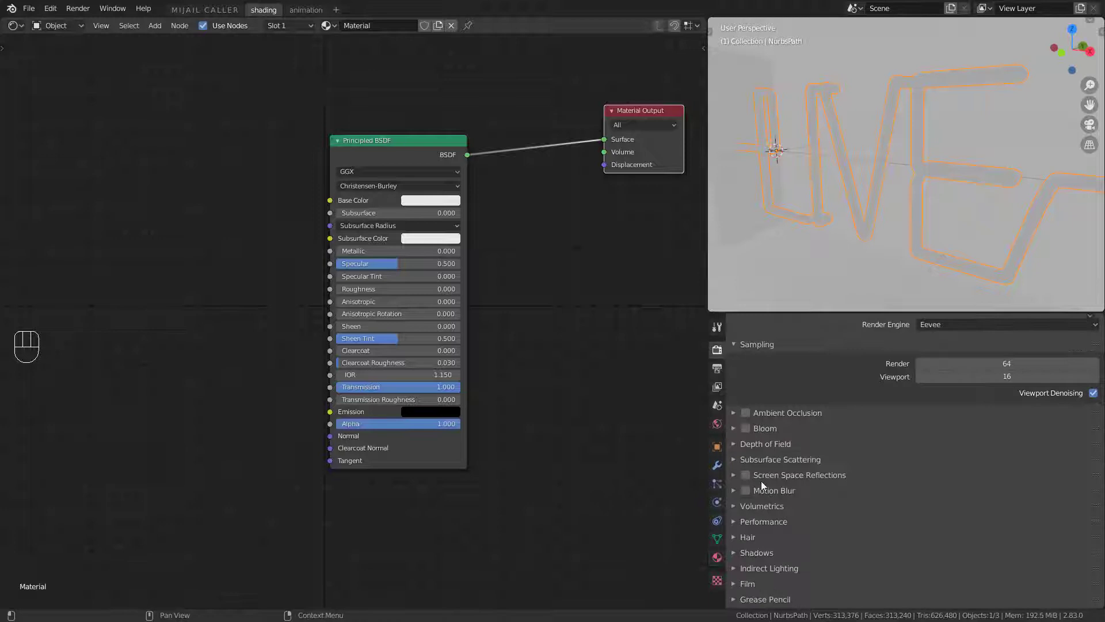
left_click(750, 476)
left_click(738, 475)
left_click(1084, 497)
Inspect the see-through tubes, hide the outer glass tube and select the inner tube path
key("alt+a")
left_click(955, 173)
middle_click(949, 205)
left_click_drag(878, 208, 914, 195)
key("alt+a")
left_click(753, 414)
left_click(753, 431)
left_click_drag(990, 278, 976, 196)
left_click(981, 188)
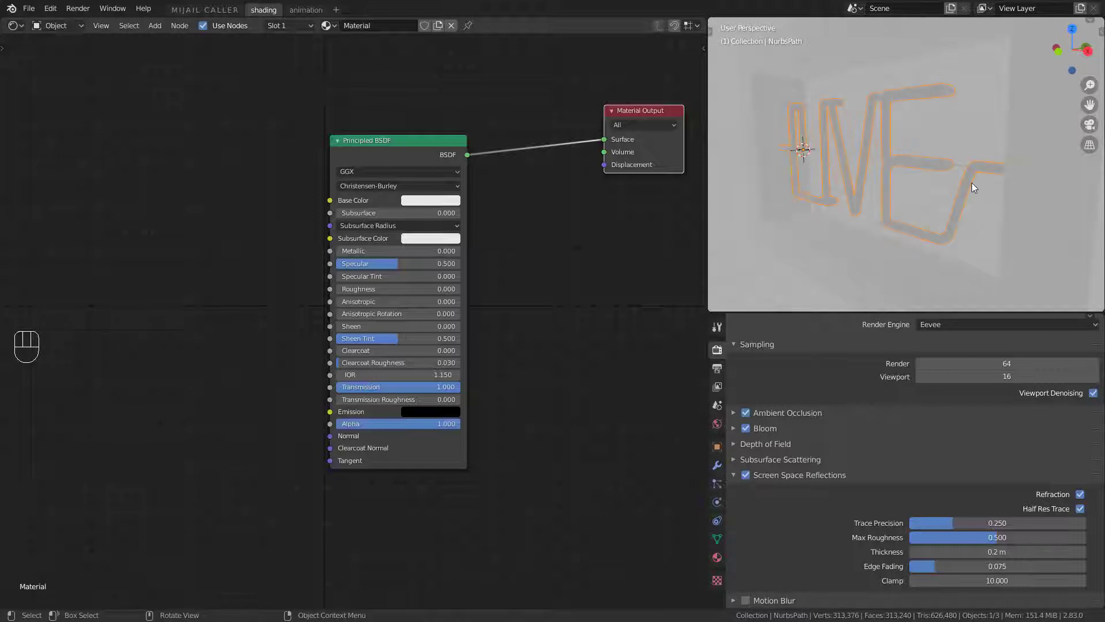
key("h")
left_click(969, 185)
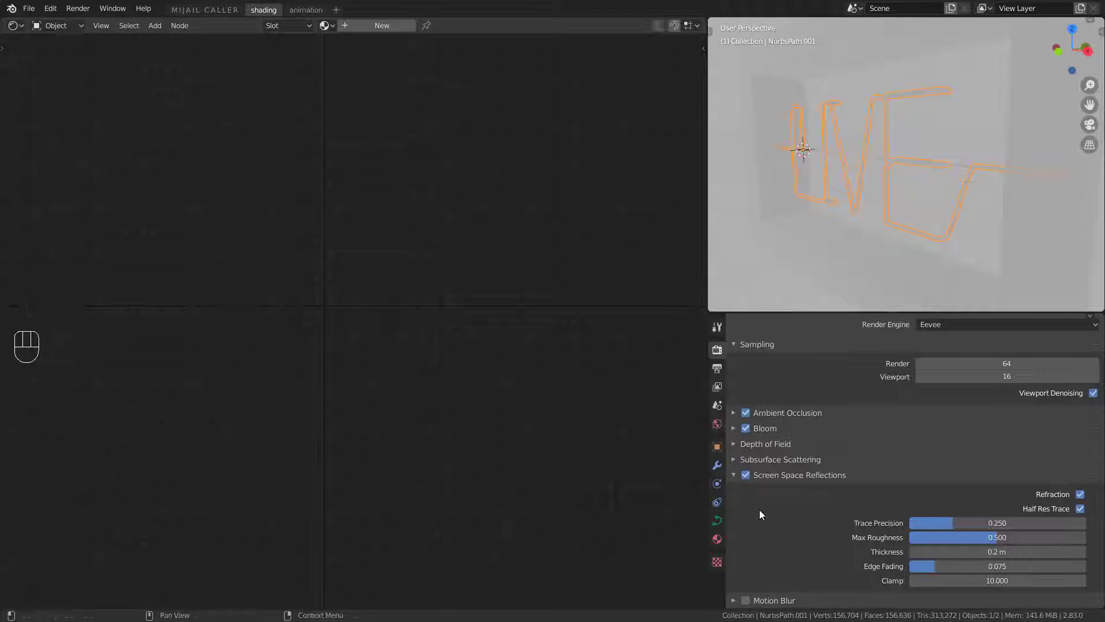
Create Material.001 on NurbsPath.001 as a white Emission shader at strength 10 and unhide the glass tube
left_click(885, 386)
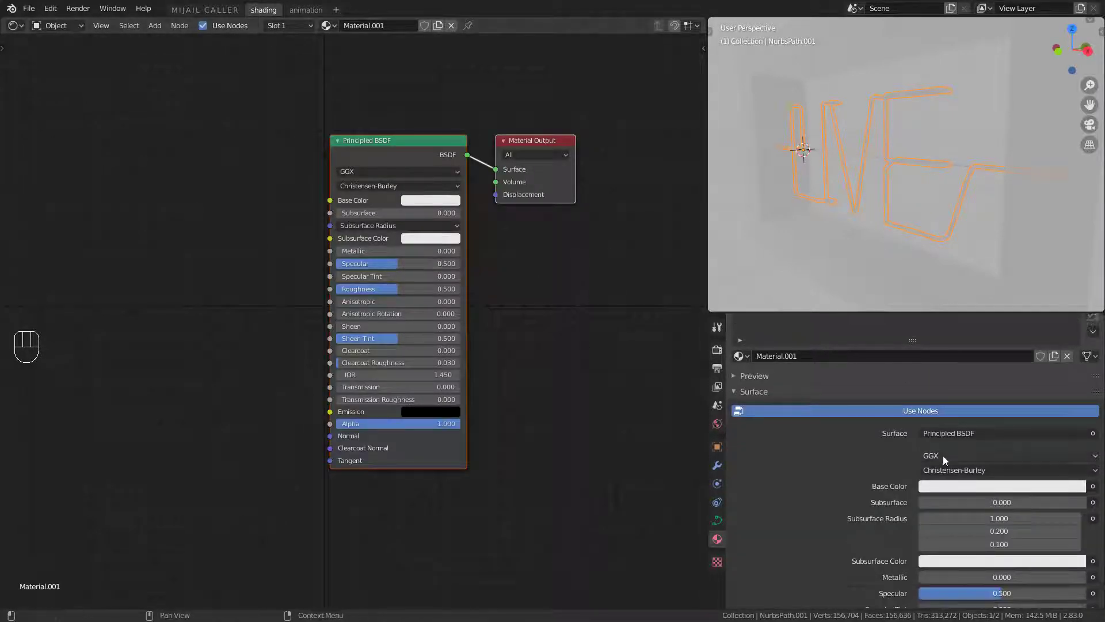
left_click_drag(951, 436, 949, 177)
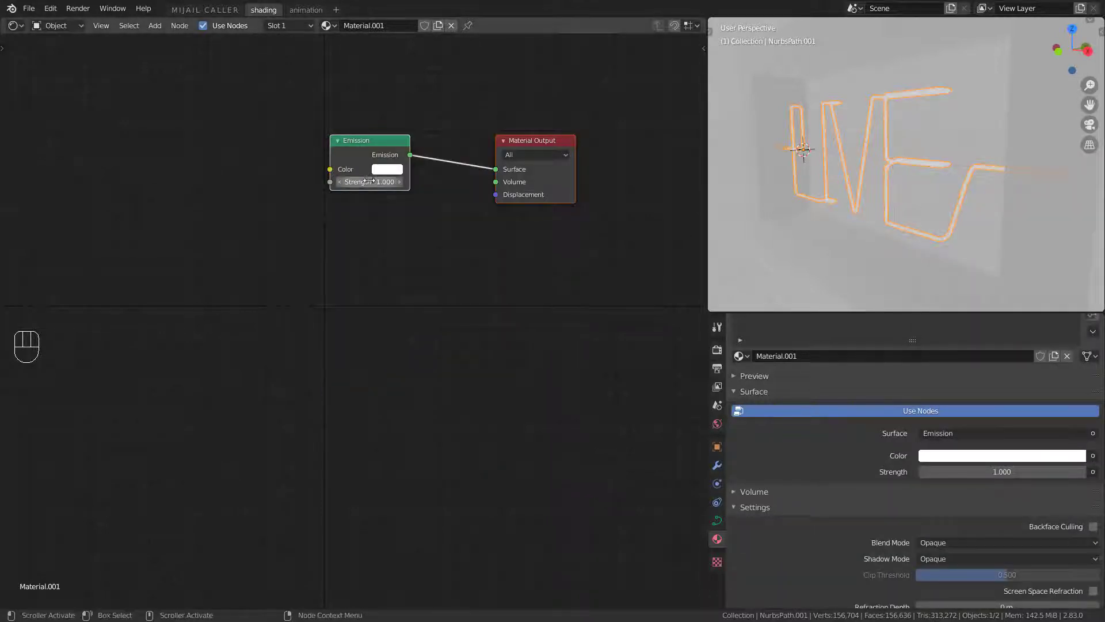
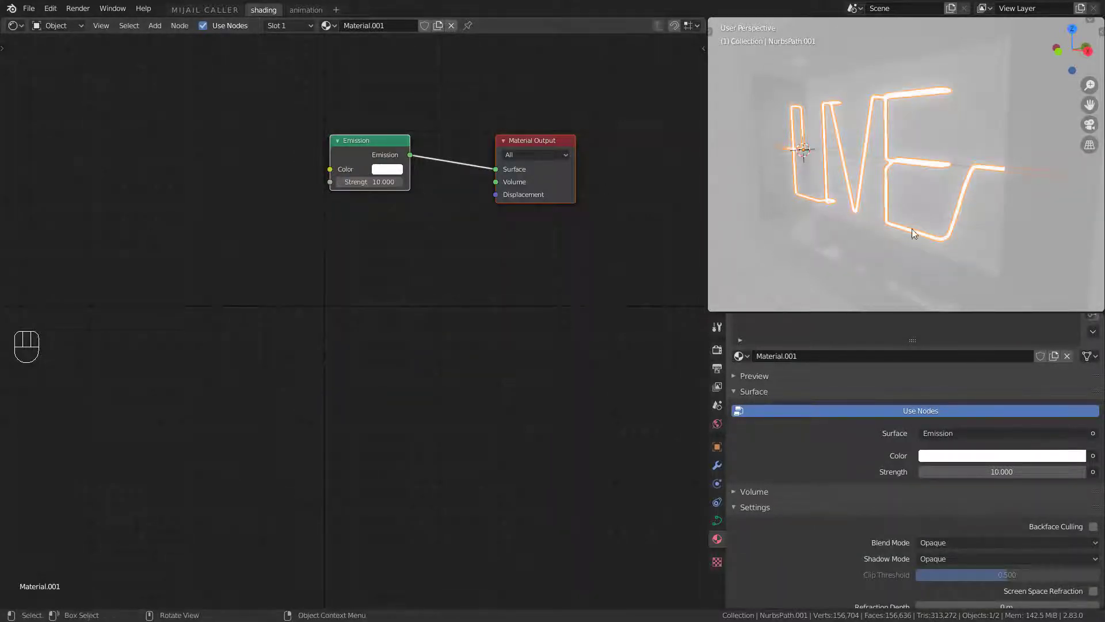
key("alt+a")
left_click_drag(899, 220, 906, 221)
key("alt+h")
key("alt+a")
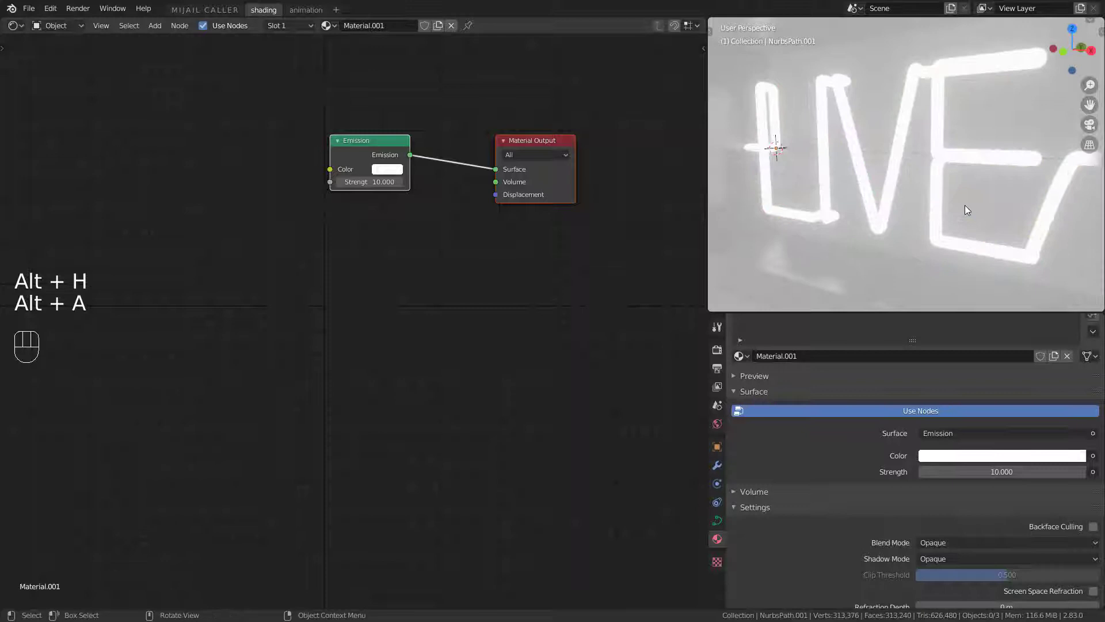
Add a second slot with black 0.7-roughness Material.002 and assign it to the selected tube sections
left_click(952, 196)
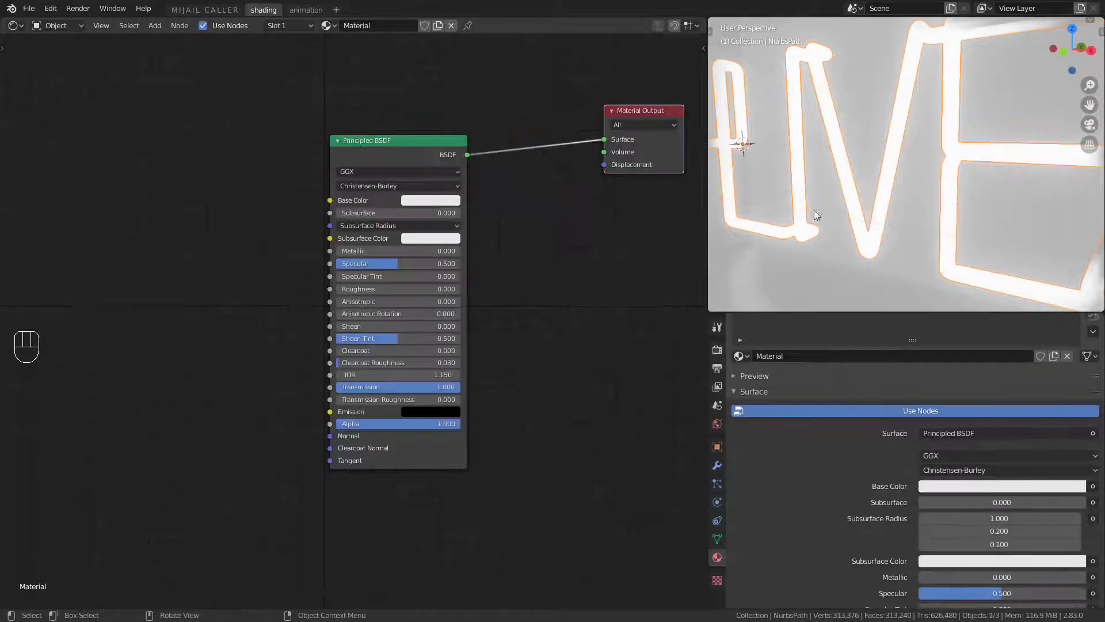
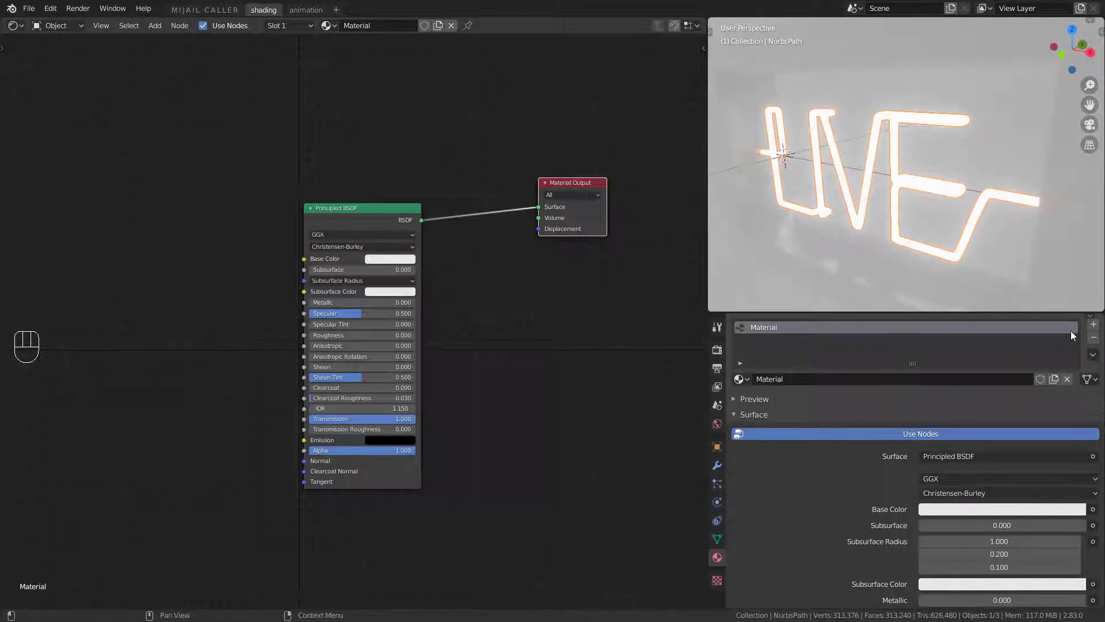
left_click(737, 402)
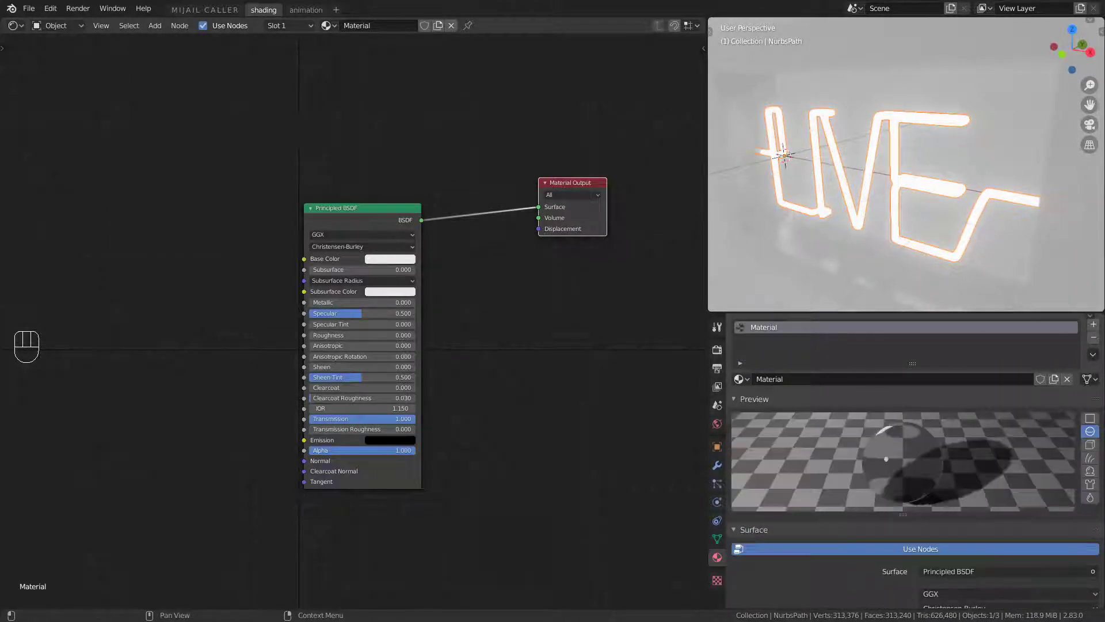
left_click(1099, 324)
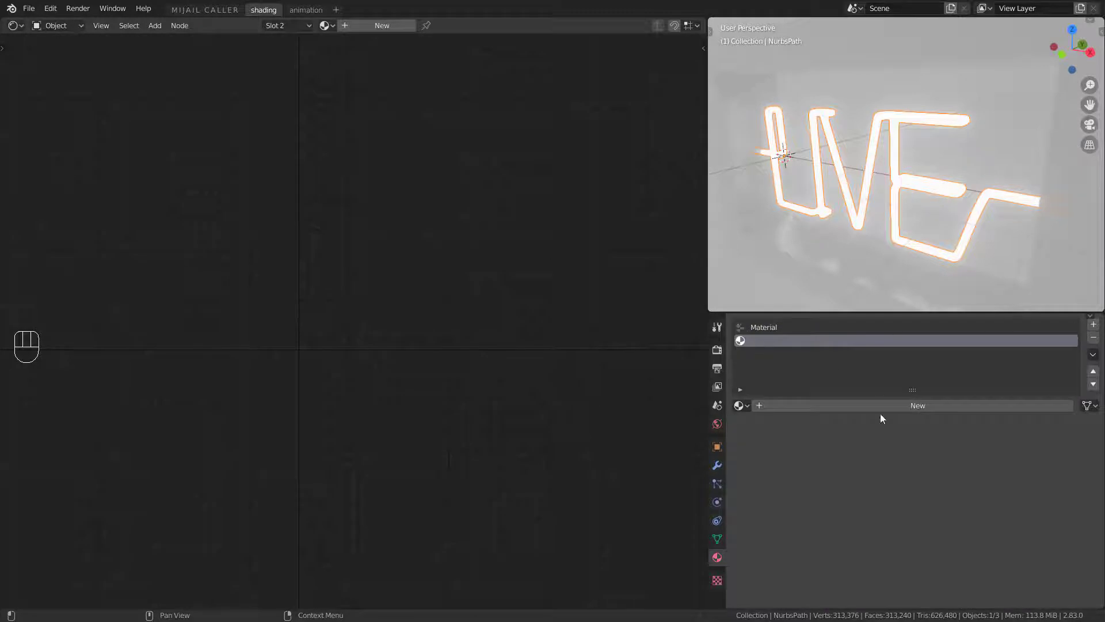
right_click(883, 410)
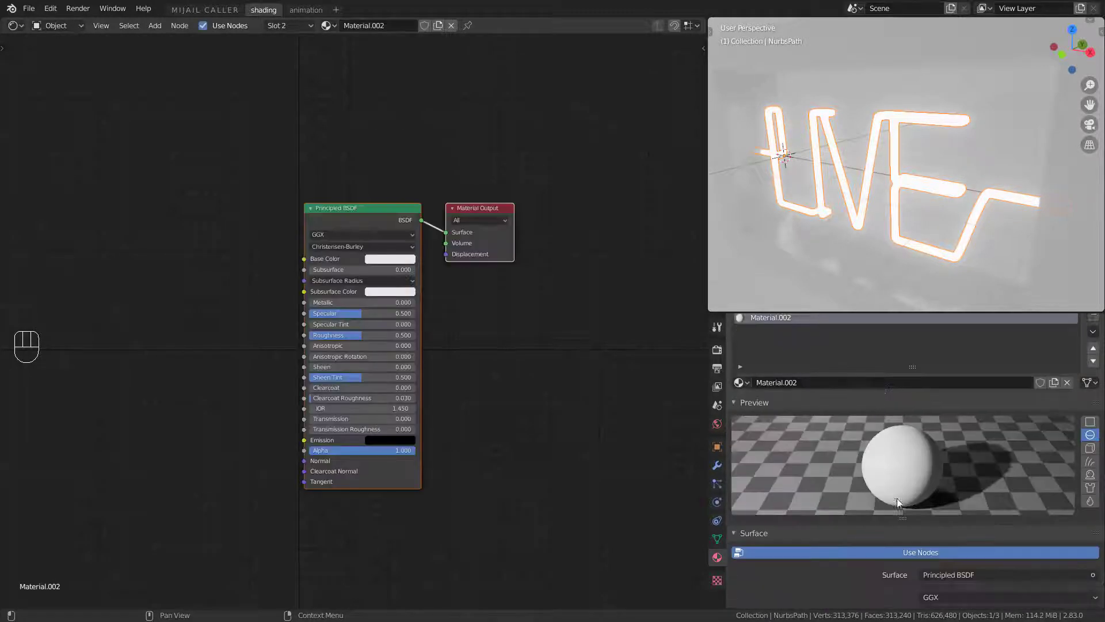
left_click(974, 440)
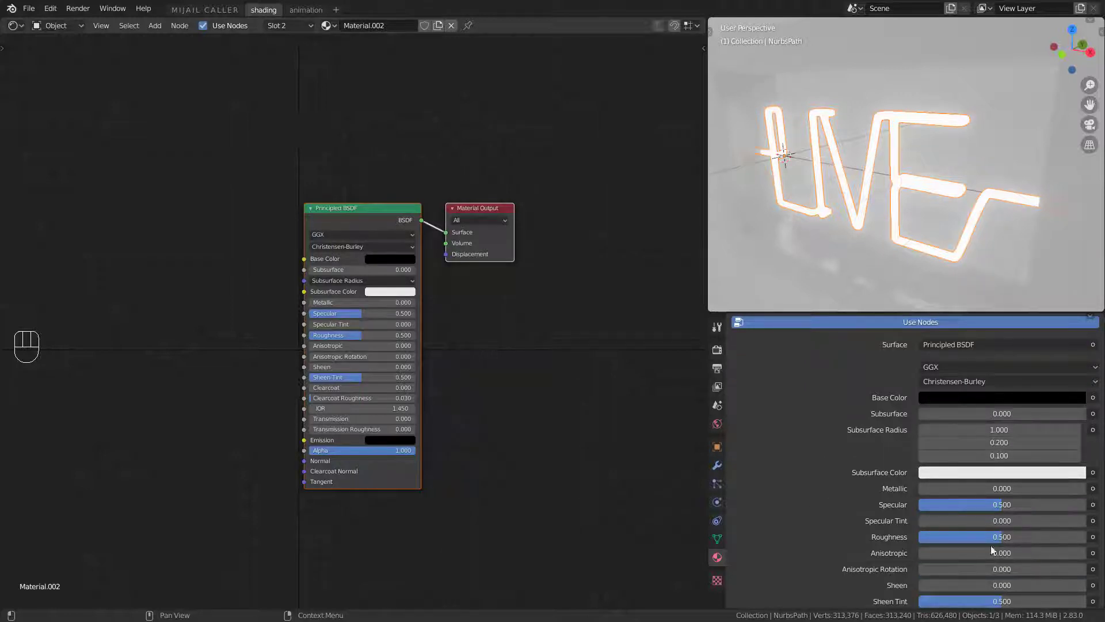
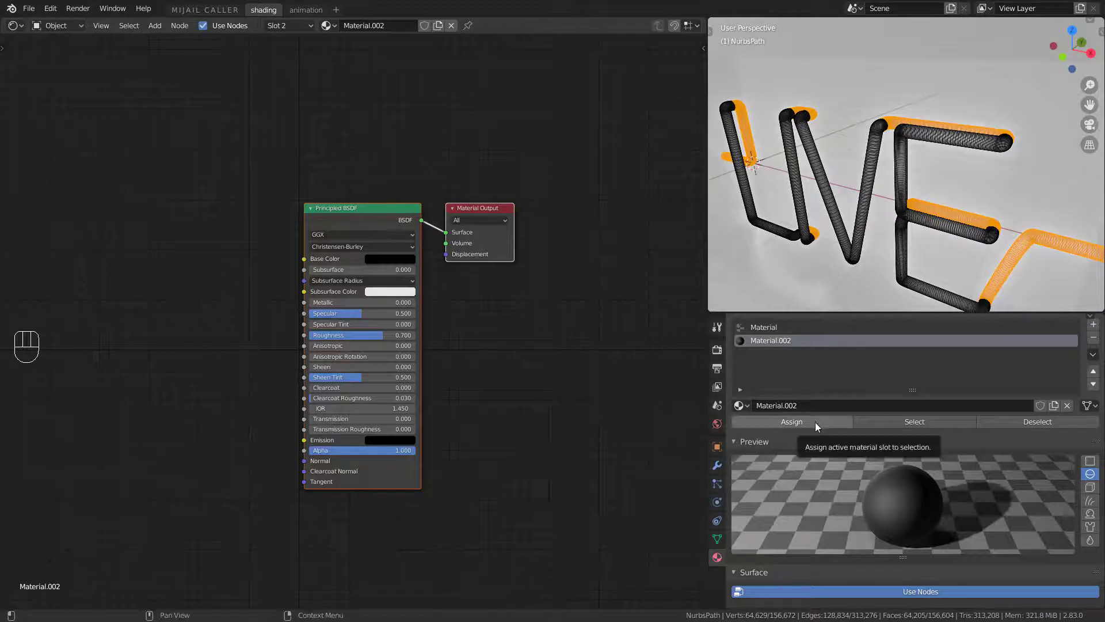
left_click(818, 426)
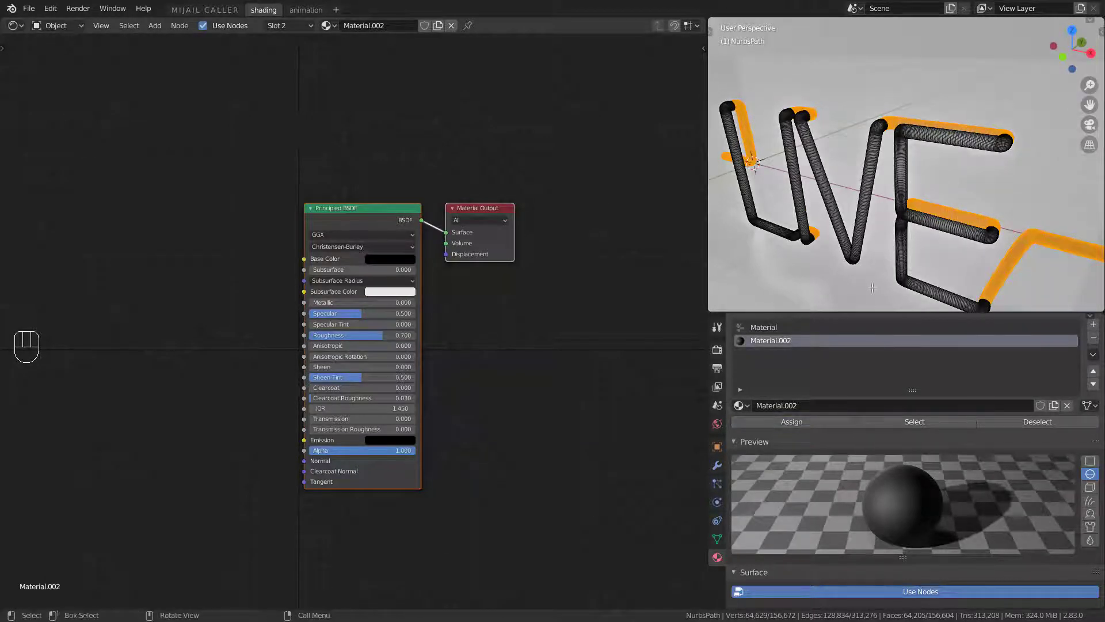
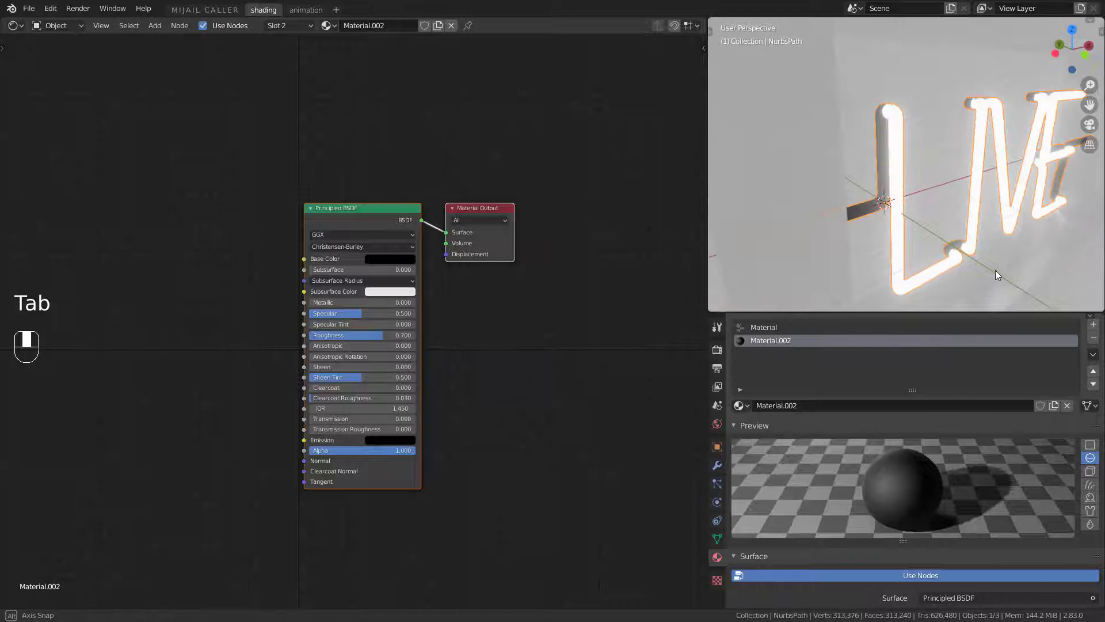
Zoom in on the glowing letters to check the dark backs, then view the whole sign again
key("alt+a")
left_click_drag(997, 258, 956, 225)
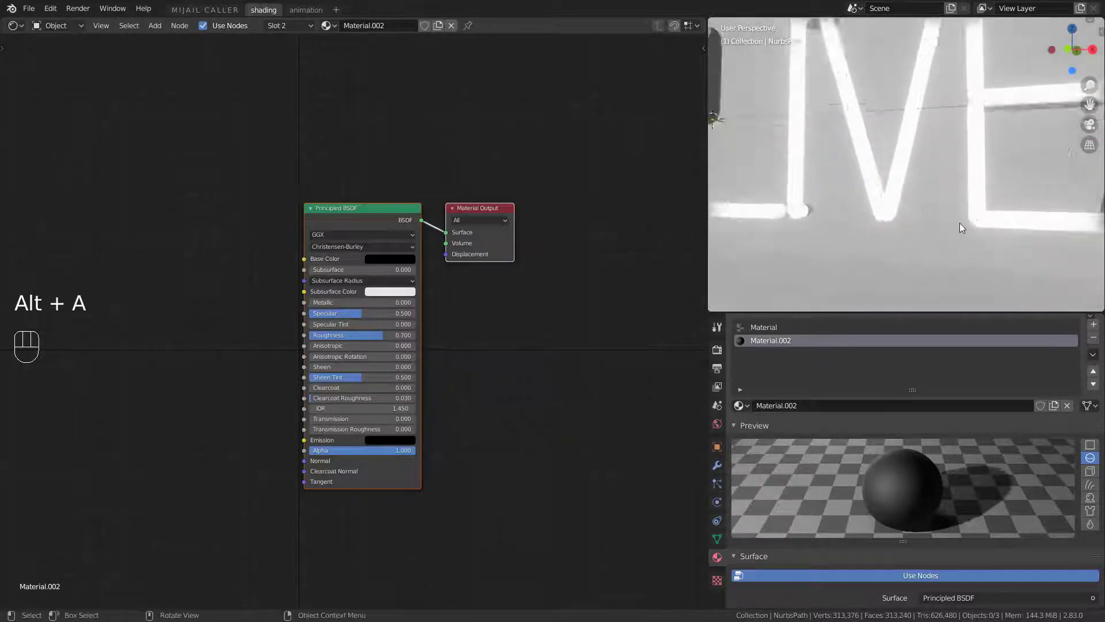
middle_click(993, 255)
middle_click(980, 246)
middle_click(1007, 246)
left_click_drag(988, 249, 943, 221)
left_click(967, 211)
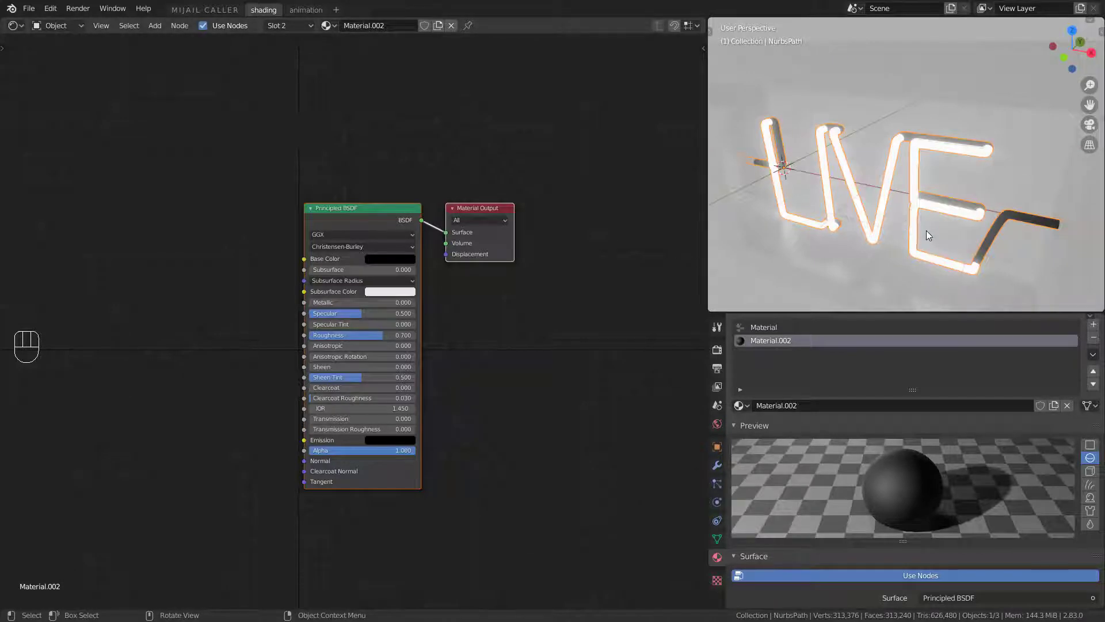
Toggle hiding until only the thin glowing tube shows, then select it to view its Object Data vertex groups
key("h")
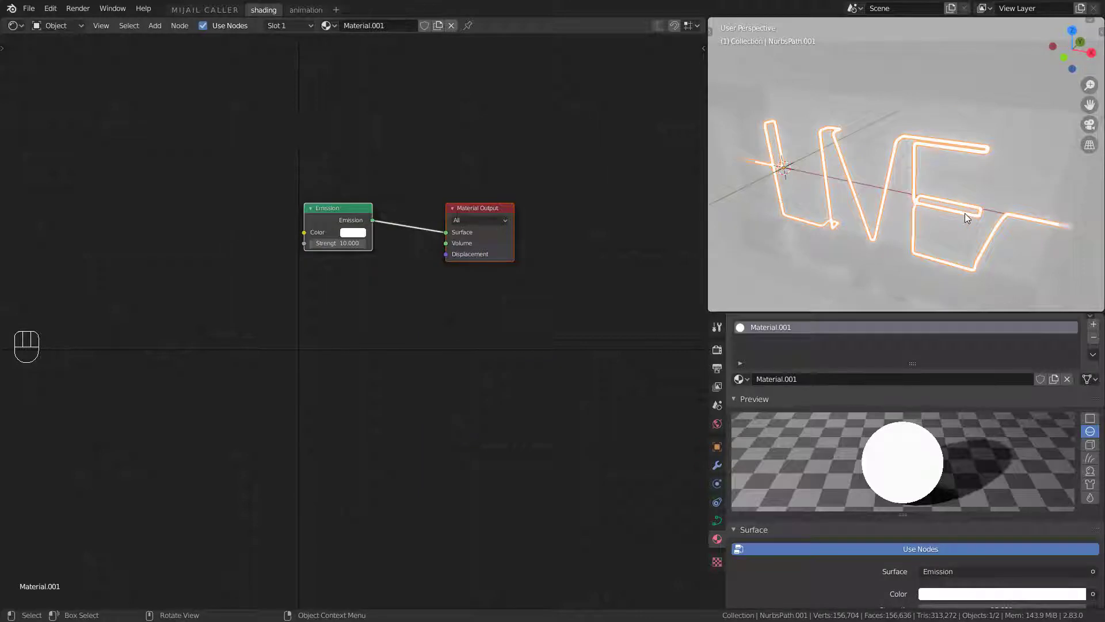
key("alt+h")
key("h")
key("alt+h")
key("h")
left_click(958, 219)
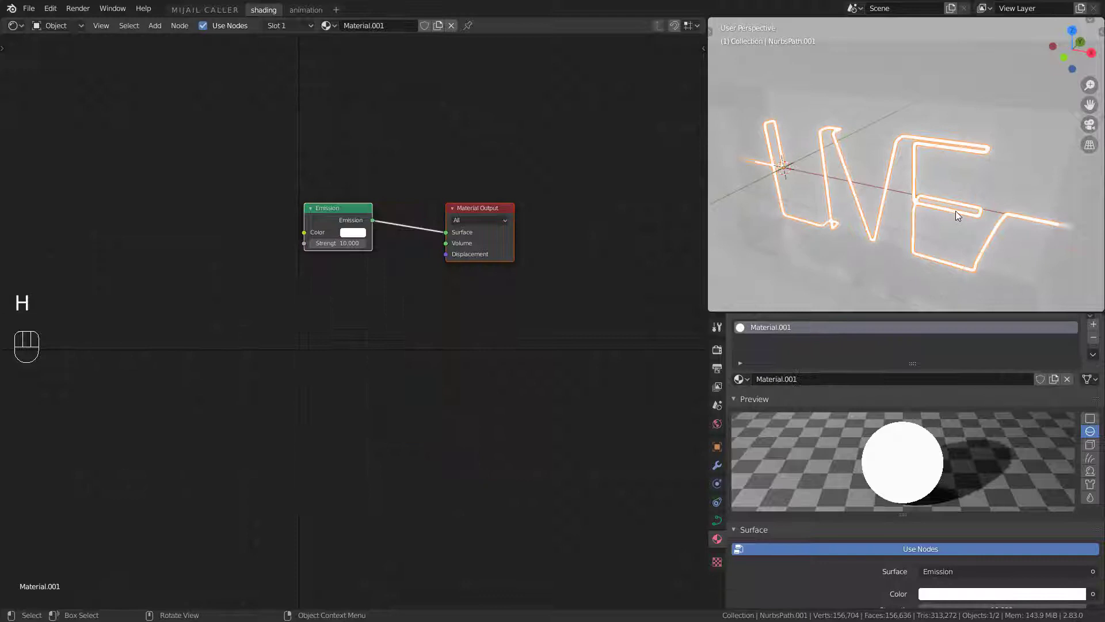
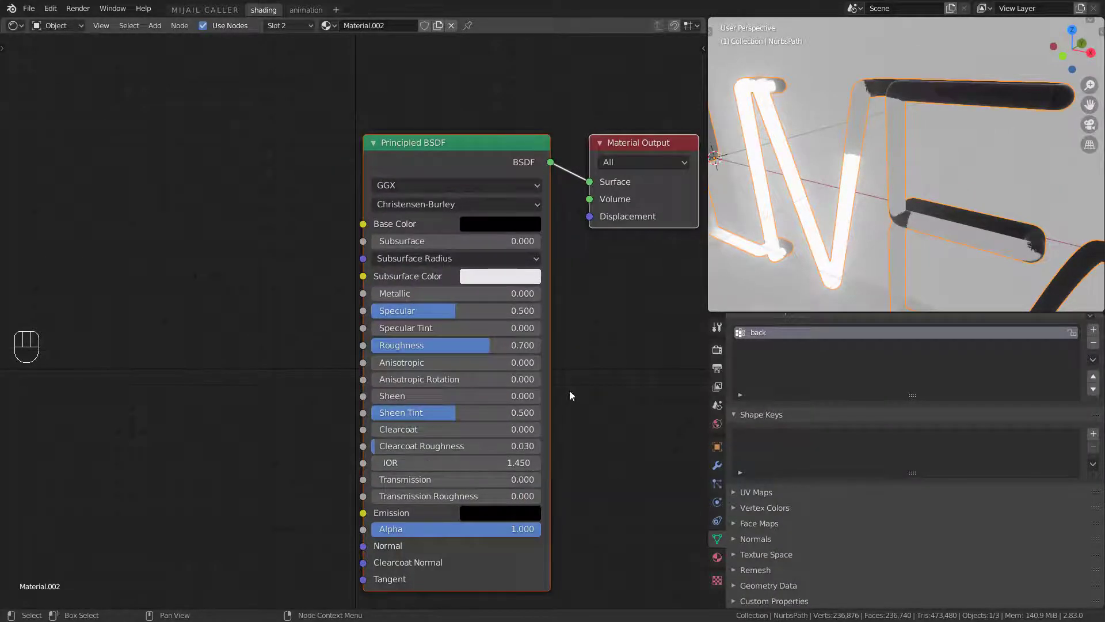
Switch to the tube's first Material and lower its glass IOR to 1.050 with full transmission
left_click(718, 564)
left_click(778, 333)
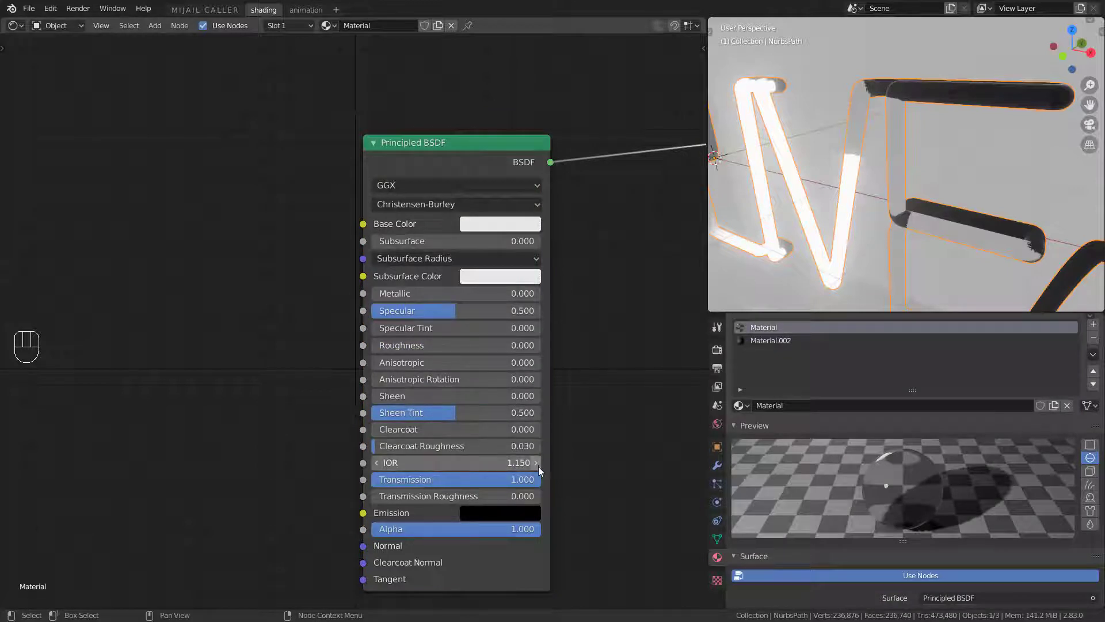
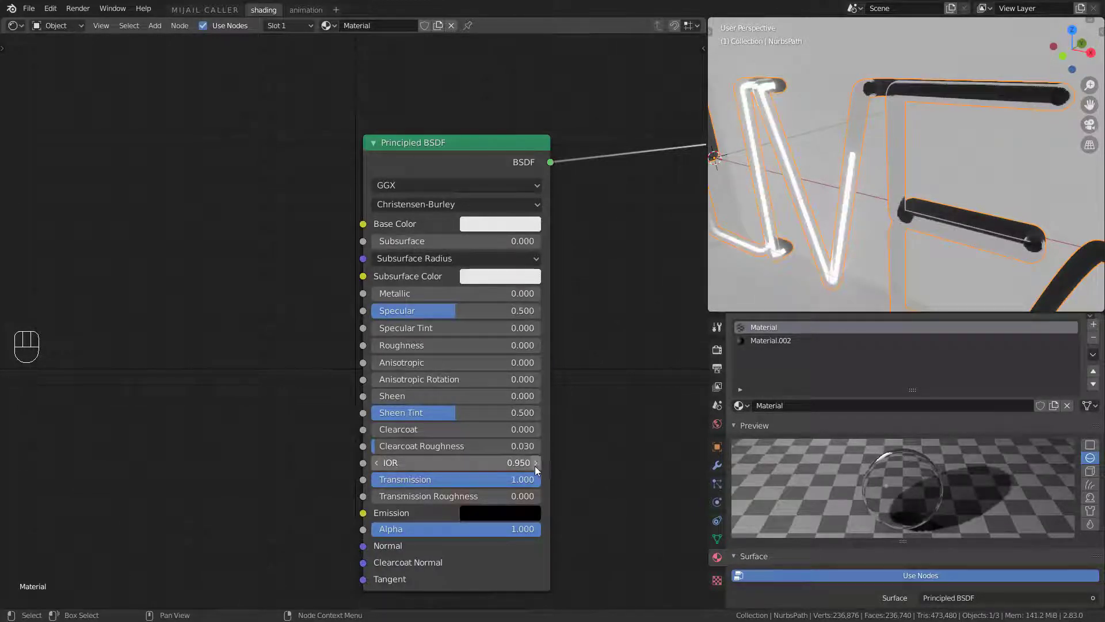
left_click(538, 468)
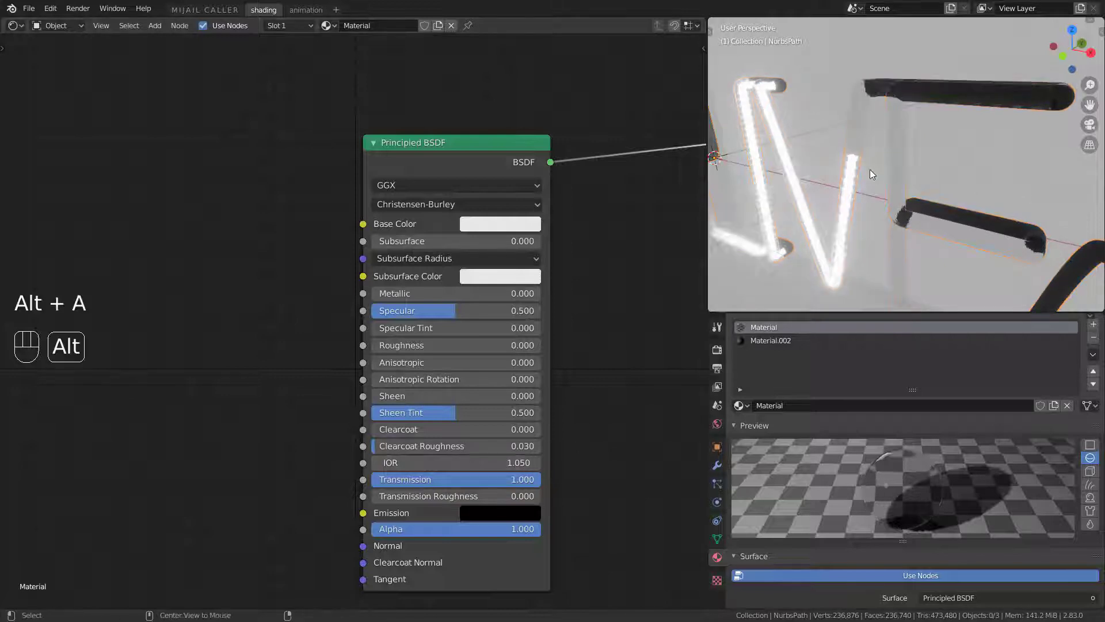
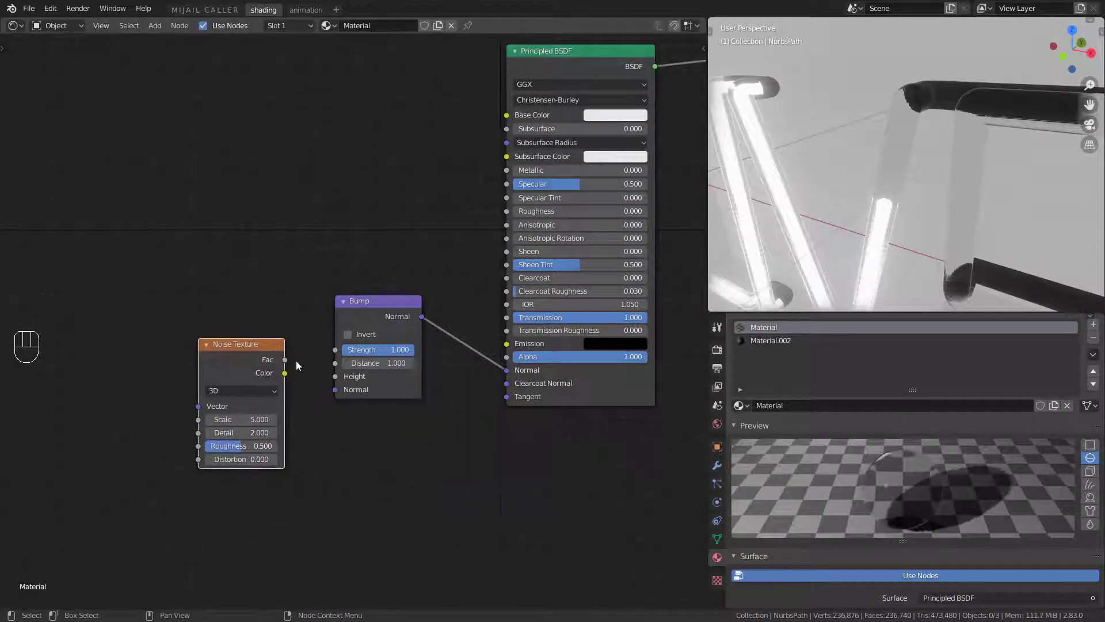
Feed the Noise Texture into the Bump node's Height at strength 0.06 and inspect the frosted tubes
left_click_drag(291, 365, 336, 381)
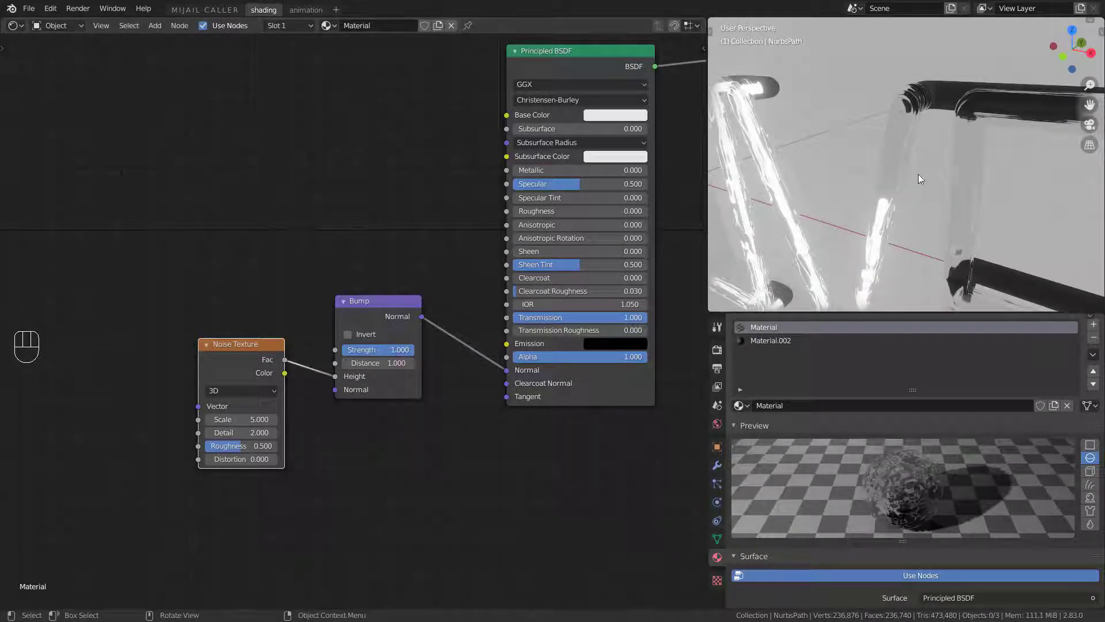
middle_click(869, 193)
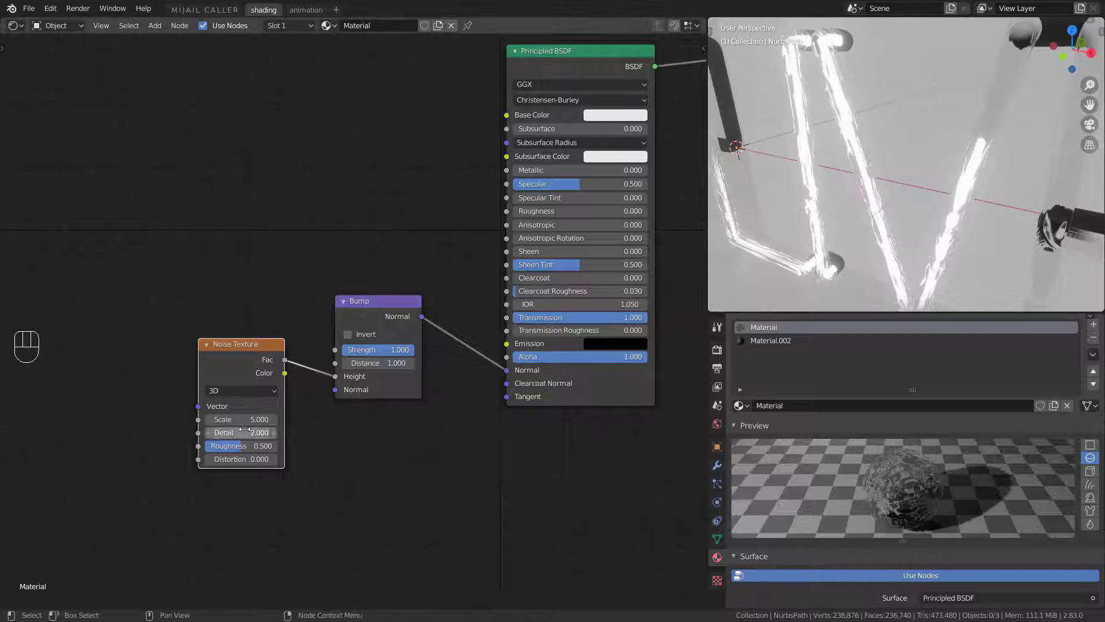
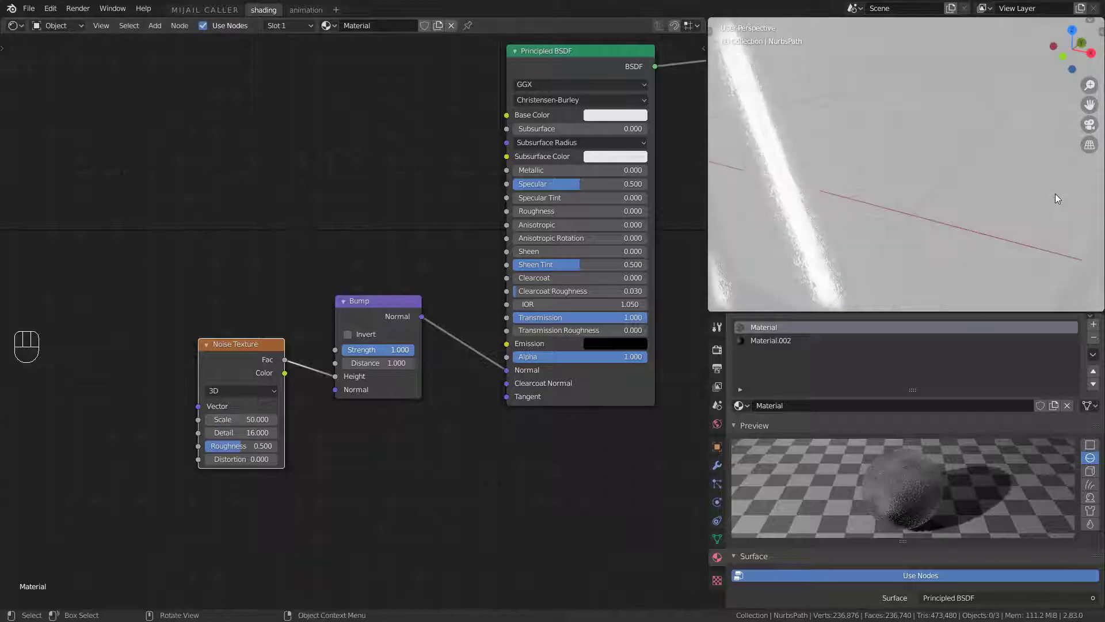
middle_click(983, 214)
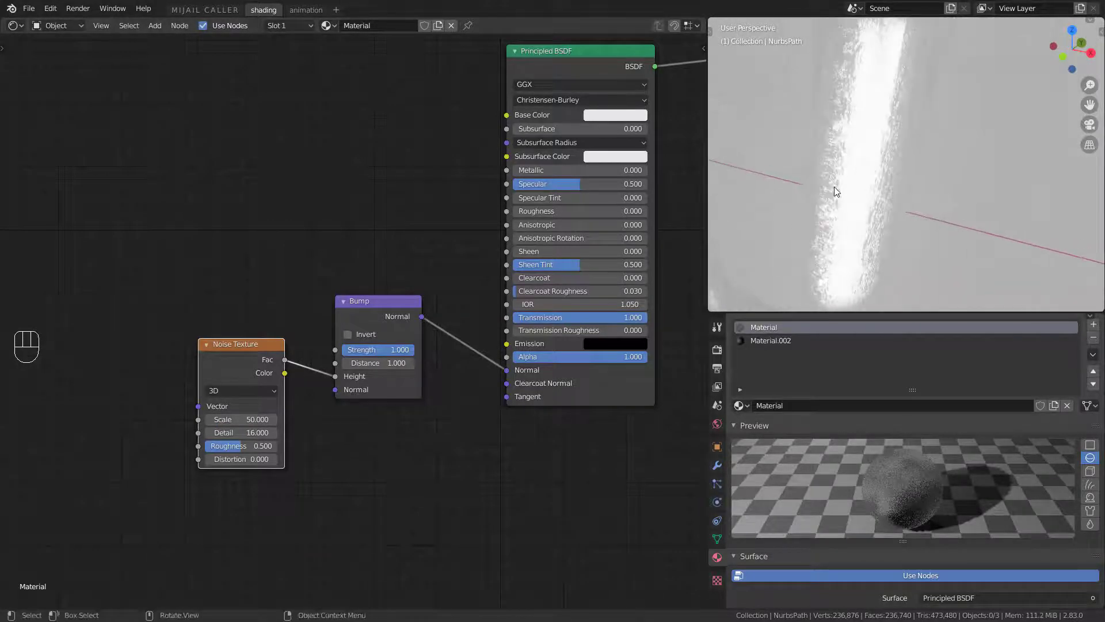
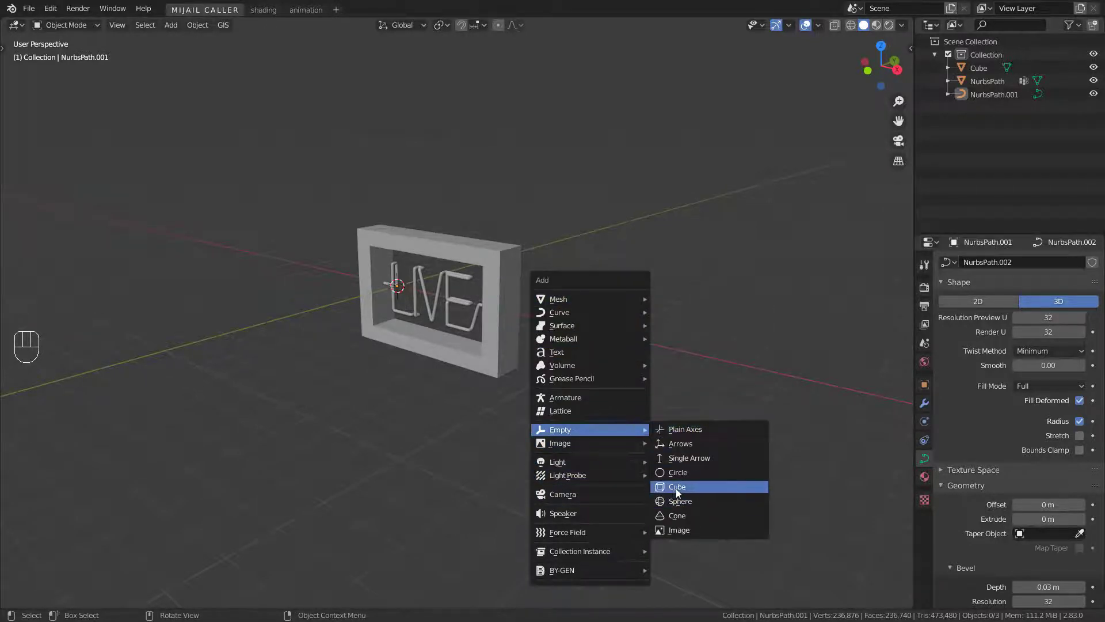
Add a cube-shaped Empty and scale and move it to enclose the sign
left_click_drag(379, 379, 468, 372)
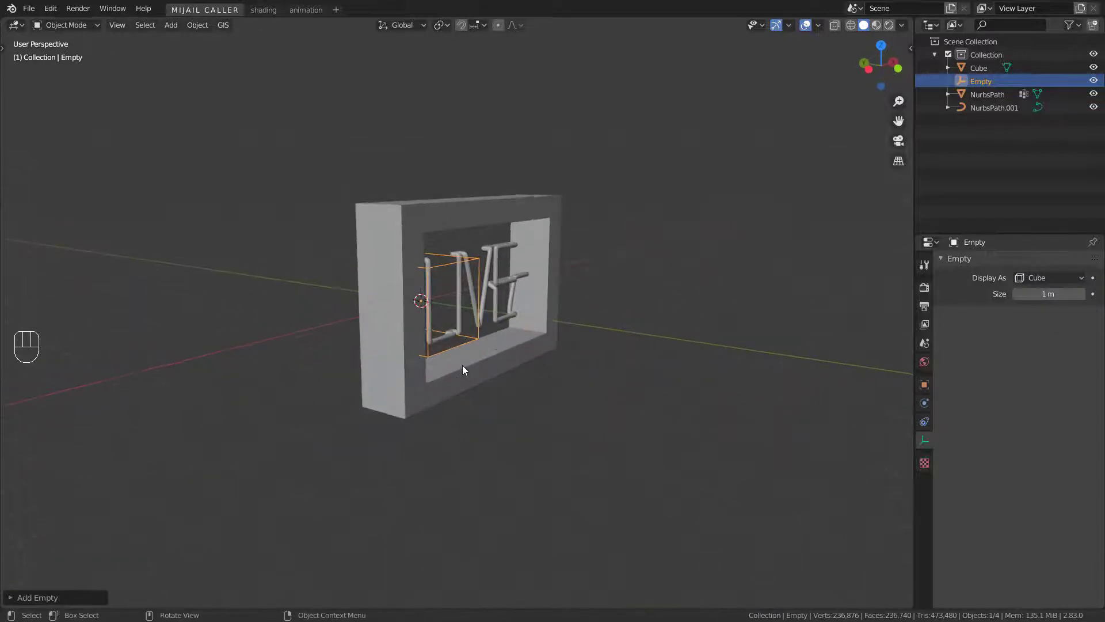
middle_click(546, 361)
key("s")
middle_click(590, 353)
middle_click(539, 353)
key("g")
left_click_drag(625, 365, 562, 382)
middle_click(549, 406)
middle_click(558, 410)
Select the frame Cube and both NurbsPath tubes, then the Empty last
left_click(544, 331)
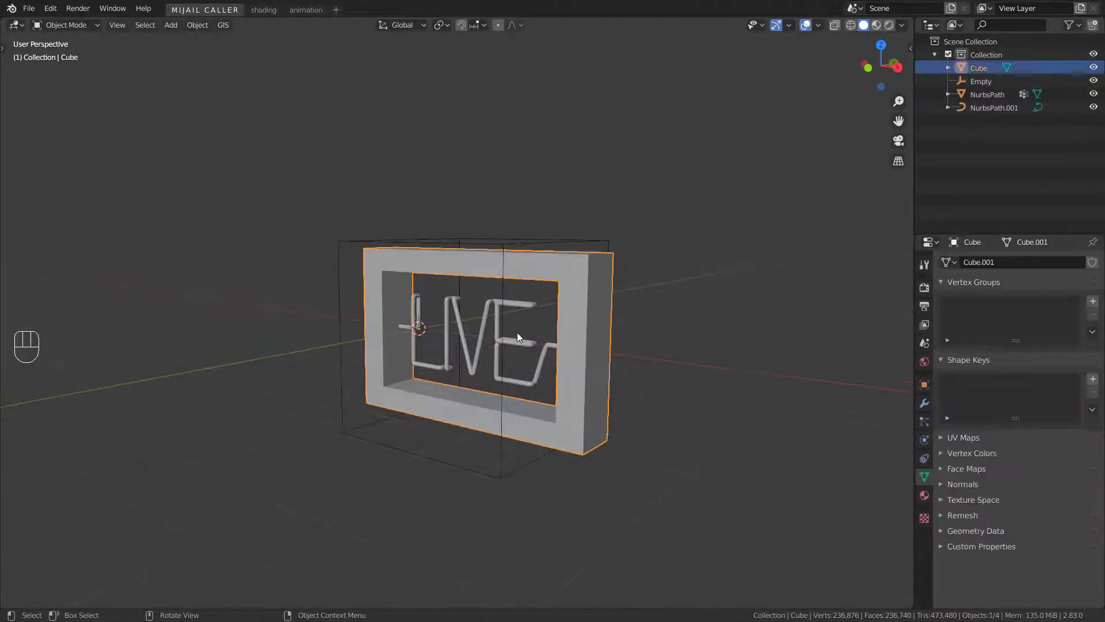
left_click(840, 27)
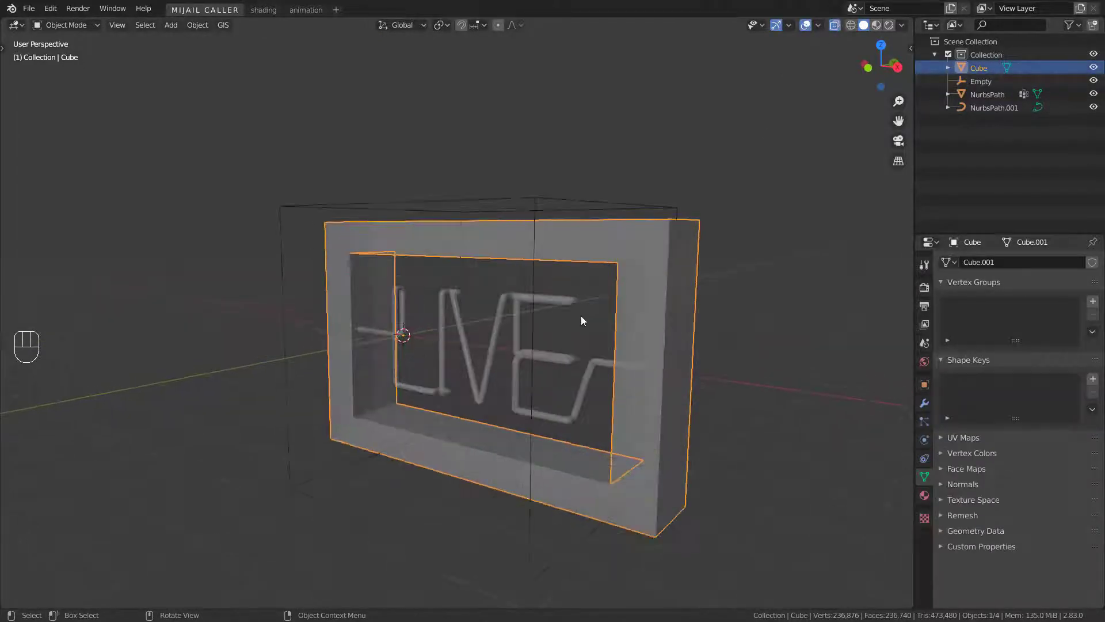
left_click(565, 363)
left_click(564, 364)
left_click(656, 372)
left_click_drag(622, 382, 593, 381)
left_click_drag(654, 464, 626, 455)
left_click_drag(622, 451, 606, 441)
middle_click(494, 418)
left_click(608, 457)
left_click_drag(467, 456, 648, 448)
middle_click(333, 444)
left_click_drag(481, 436, 421, 449)
left_click(336, 289)
left_click_drag(509, 395, 452, 407)
left_click_drag(601, 372, 586, 321)
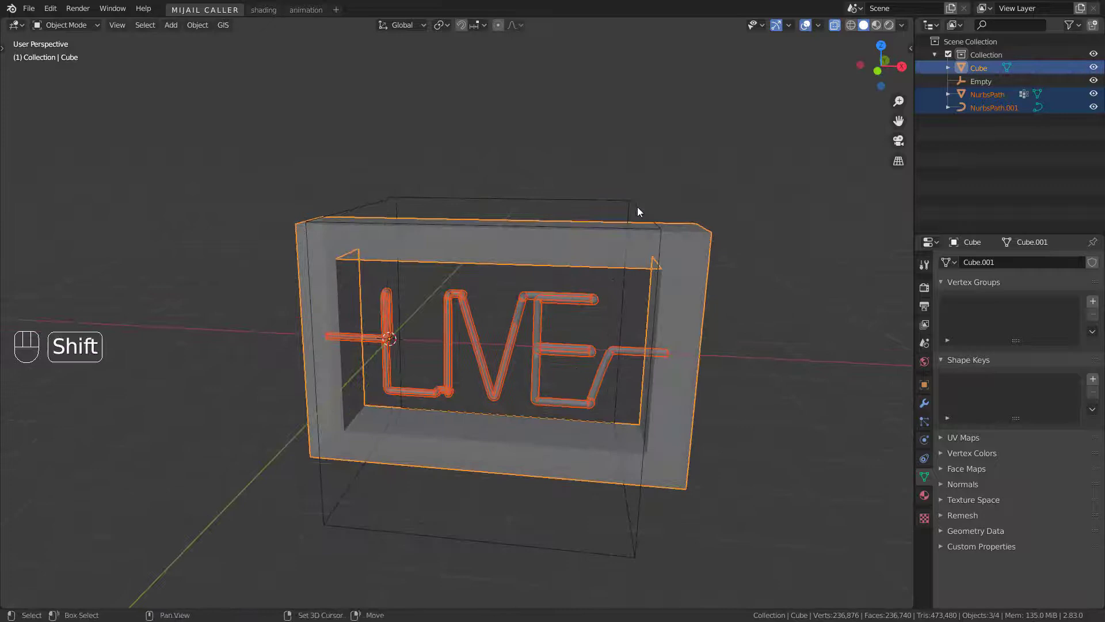
middle_click(624, 300)
Parent the selected objects to the Empty with Ctrl+P > Object and verify it moves the sign
key("ctrl+p")
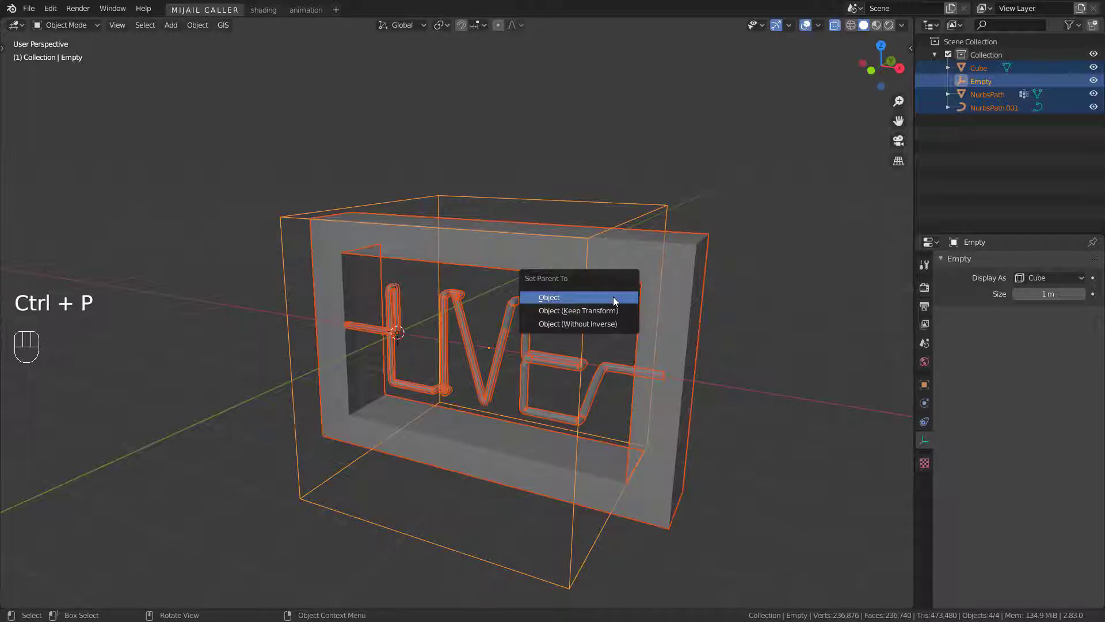
left_click(667, 209)
key("r")
key("ctrl+z")
key("alt+a")
middle_click(632, 292)
middle_click(641, 333)
Add a Camera, view through it and lock it to the view to frame the LIVE sign
key("shift+a")
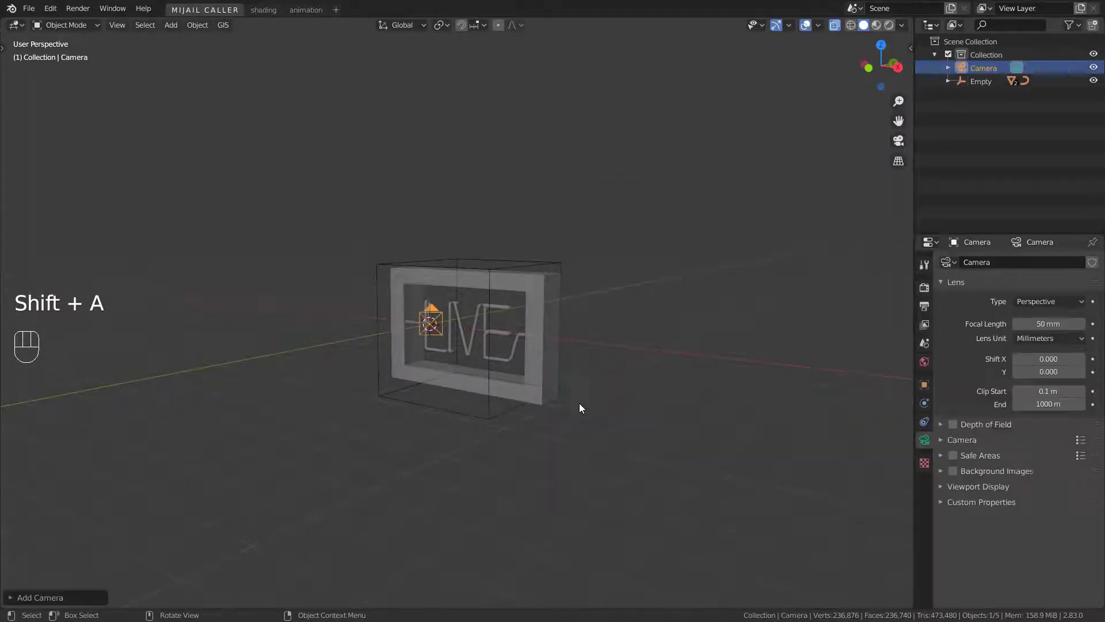
key("KP_0")
key("n")
left_click(914, 92)
left_click(894, 202)
middle_click(552, 327)
middle_click(479, 346)
left_click_drag(505, 341, 518, 321)
middle_click(590, 294)
middle_click(586, 292)
key("q")
left_click(712, 259)
left_click(894, 207)
key("n")
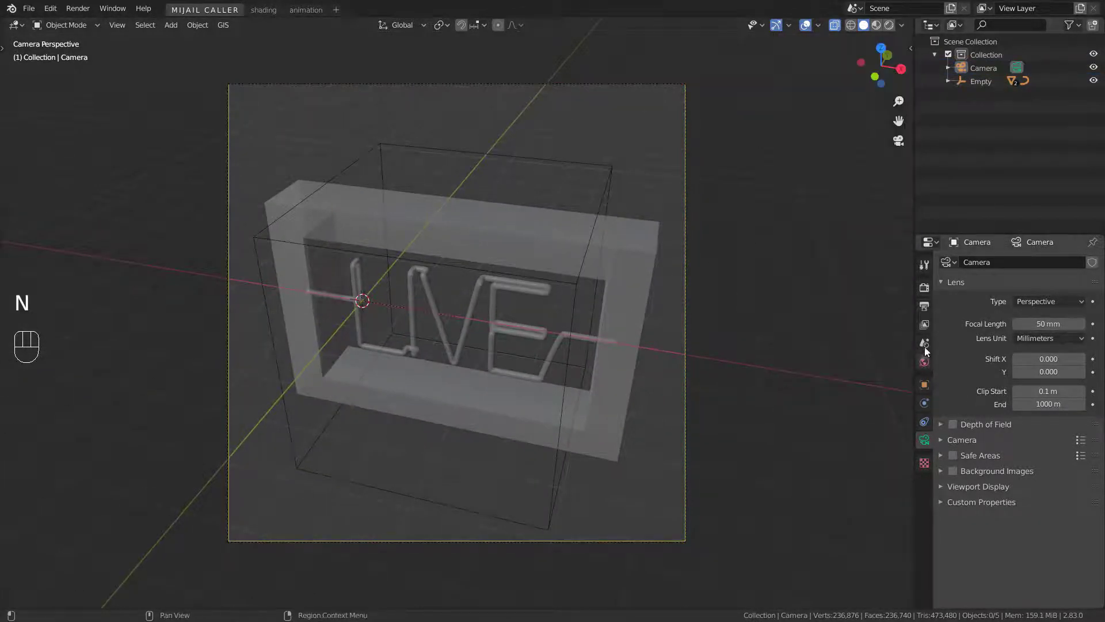
Add a Plane beneath the sign and scale it up into a large floor
double_click(928, 322)
key("g")
key("g")
key("g")
middle_click(738, 468)
middle_click(597, 422)
key("g")
left_click_drag(554, 297, 614, 115)
Scale the floor plane larger and look through the camera
key("shift+a")
key("s")
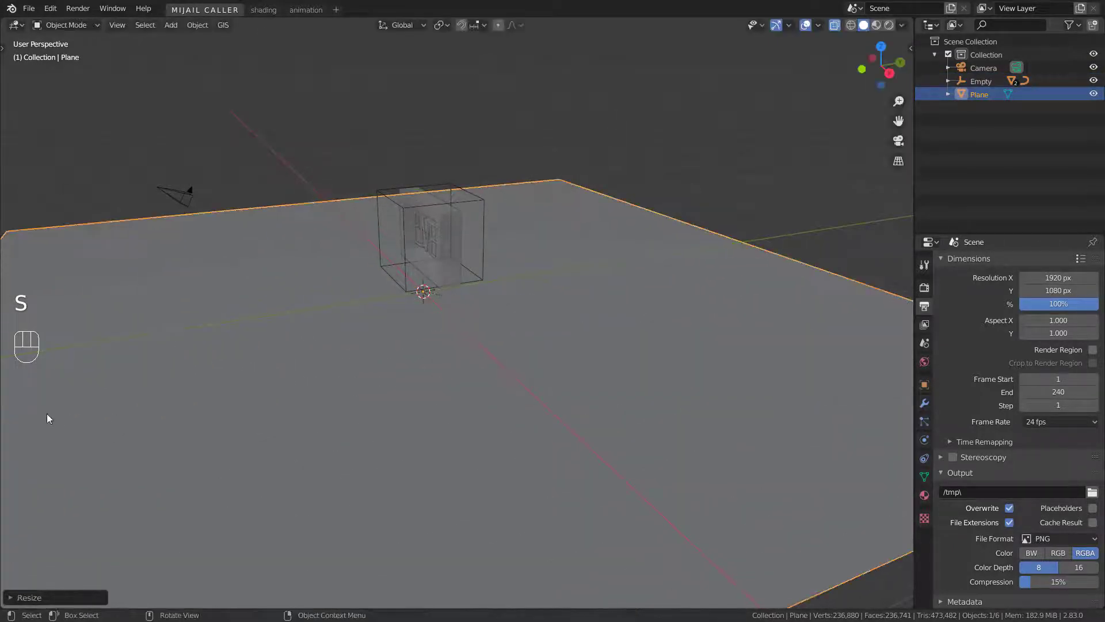
key("KP_0")
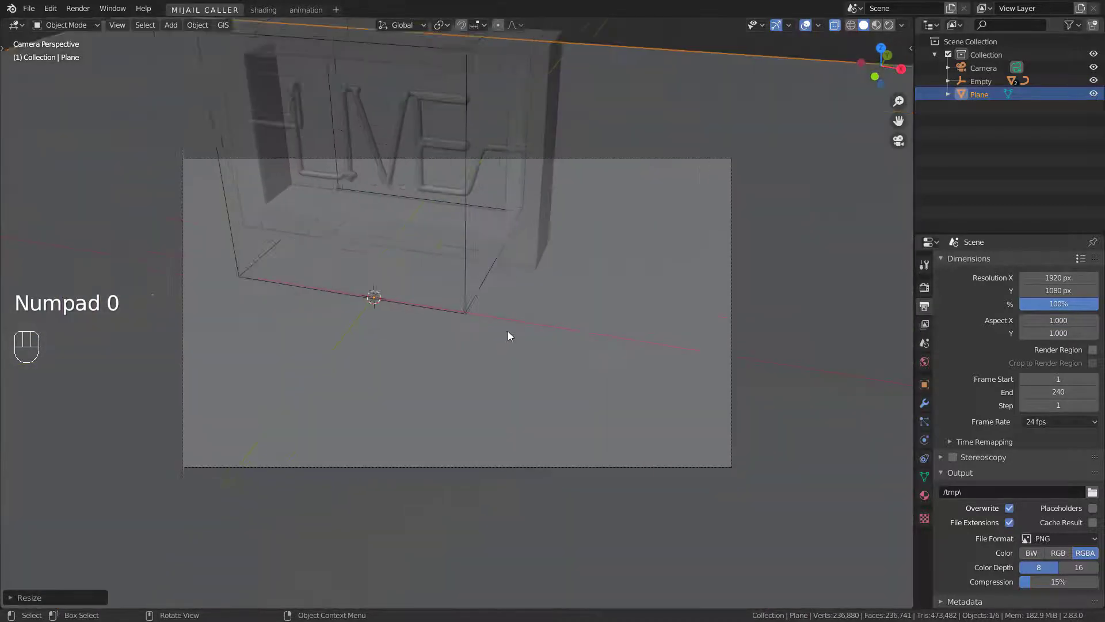
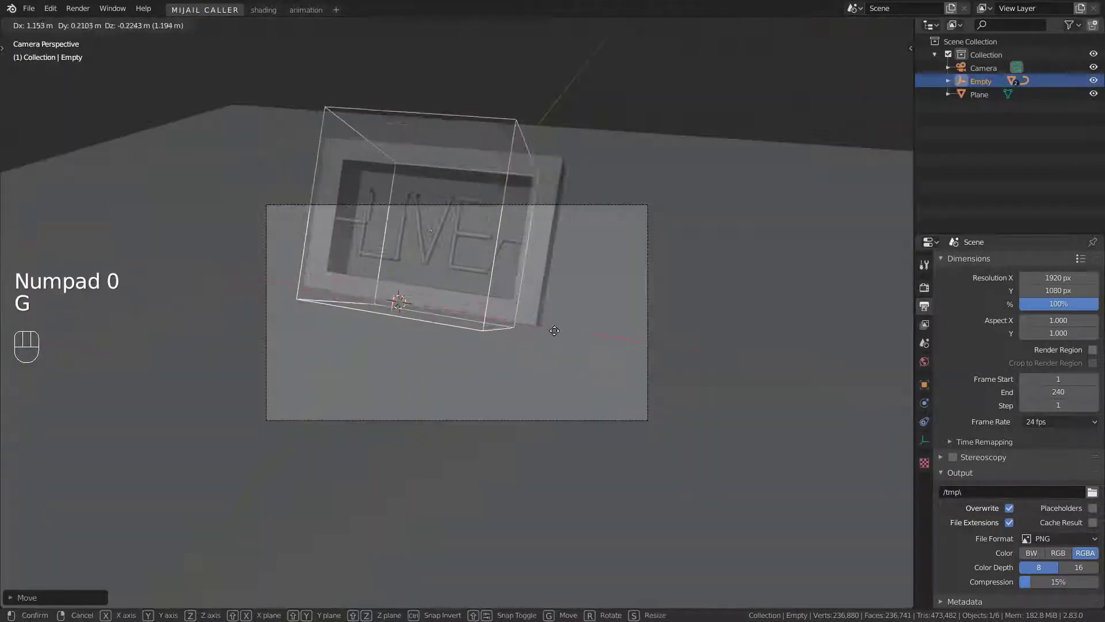
Move the sign's Empty to reposition the sign inside the camera frame
left_click_drag(708, 343, 586, 347)
left_click_drag(481, 332, 514, 373)
key("alt+a")
left_click_drag(504, 350, 562, 323)
key("KP_0")
key("n")
key("n")
middle_click(549, 296)
middle_click(562, 360)
middle_click(555, 362)
middle_click(548, 340)
left_click_drag(550, 348, 562, 360)
middle_click(569, 290)
Tilt the sign within the frame and switch to Rendered shading showing the red neon glow
key("n")
left_click(885, 206)
key("n")
left_click_drag(589, 358, 505, 356)
middle_click(396, 394)
middle_click(568, 372)
key("KP_0")
key("z")
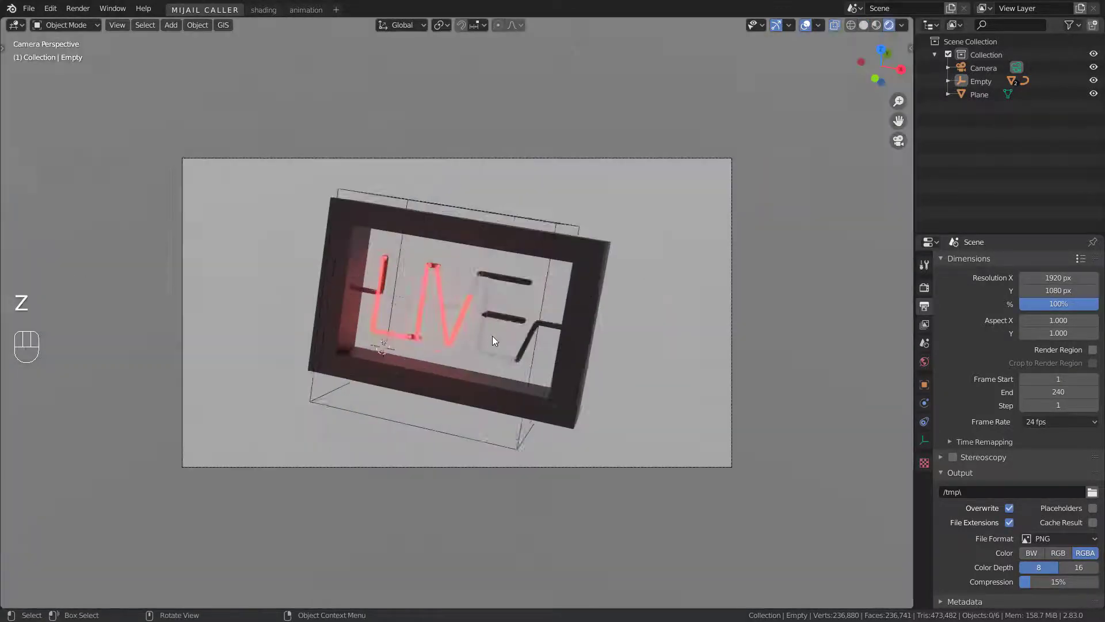
Add a trial Area light, view the scene from the side and run an F12 test render
left_click(927, 369)
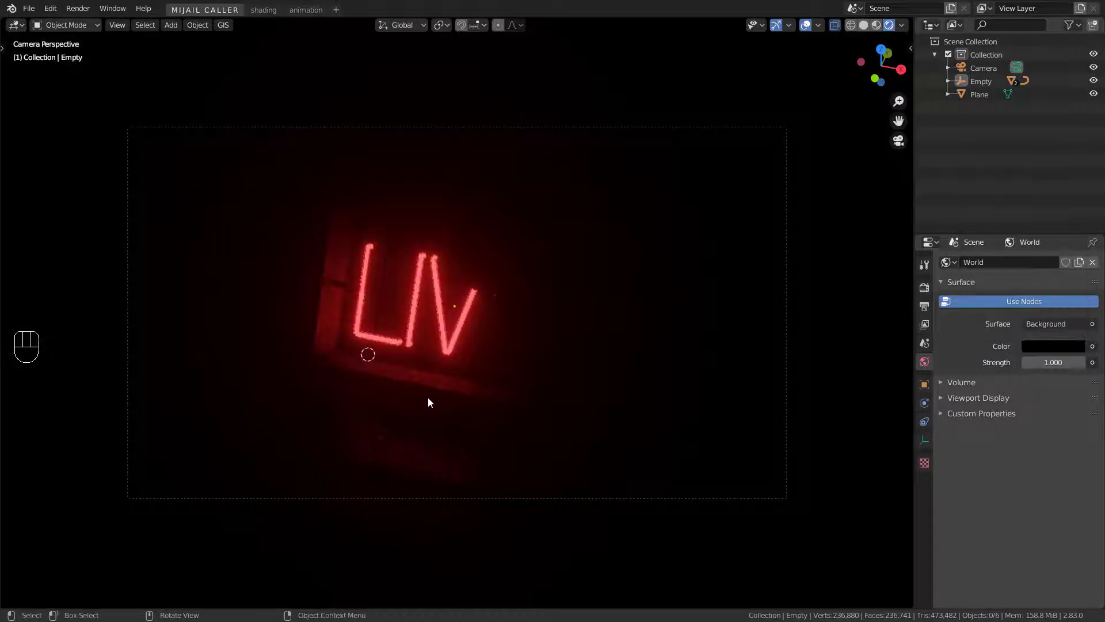
left_click_drag(575, 380, 537, 381)
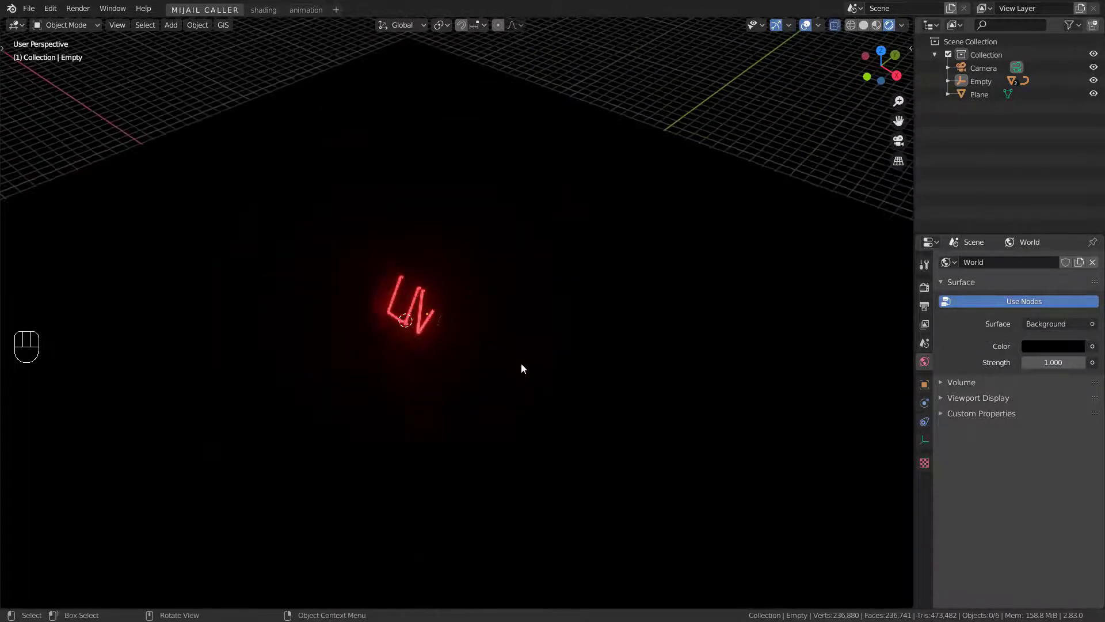
key("shift+a")
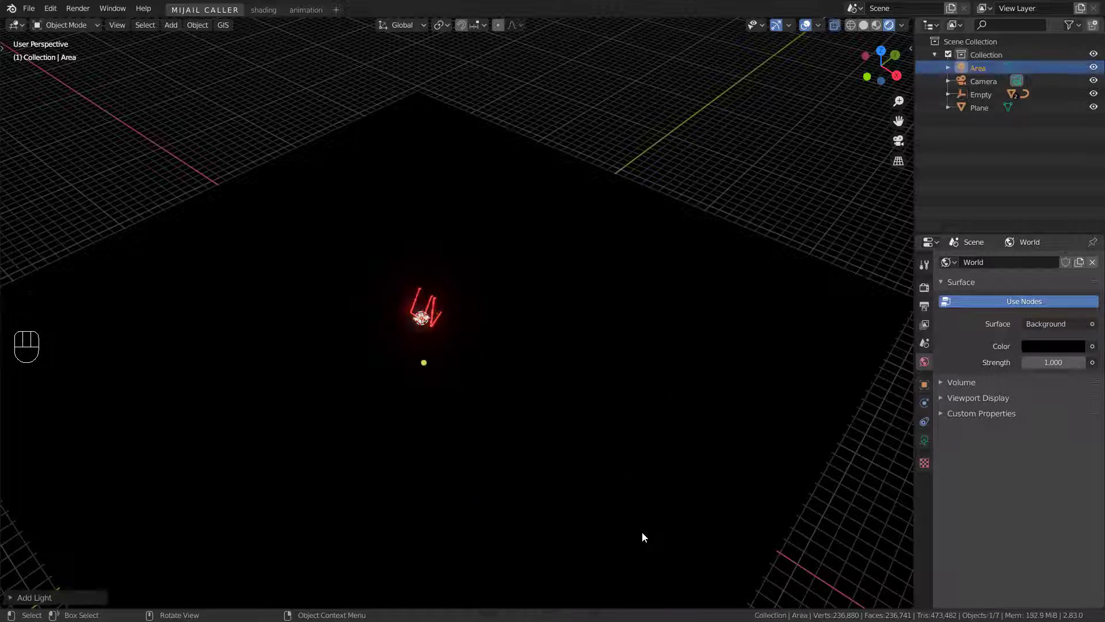
left_click_drag(550, 368, 528, 368)
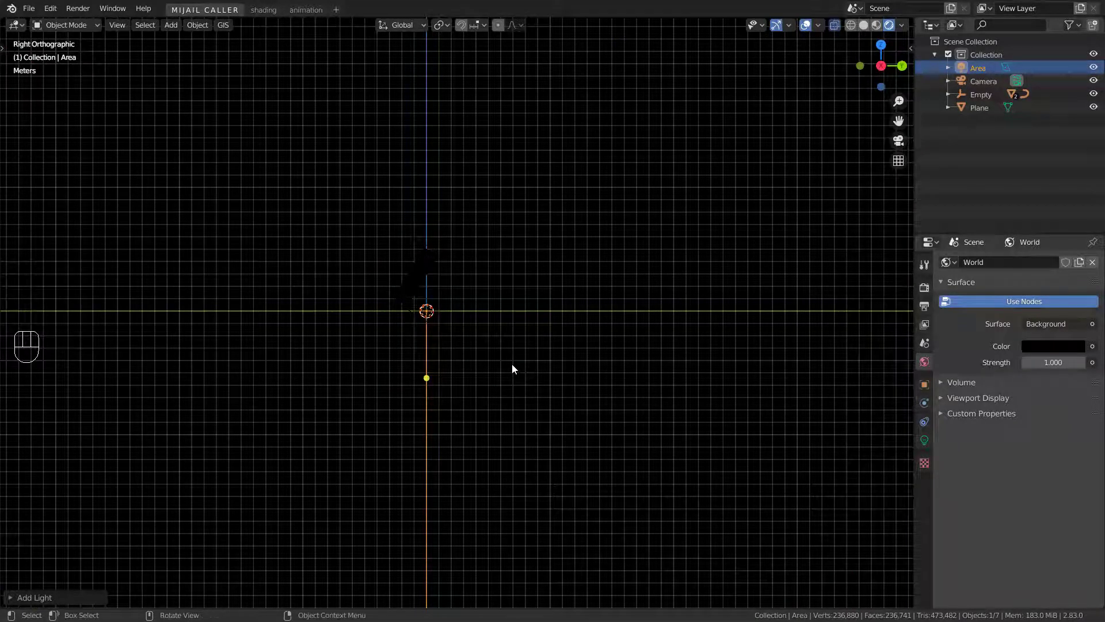
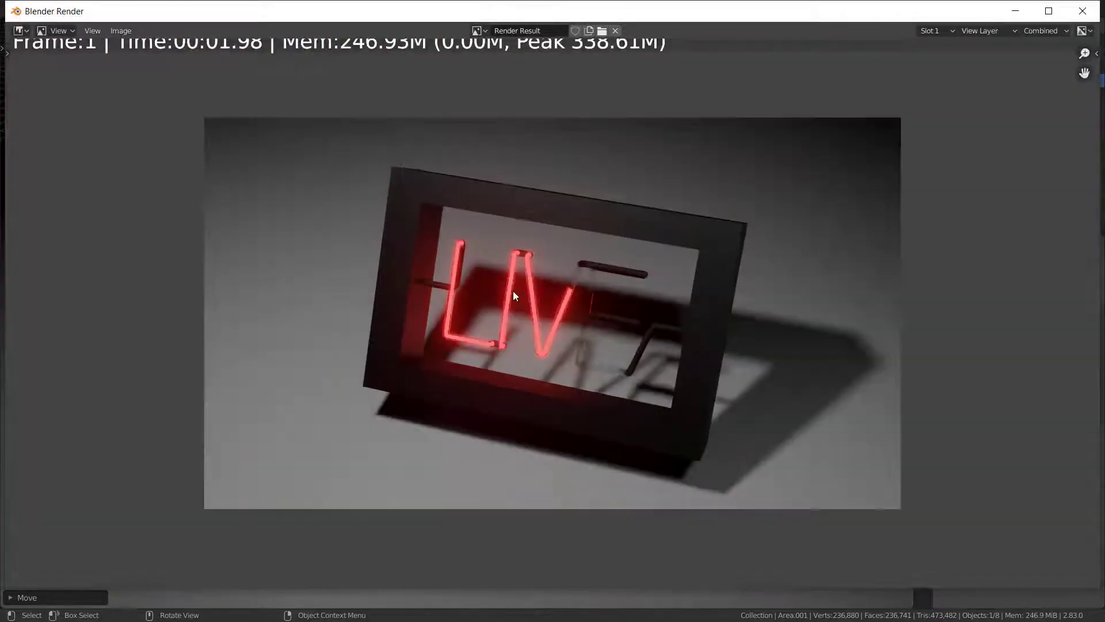
Close the render, delete the trial area light and return to the camera view of the sign
key("Delete")
middle_click(740, 98)
left_click(310, 224)
key("Delete")
middle_click(490, 284)
key("KP_0")
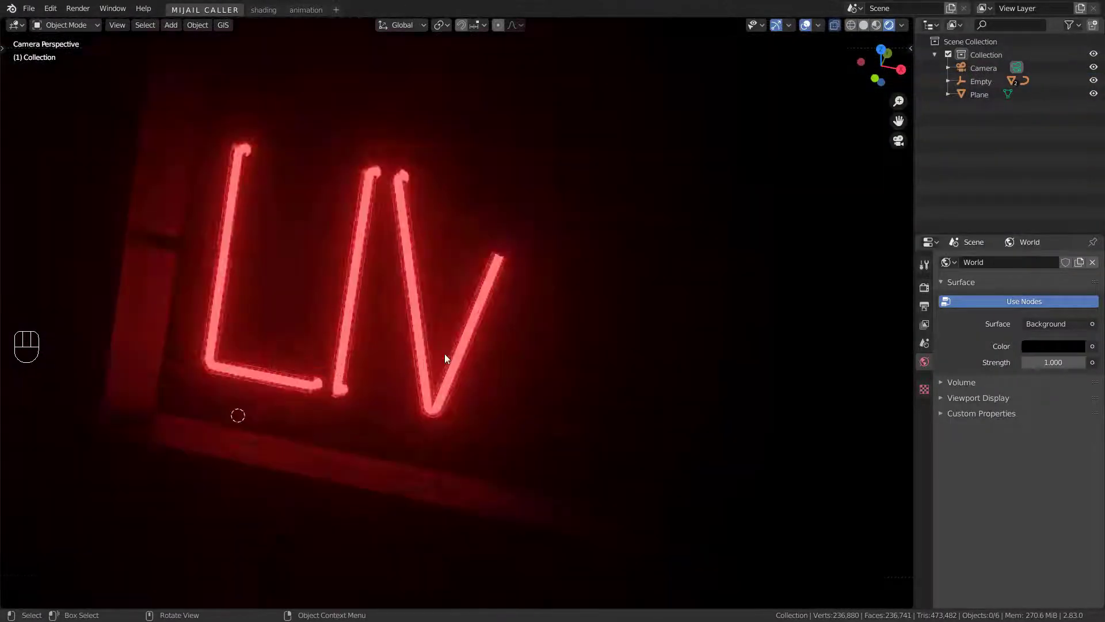
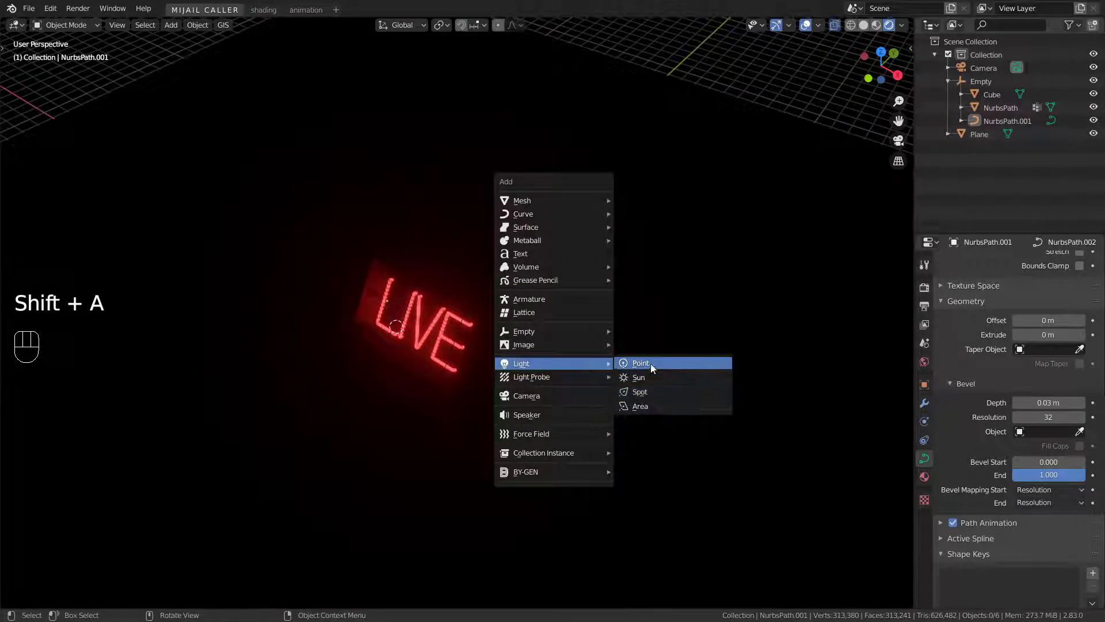
Move the new point light up above the LIVE sign and check it from the camera view
key("g")
left_click_drag(531, 319, 638, 308)
key("g")
left_click_drag(676, 311, 577, 290)
key("KP_0")
key("g")
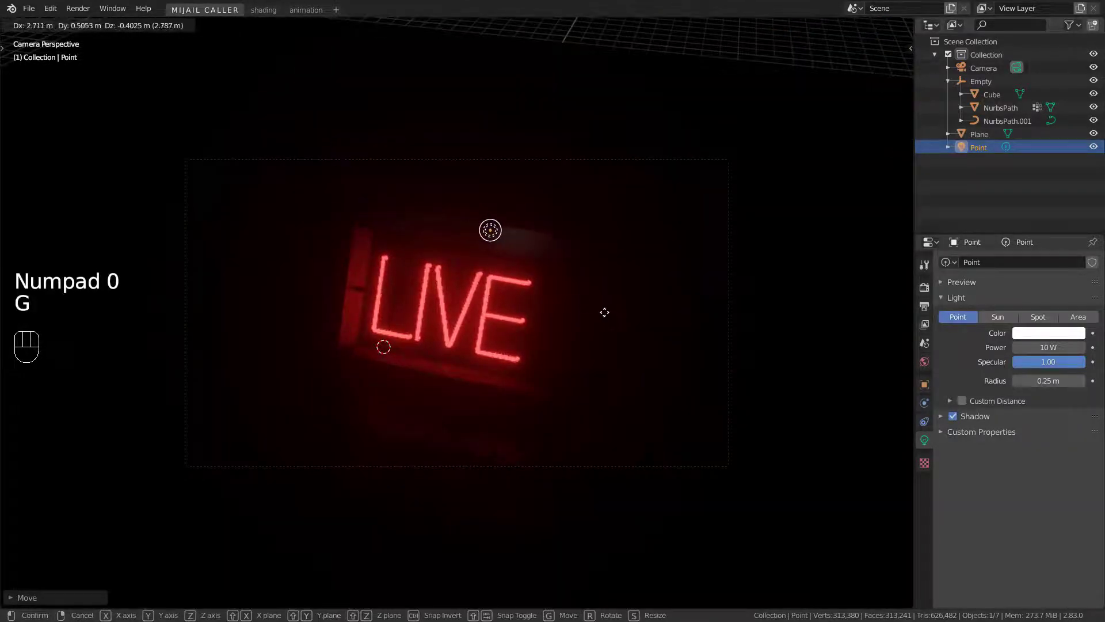
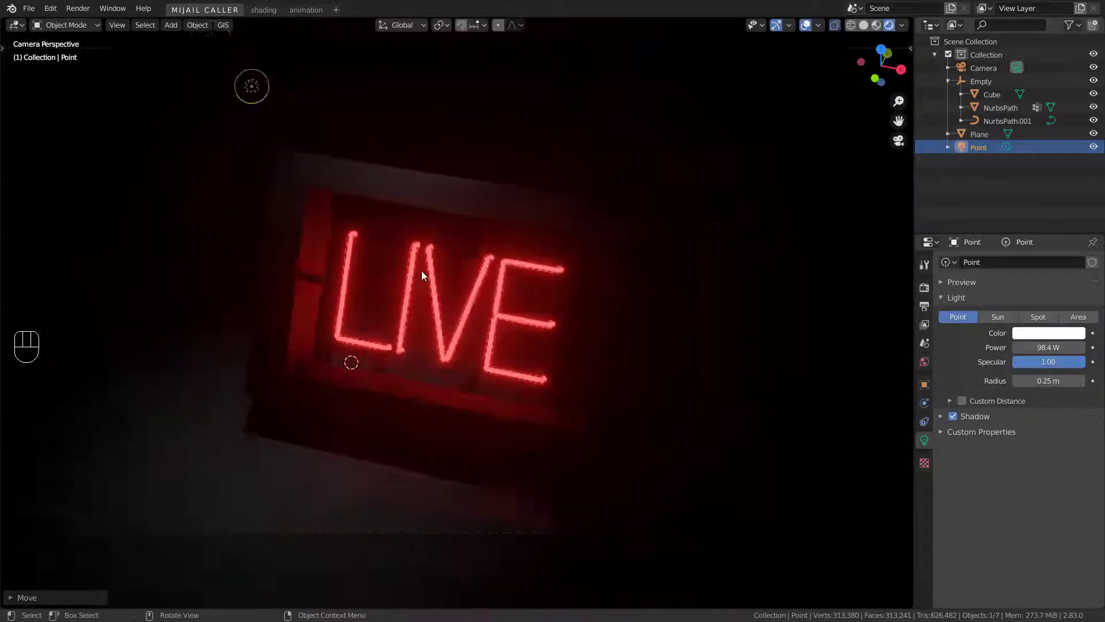
Duplicate the light (Shift+D) and place the copy above the sign's right side
key("shift+d")
left_click_drag(717, 357, 675, 362)
key("g")
left_click_drag(571, 364, 599, 353)
key("KP_0")
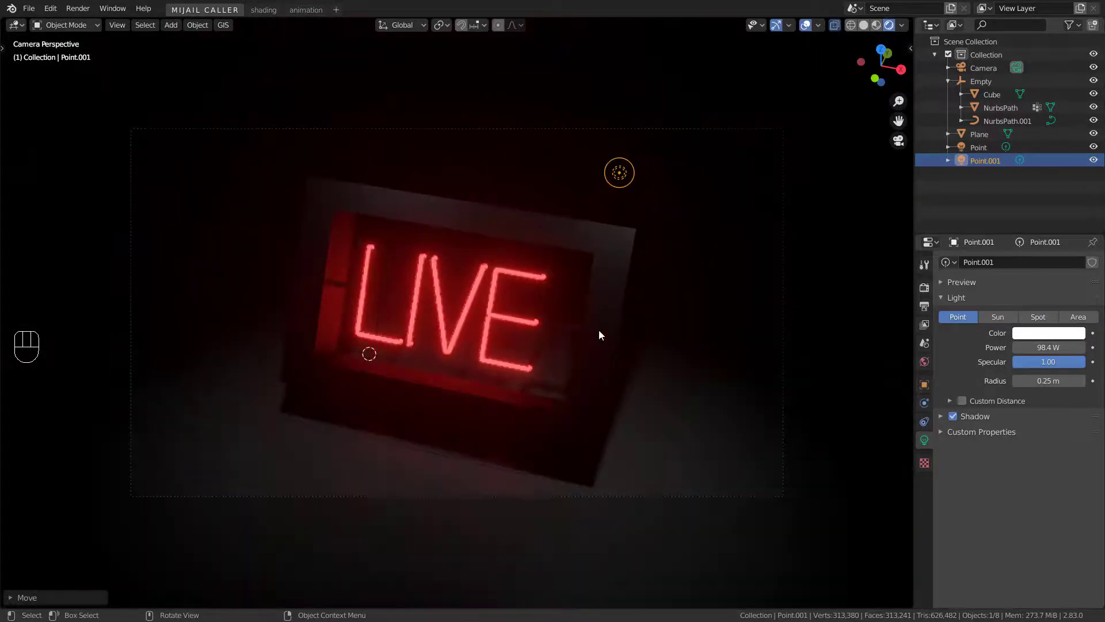
Confirm the second light's position and review the lit sign from the camera view
key("g")
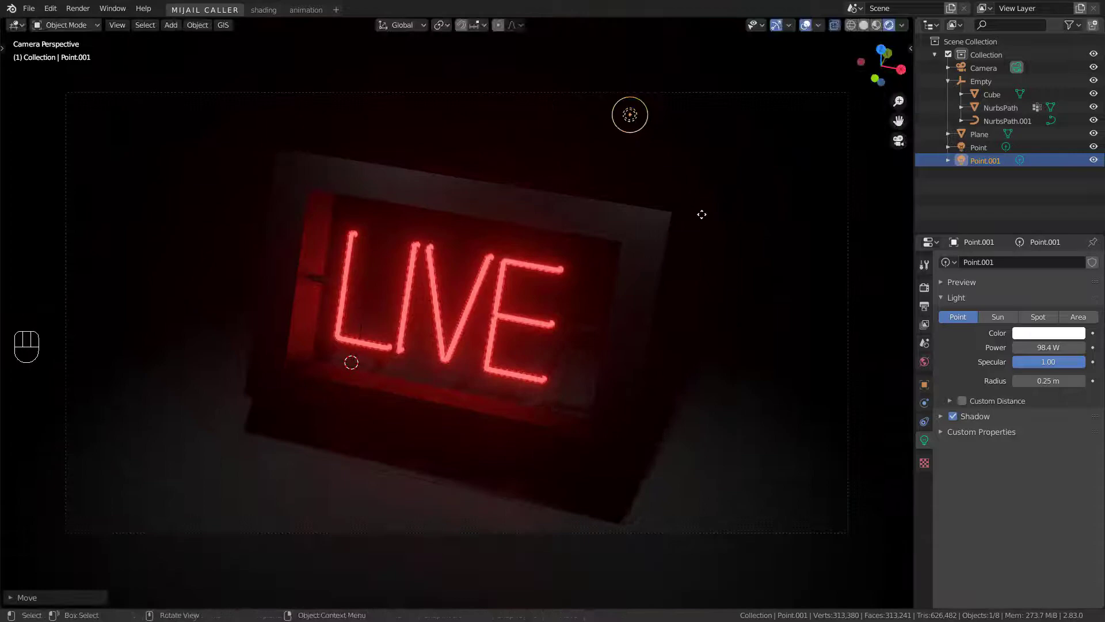
key("alt+a")
middle_click(619, 323)
key("KP_0")
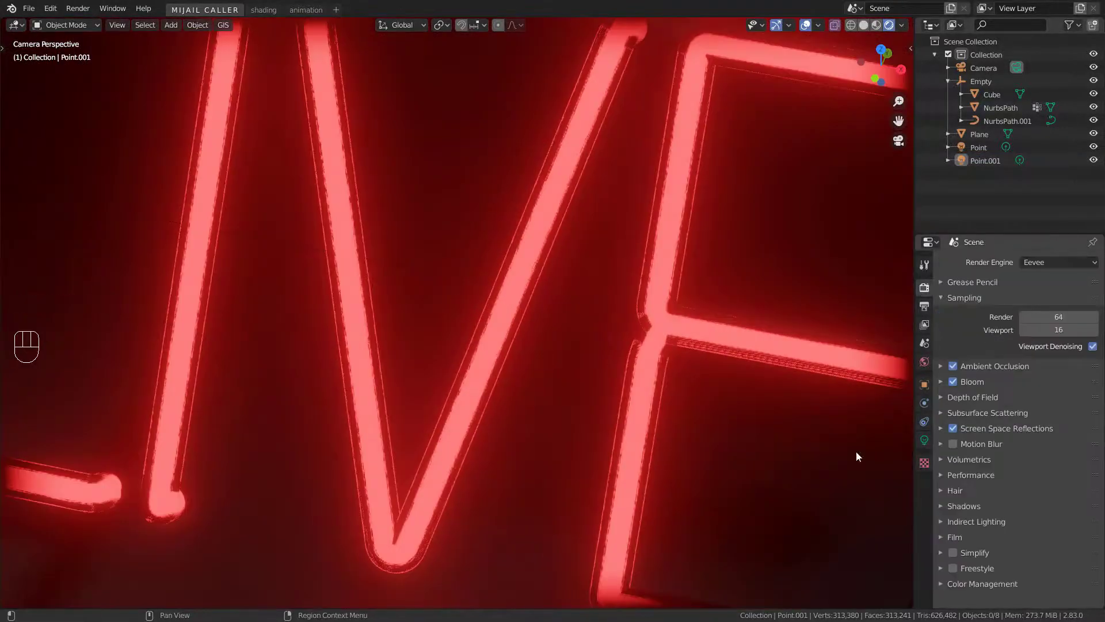
left_click(1075, 524)
double_click(1049, 341)
key("alt+a")
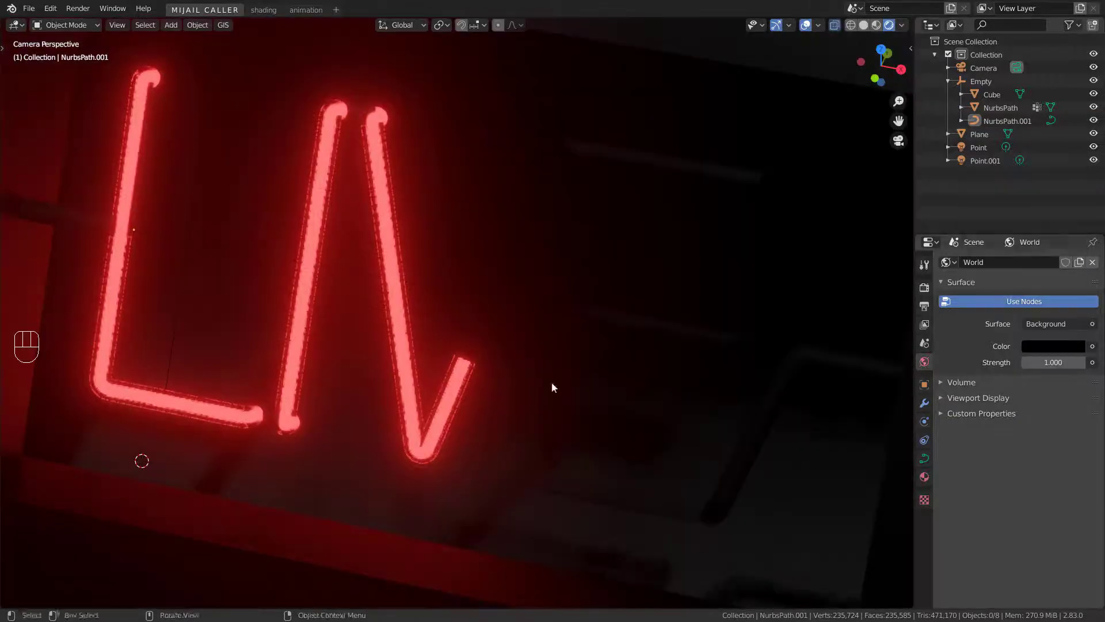
In Render Properties set Bloom threshold to 0.645 and knee to 0.105
left_click(928, 287)
left_click(945, 383)
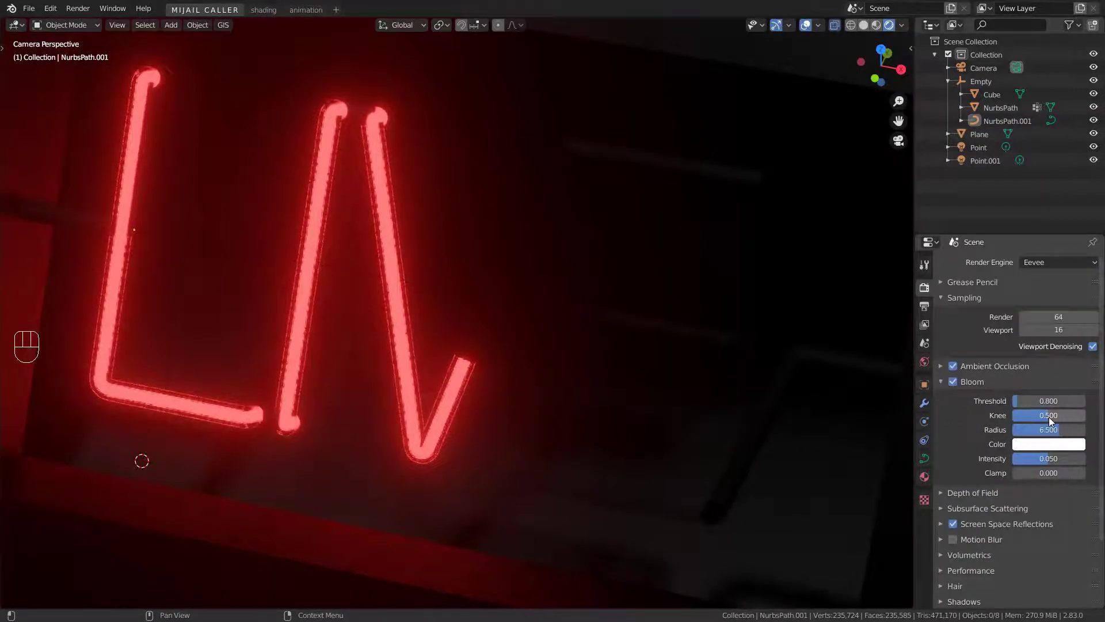
left_click_drag(1018, 407, 1019, 404)
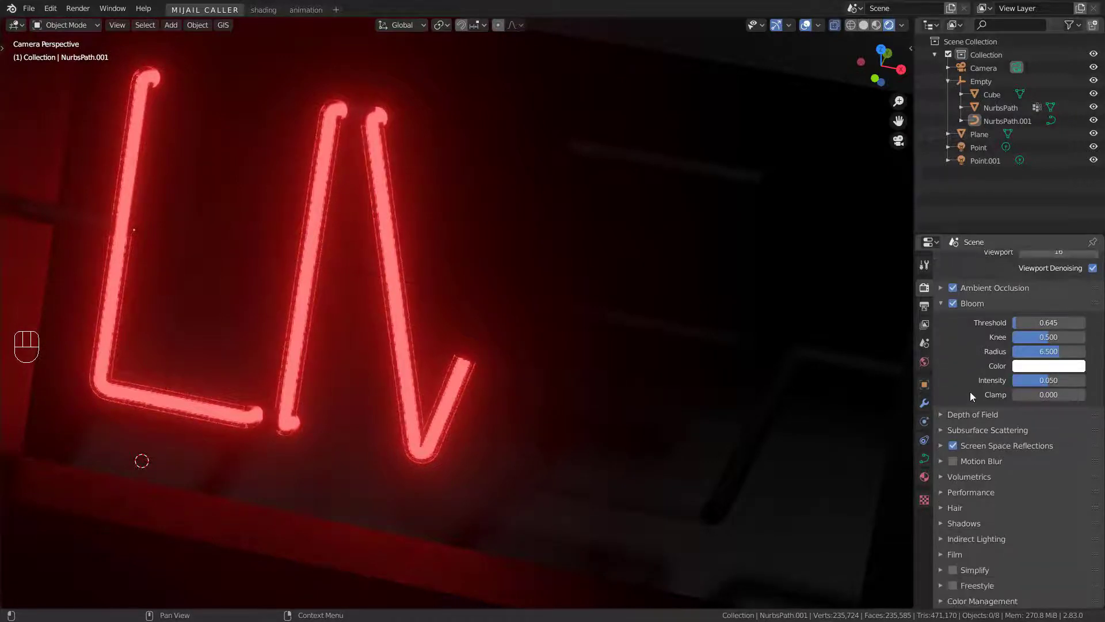
left_click_drag(1048, 362, 1013, 366)
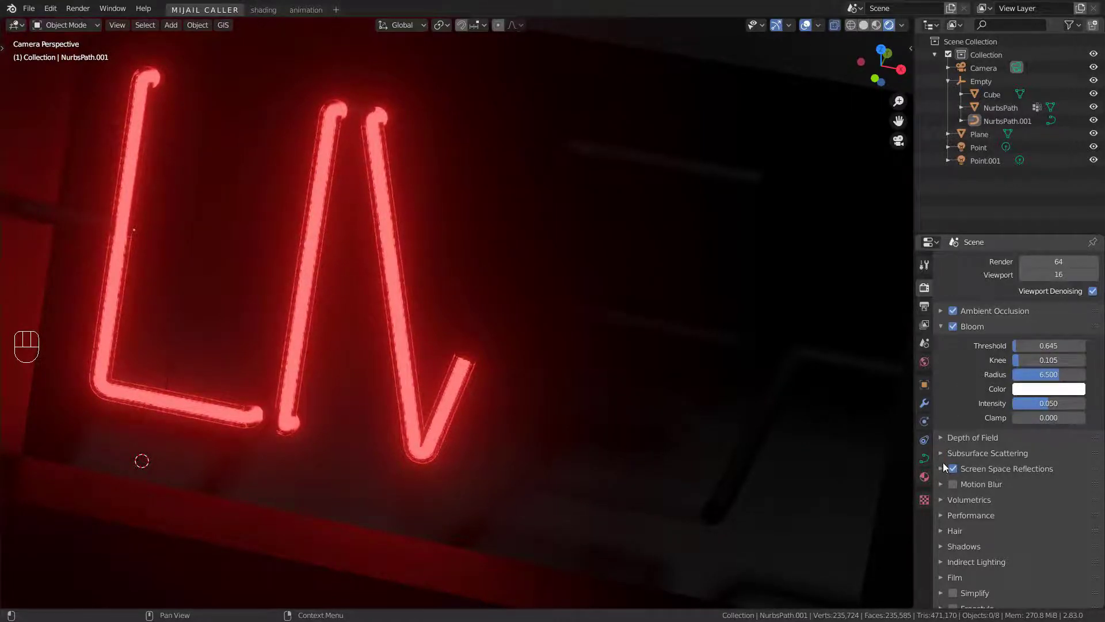
left_click(944, 456)
left_click(945, 456)
Set Eevee shadow cube and cascade sizes to 64 px with High Bitdepth enabled
left_click(945, 471)
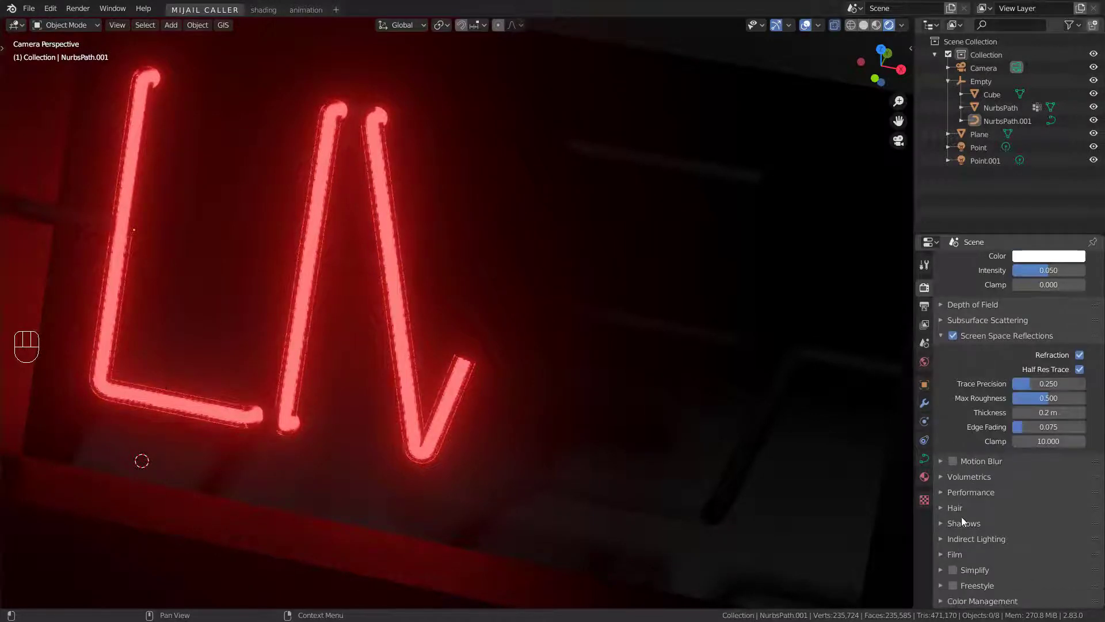
left_click(943, 529)
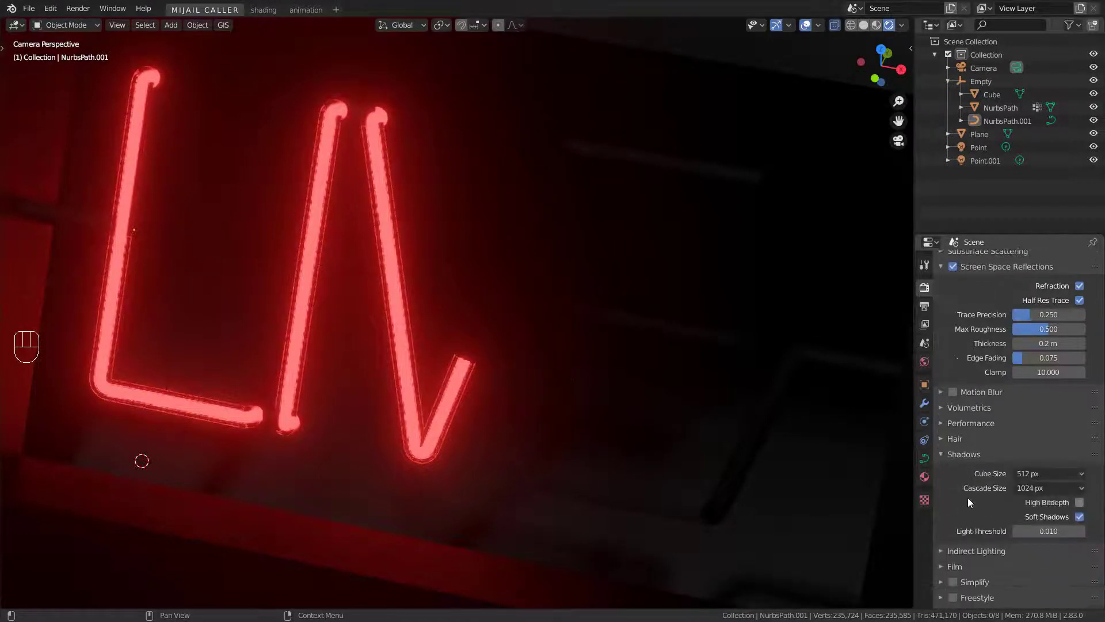
left_click_drag(1049, 478, 1020, 491)
left_click_drag(1030, 485, 999, 510)
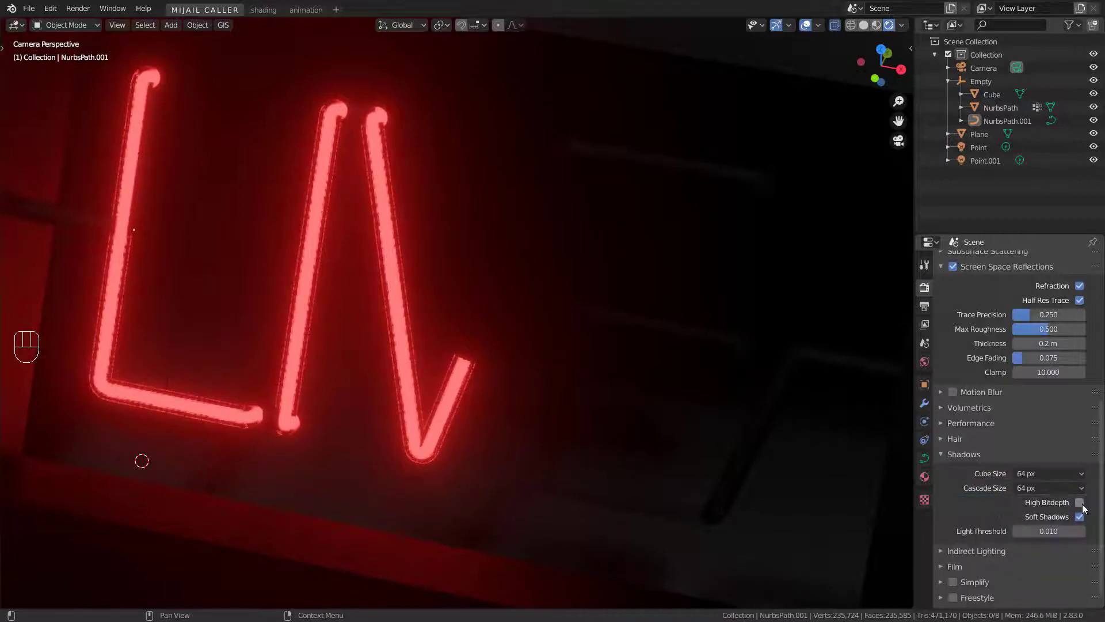
left_click(1086, 508)
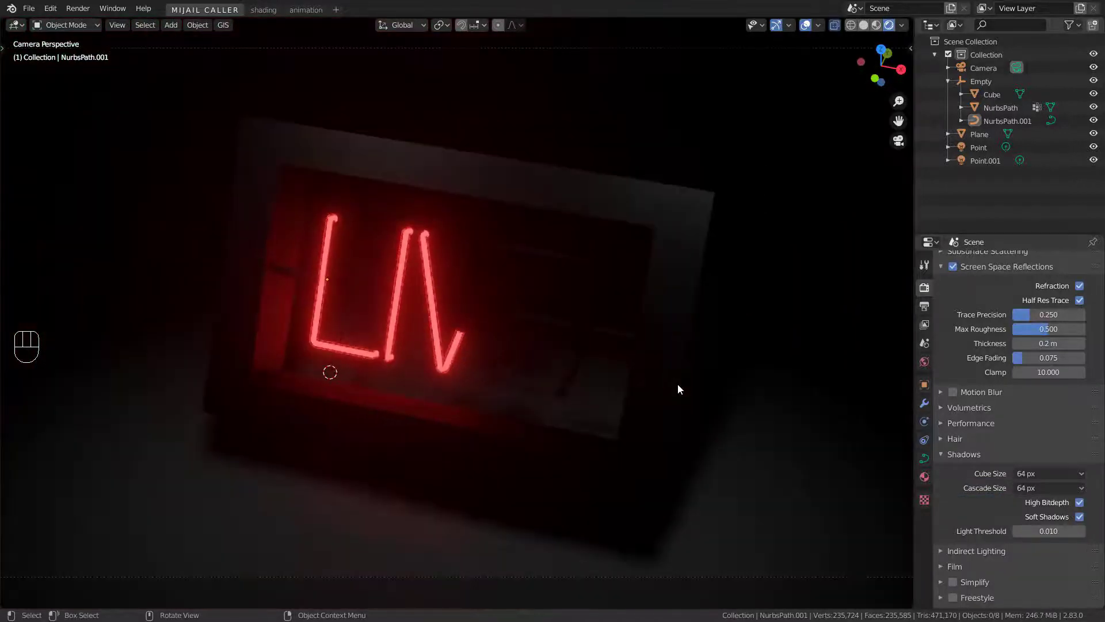
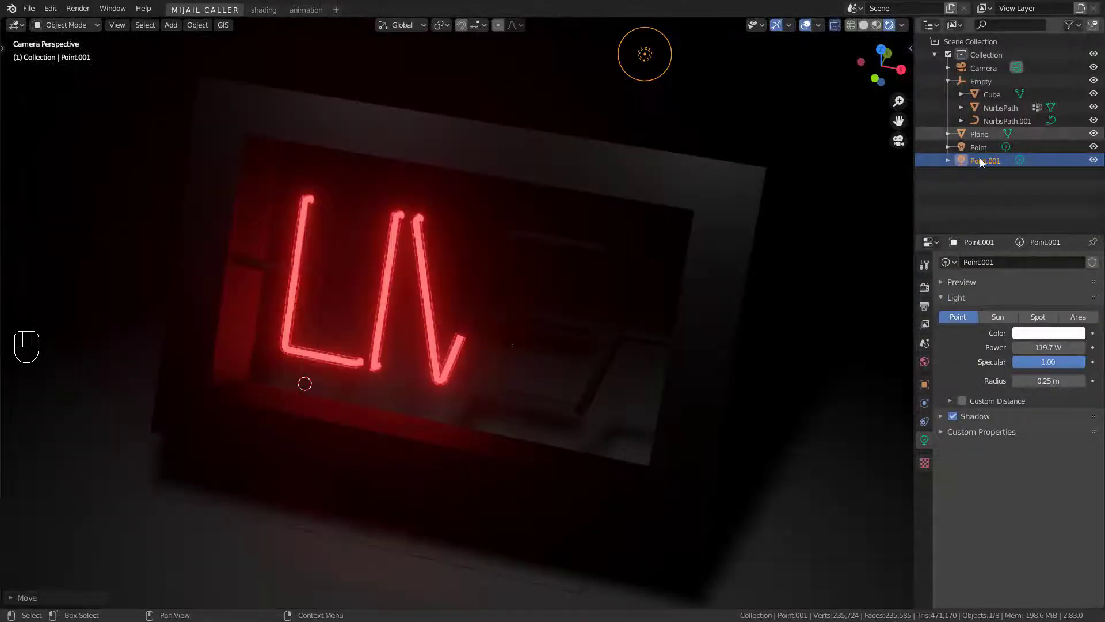
Raise Point.001's power to 119.7 W so the full LIVE glow shows
left_click_drag(1055, 495, 716, 423)
key("alt+a")
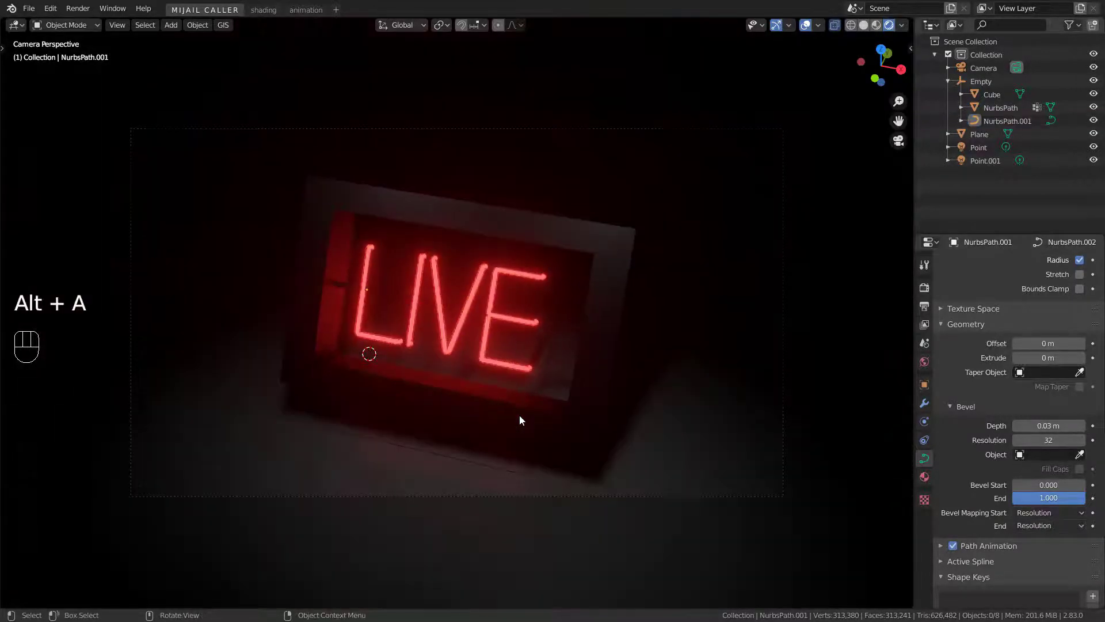
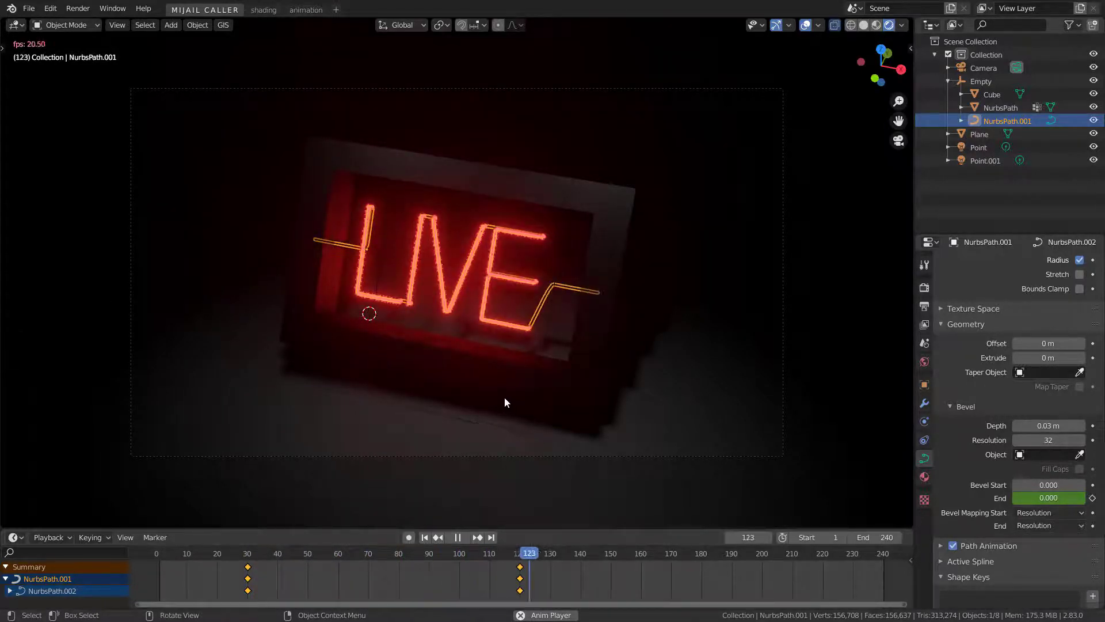
key("alt+a")
left_click_drag(557, 558, 399, 540)
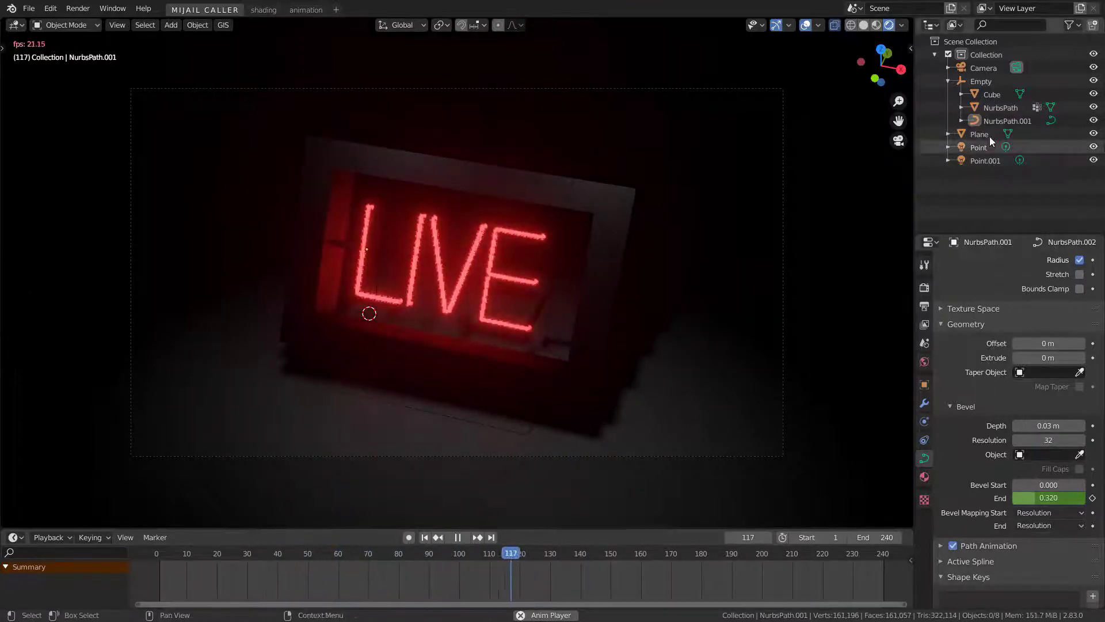
key("space")
key("space")
left_click_drag(595, 559, 289, 565)
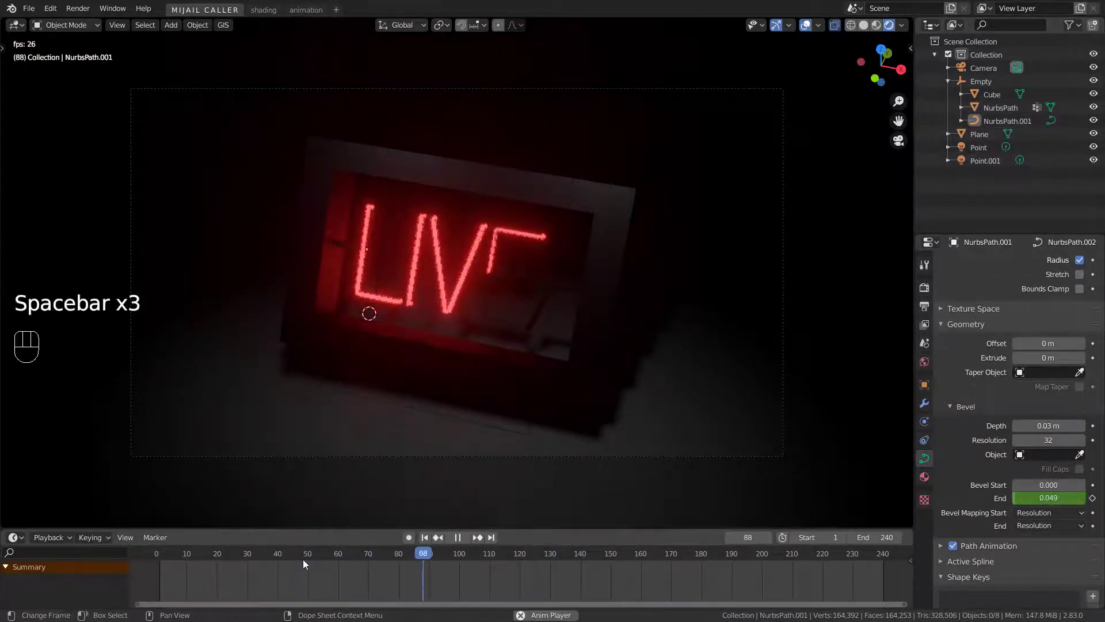
key("space")
left_click_drag(442, 558, 226, 561)
key("space")
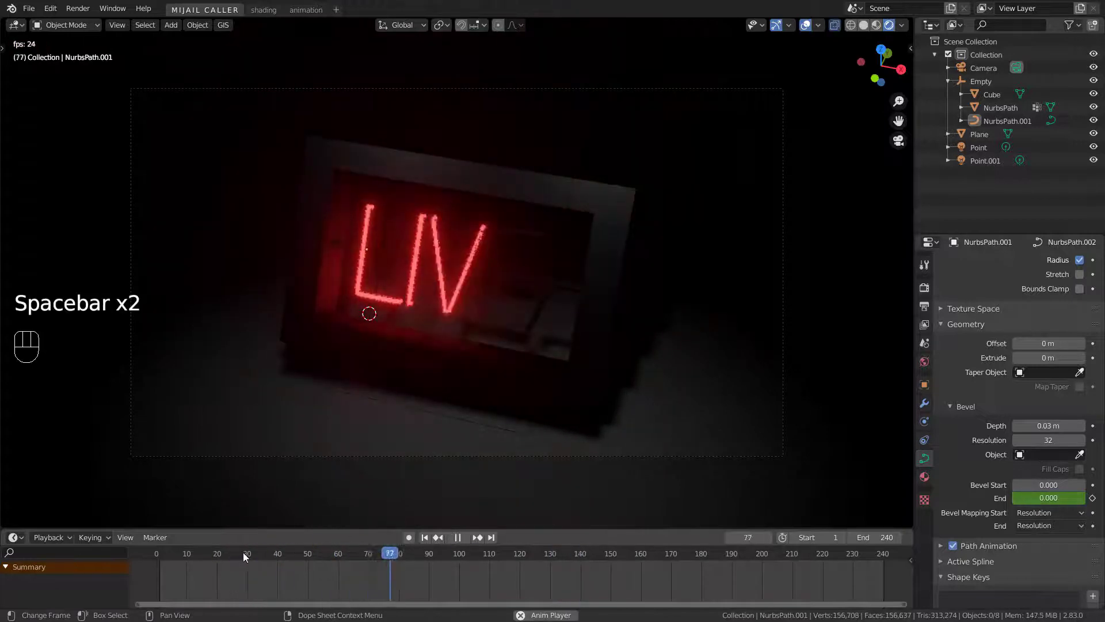
key("space")
left_click(1014, 125)
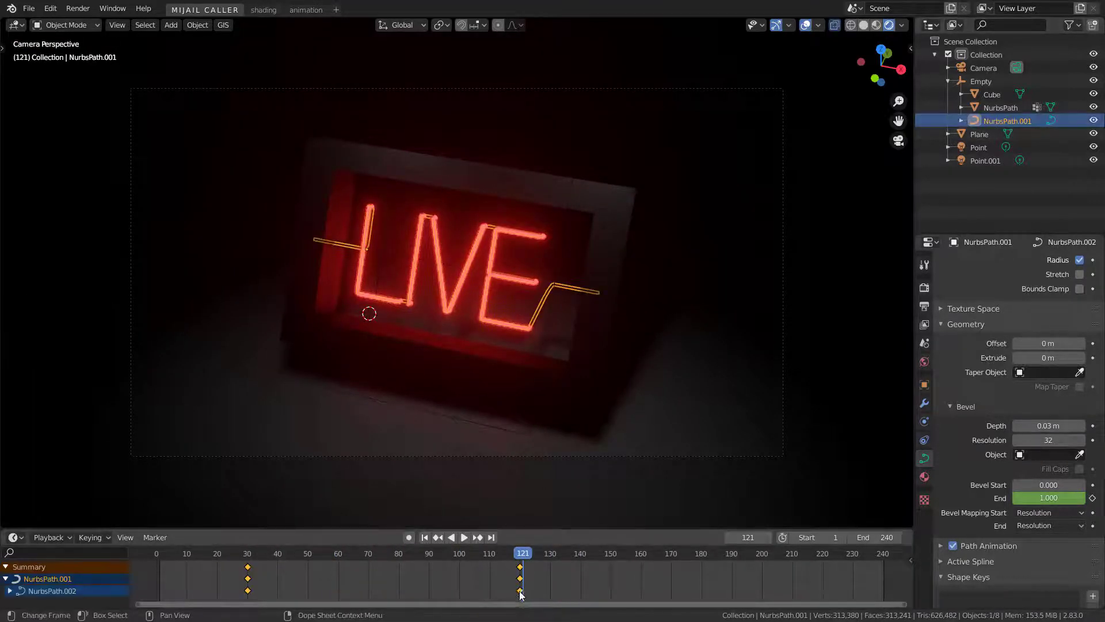